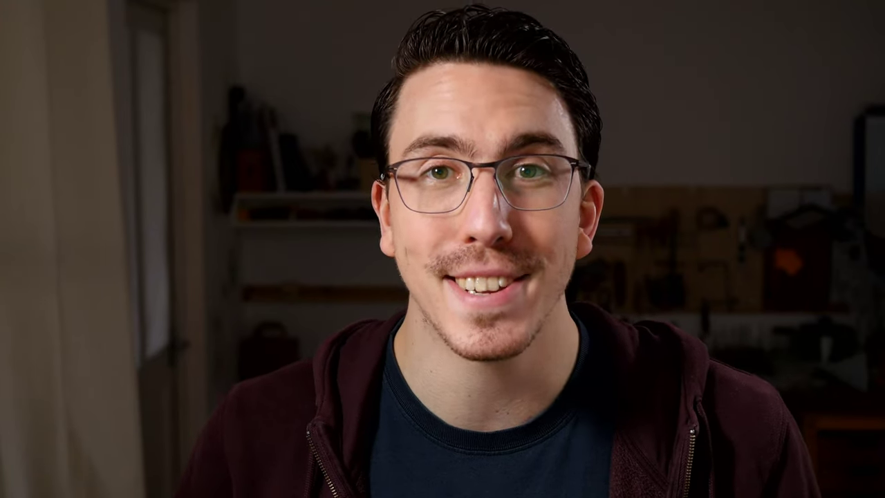
# - Delete the camera and light so only the cube remains in the scene
pyautogui.middleClick(414, 266)
pyautogui.scroll(-3)
pyautogui.middleClick(424, 266)
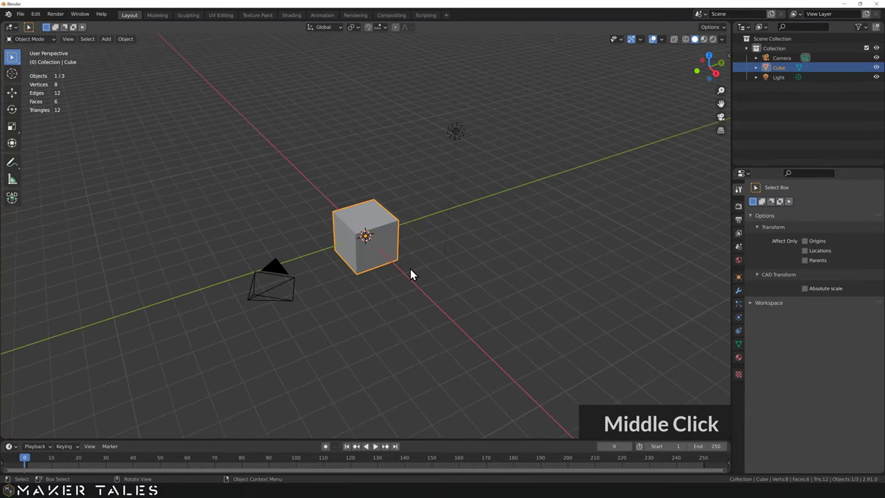
pyautogui.press('ctrl+i')
pyautogui.press('x')
pyautogui.press('x')
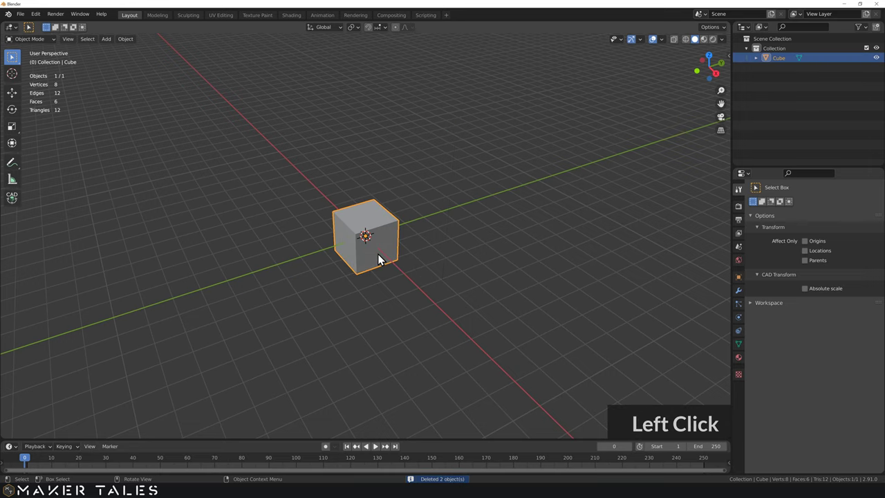
pyautogui.scroll(3)
pyautogui.middleClick(329, 256)
# - In Edit Mode, bevel one cube edge with a 0.5 shape value
pyautogui.press('Tab')
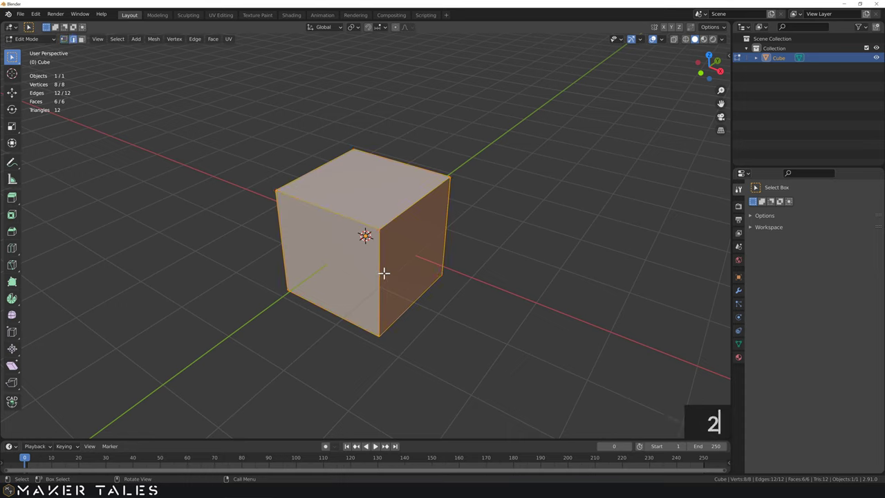
pyautogui.press('2')
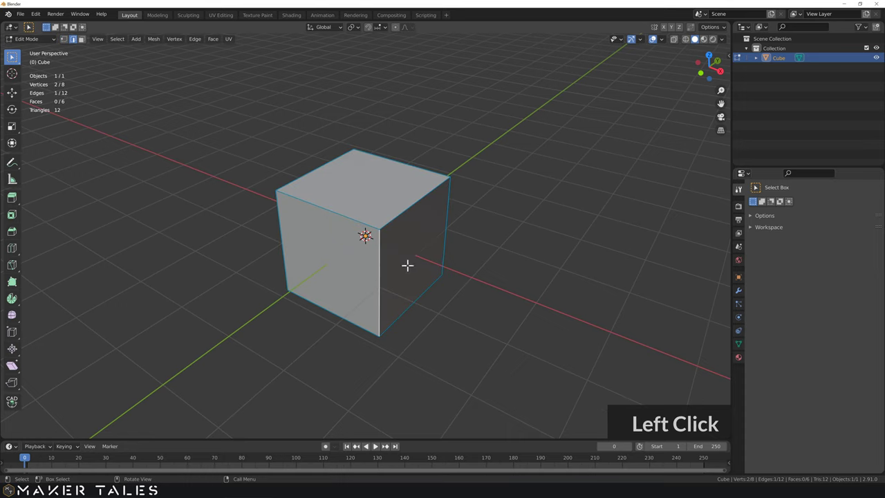
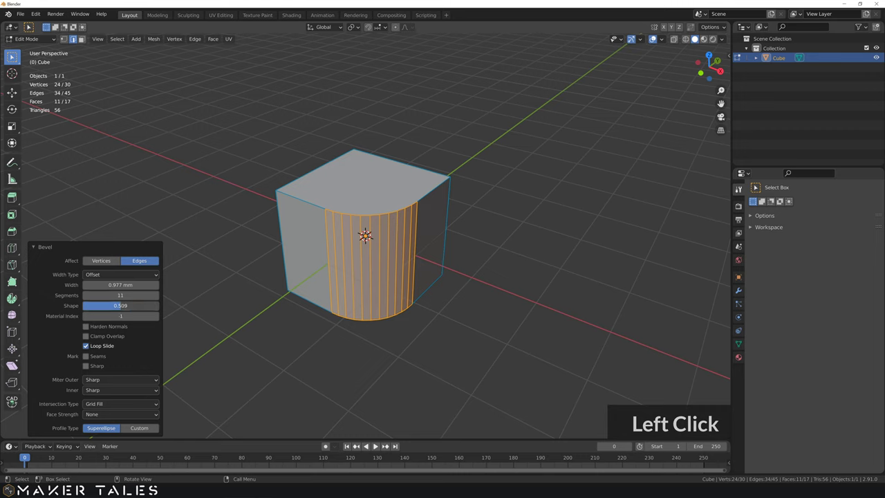
pyautogui.write('0.5')
pyautogui.press('Return')
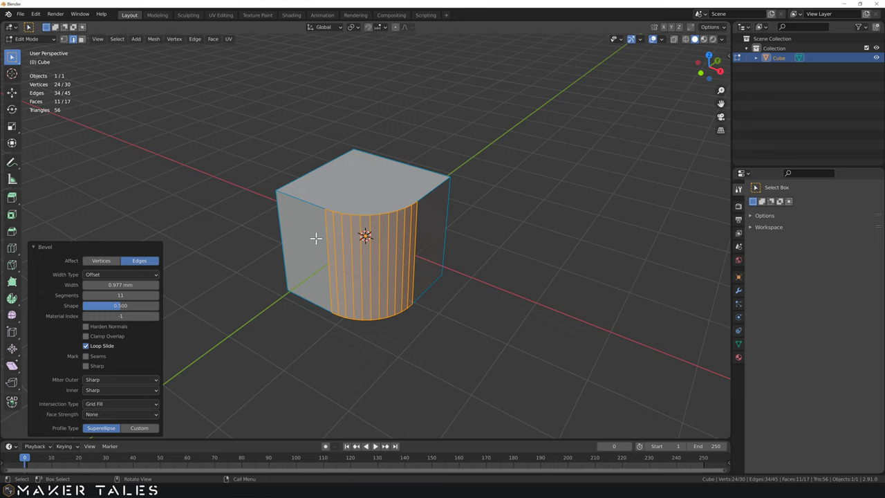
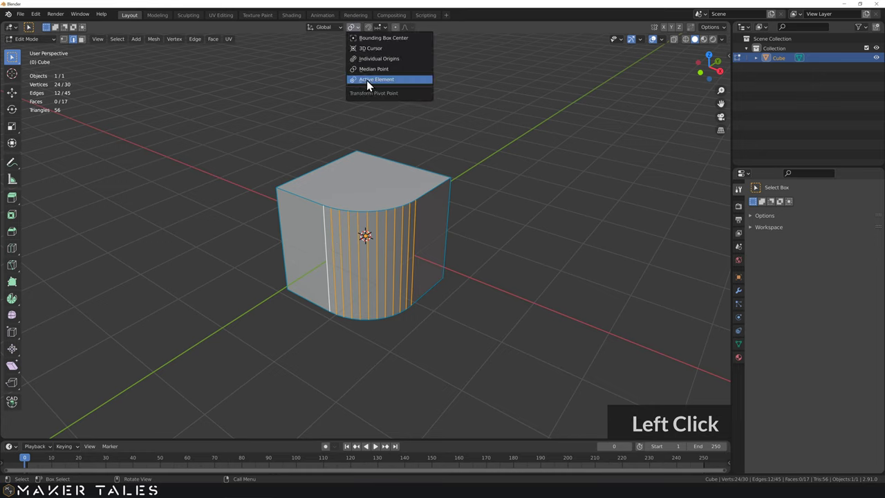
# - Flatten the bevelled edge to zero on Y and Limited-Dissolve it back to a plain cube
pyautogui.write('s')
pyautogui.write('y')
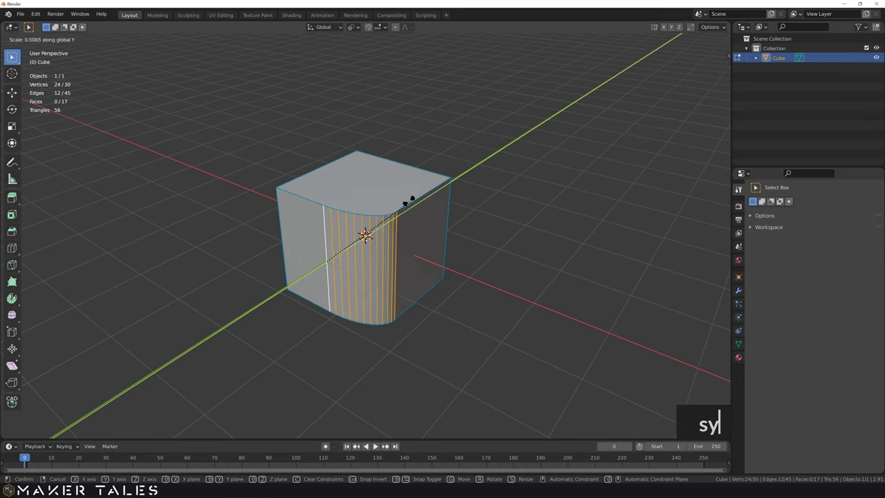
pyautogui.write('0')
pyautogui.press('Return')
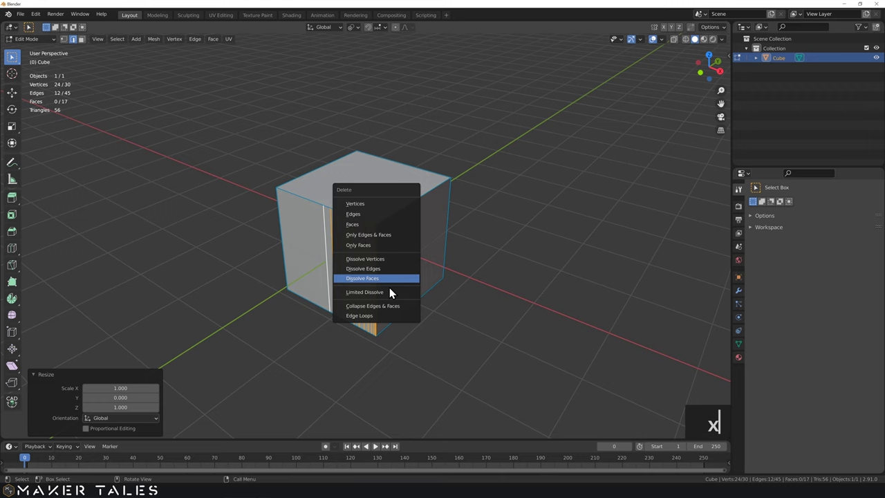
pyautogui.click(393, 295)
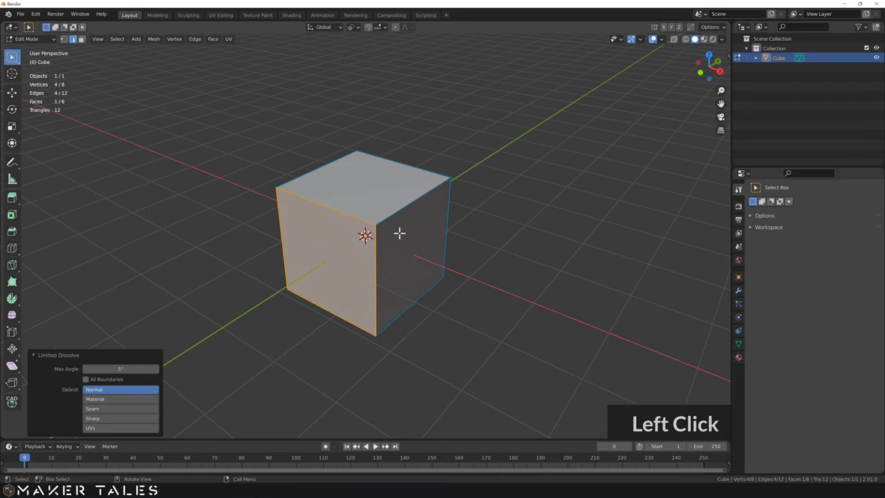
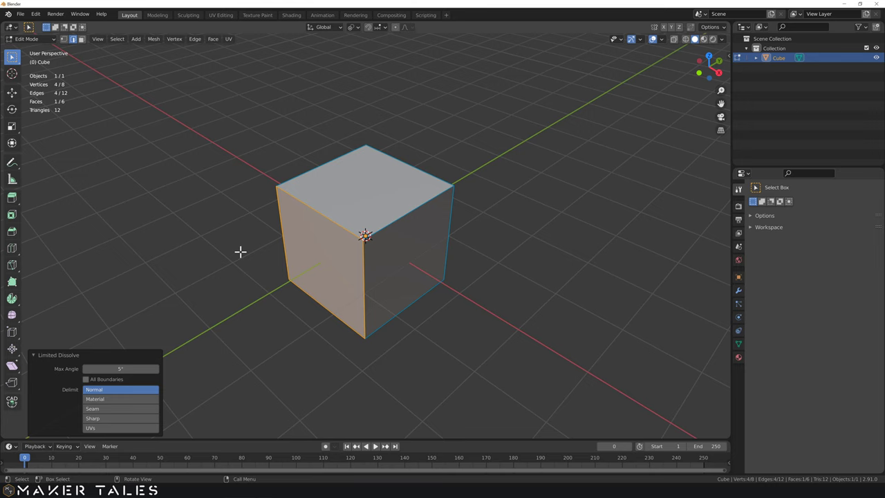
# - Add a Bevel modifier acting on the cube's edges with 7 segments
pyautogui.click(43, 361)
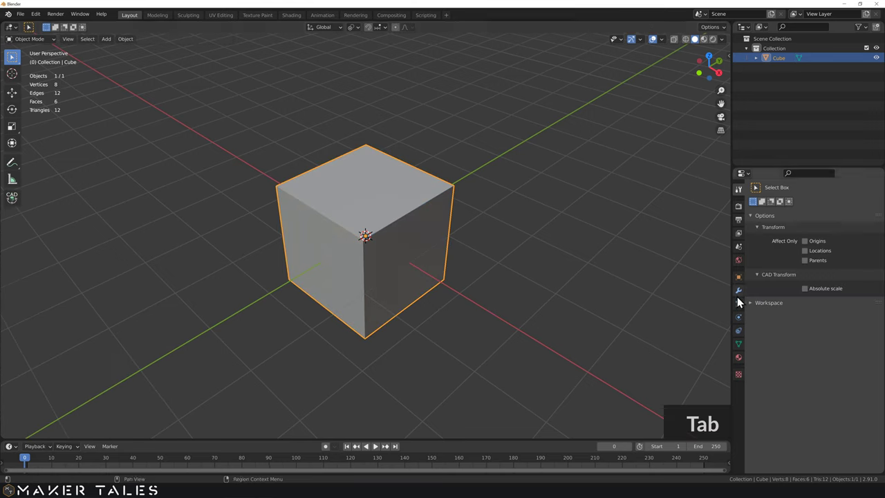
pyautogui.click(740, 297)
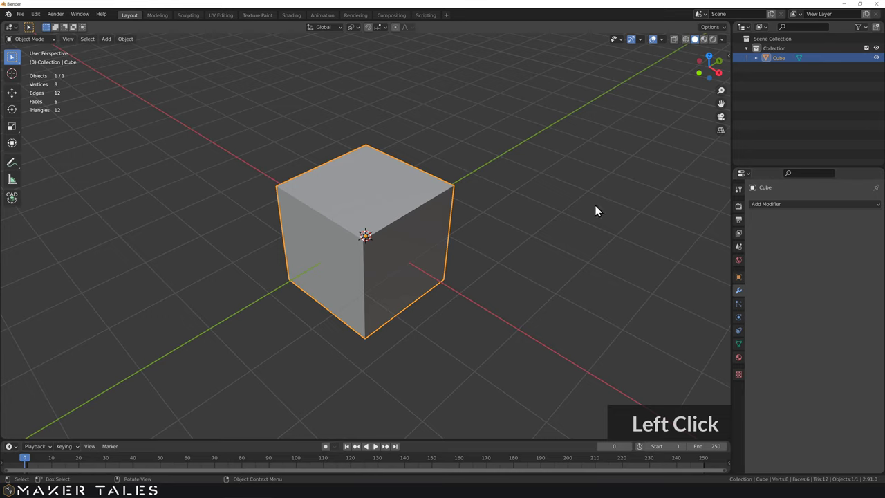
pyautogui.middleClick(462, 238)
pyautogui.scroll(3)
pyautogui.scroll(3)
pyautogui.middleClick(481, 221)
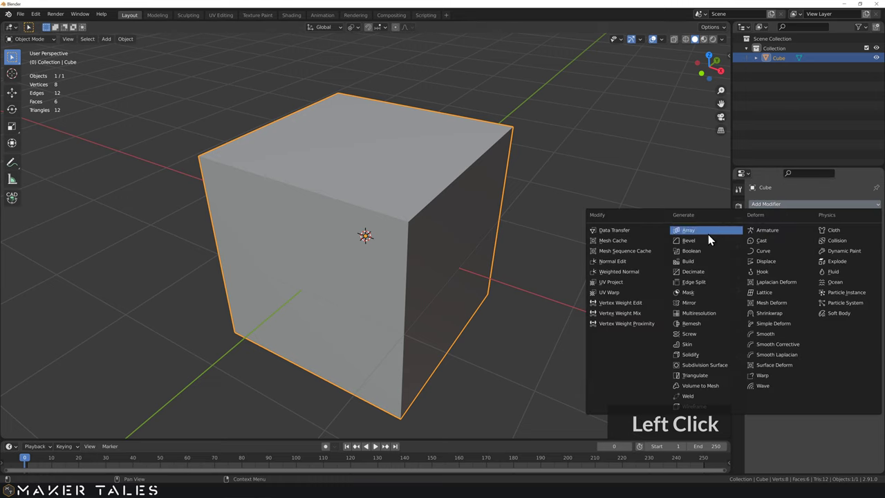
pyautogui.click(697, 246)
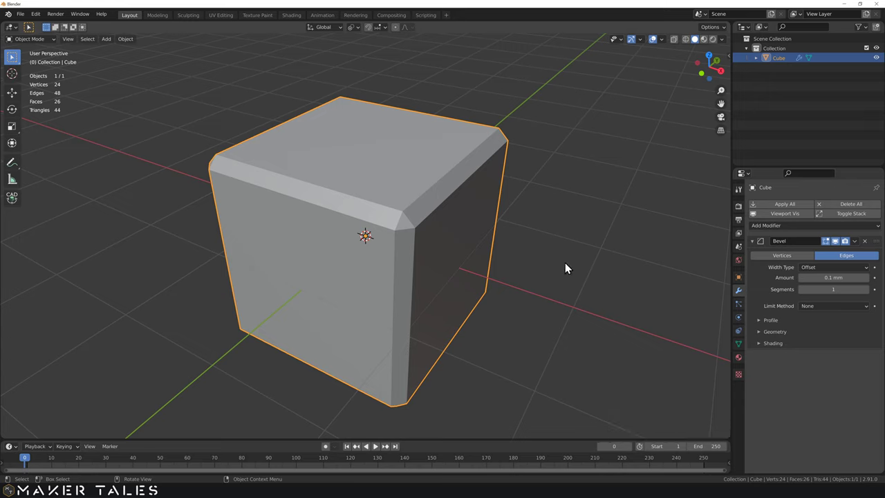
pyautogui.click(795, 261)
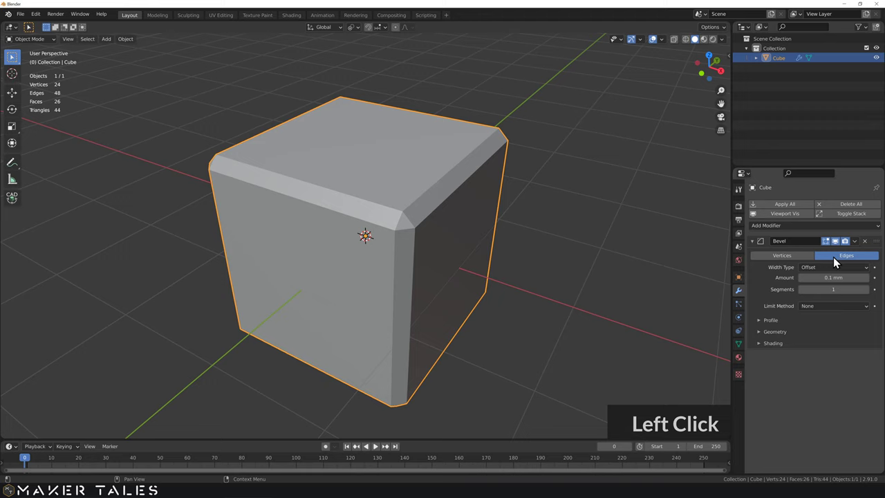
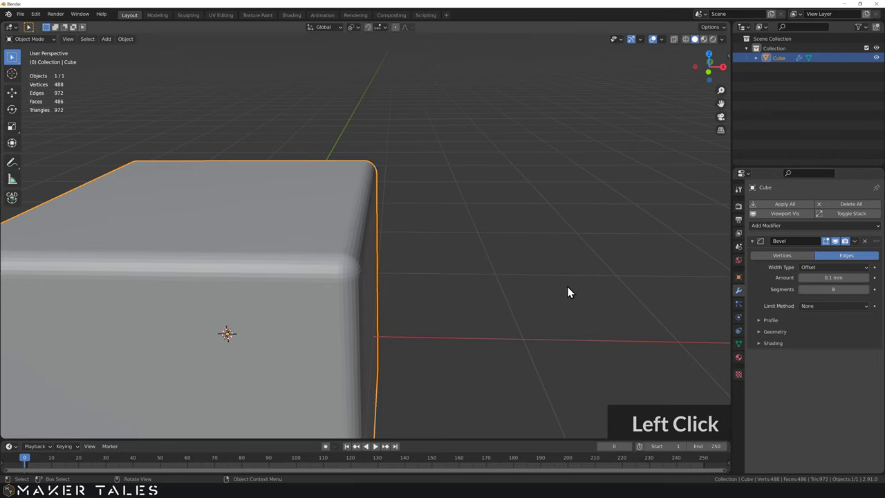
# - Check the rounded cube in wireframe shading, then return to solid view
pyautogui.press('alt+z')
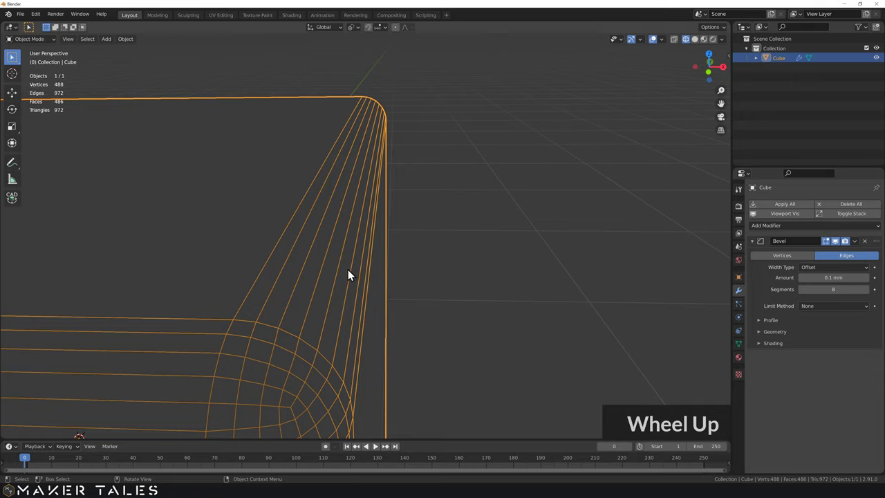
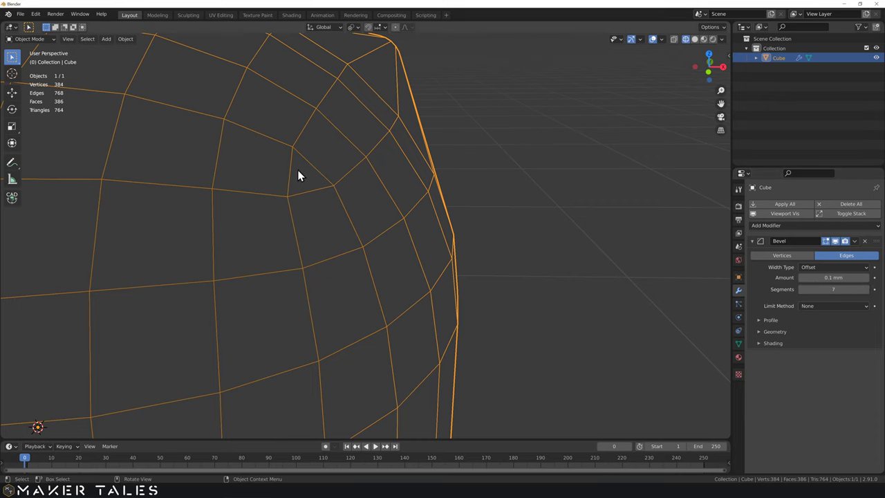
pyautogui.scroll(-3)
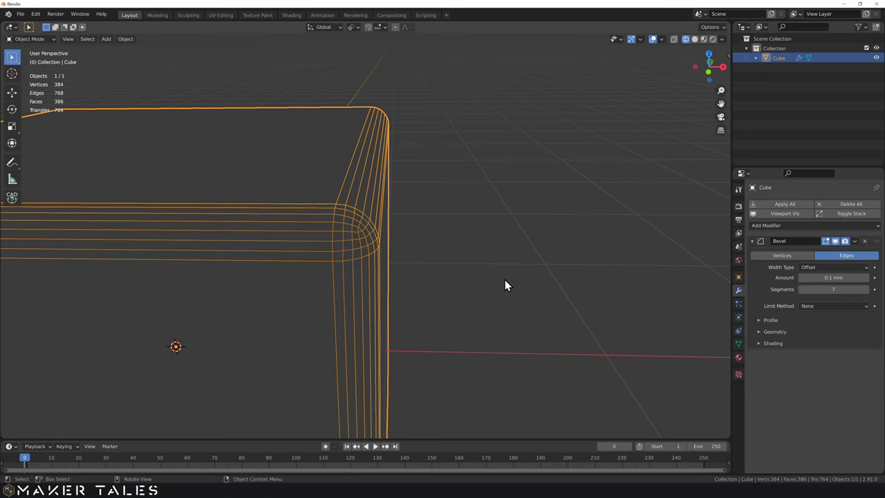
pyautogui.press('z')
pyautogui.middleClick(430, 215)
pyautogui.scroll(-3)
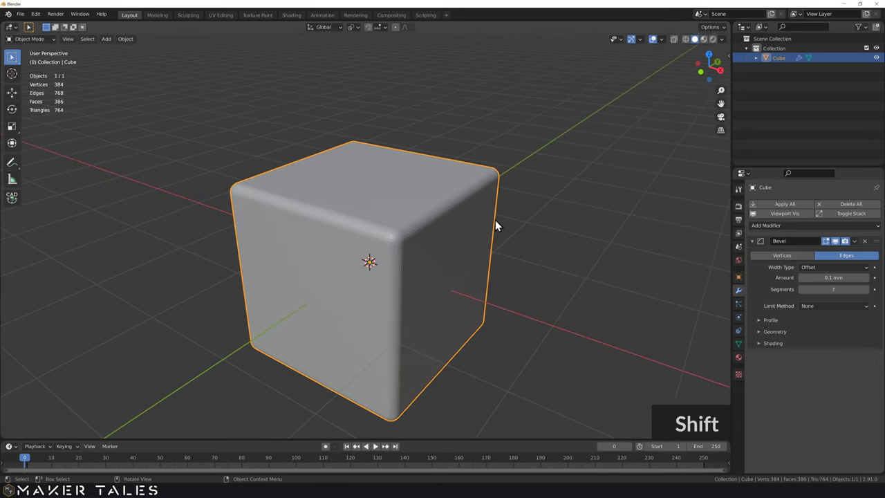
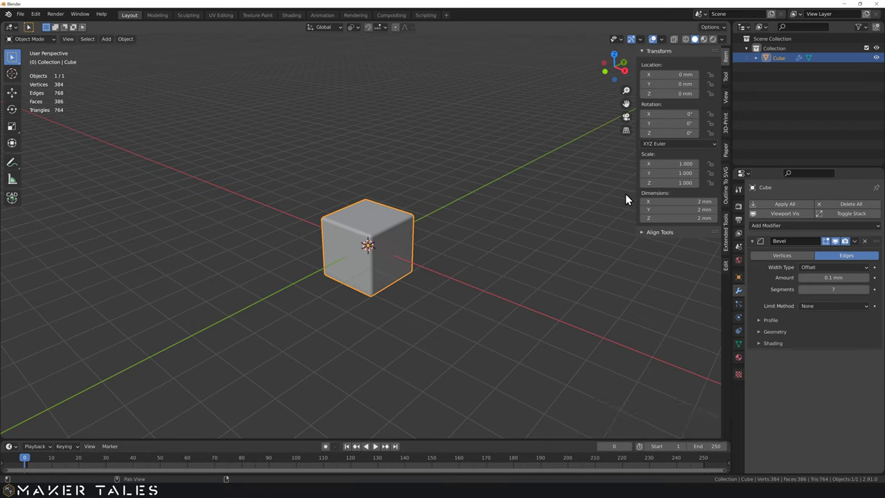
# - Stretch the cube 5x along Y and inspect the resulting rounded box edges
pyautogui.click(447, 245)
pyautogui.doubleClick(396, 249)
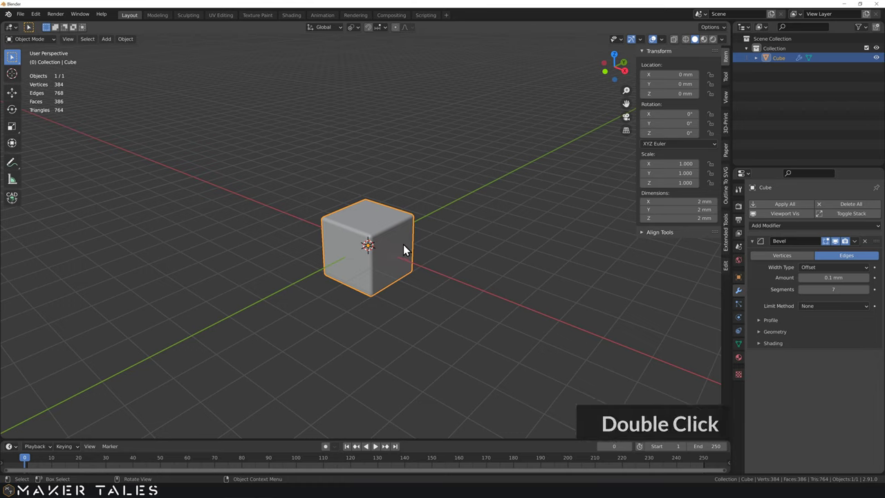
pyautogui.write('sy')
pyautogui.click(407, 270)
pyautogui.middleClick(357, 243)
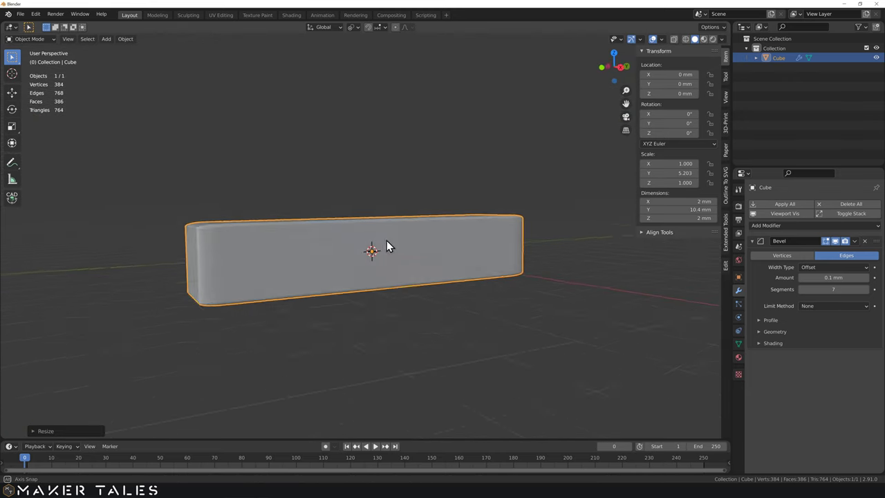
pyautogui.scroll(3)
pyautogui.middleClick(247, 264)
pyautogui.middleClick(358, 246)
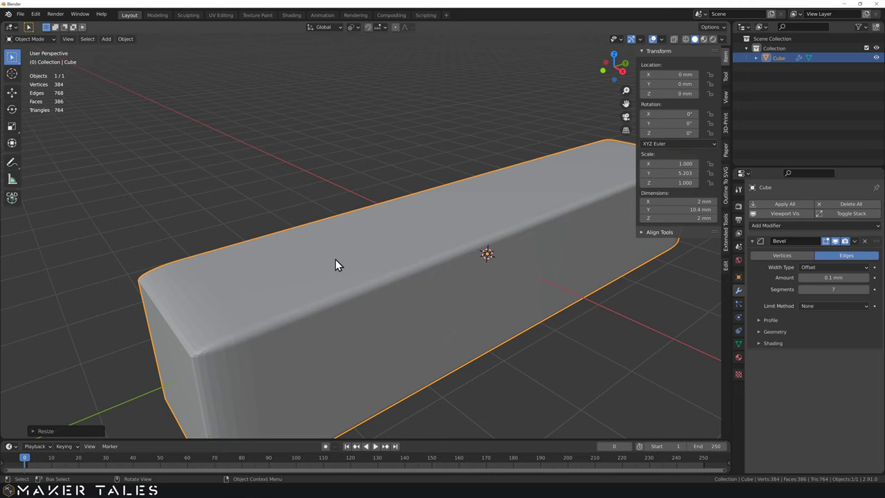
pyautogui.middleClick(339, 261)
pyautogui.scroll(-3)
pyautogui.middleClick(429, 265)
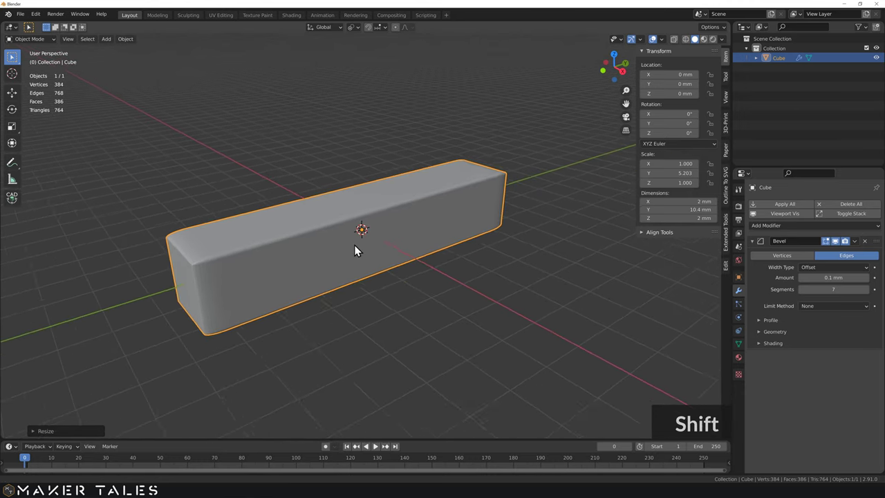
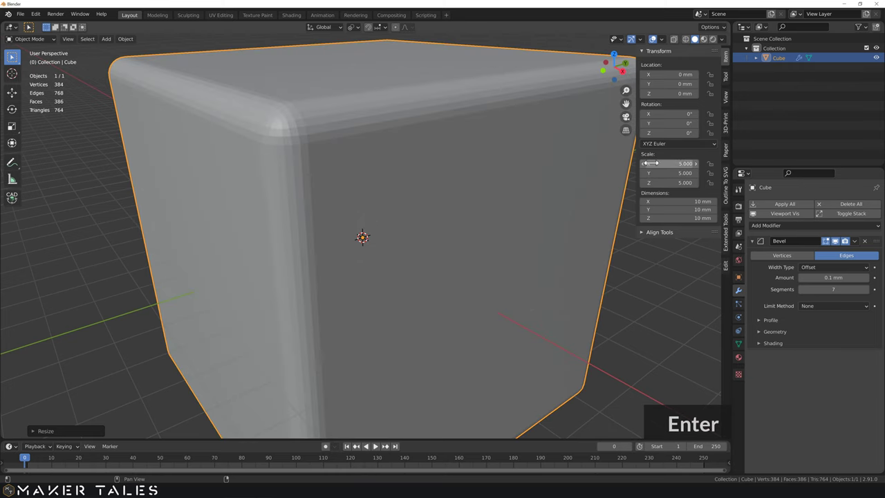
pyautogui.scroll(-3)
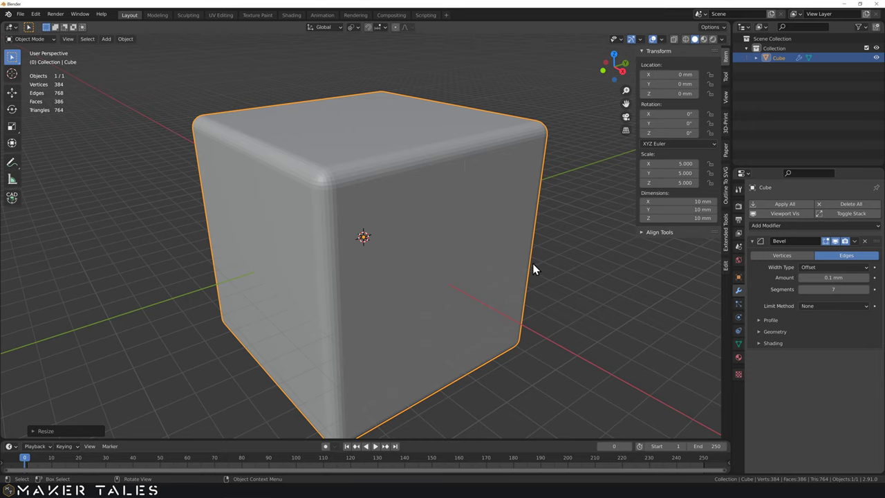
pyautogui.scroll(-3)
# - Apply the cube's scale and delete the Bevel modifier, leaving a plain cube
pyautogui.press('ctrl+a')
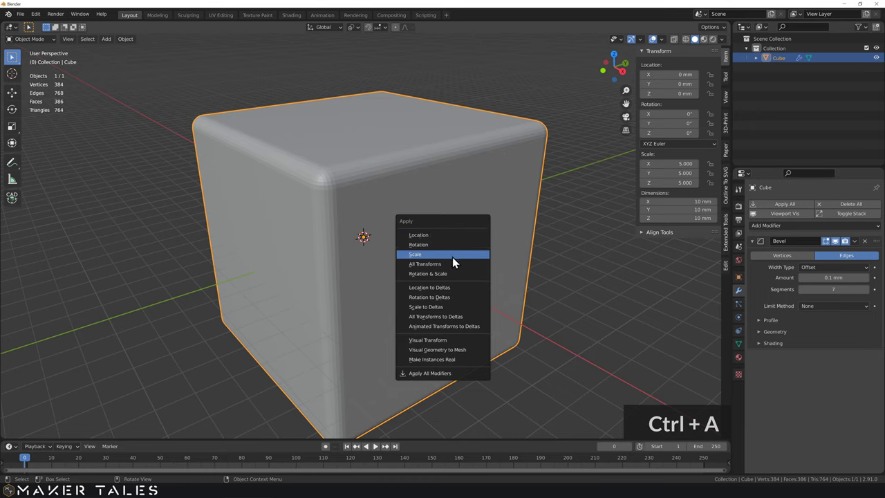
pyautogui.press('ctrl+a')
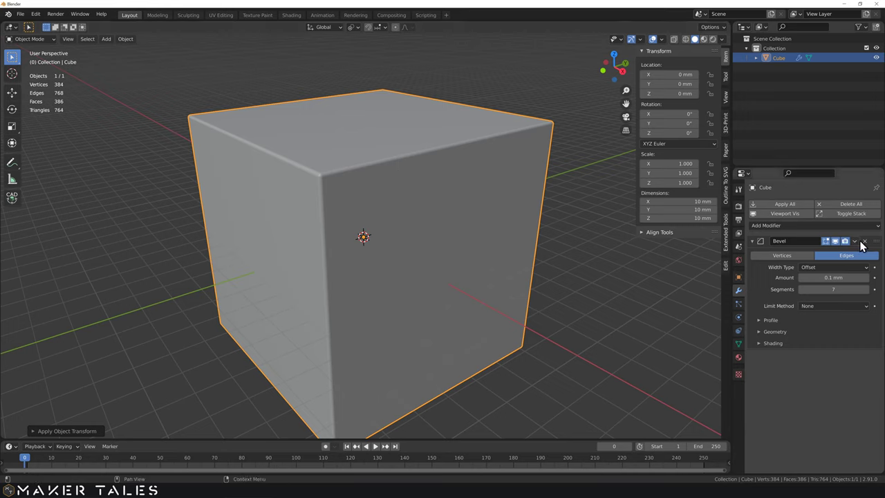
pyautogui.click(872, 248)
pyautogui.middleClick(403, 259)
pyautogui.scroll(-3)
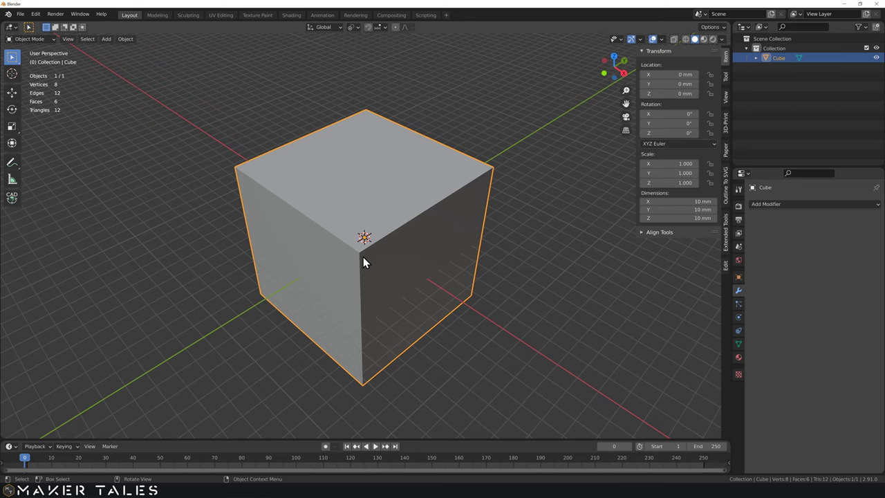
pyautogui.press('ctrl+a')
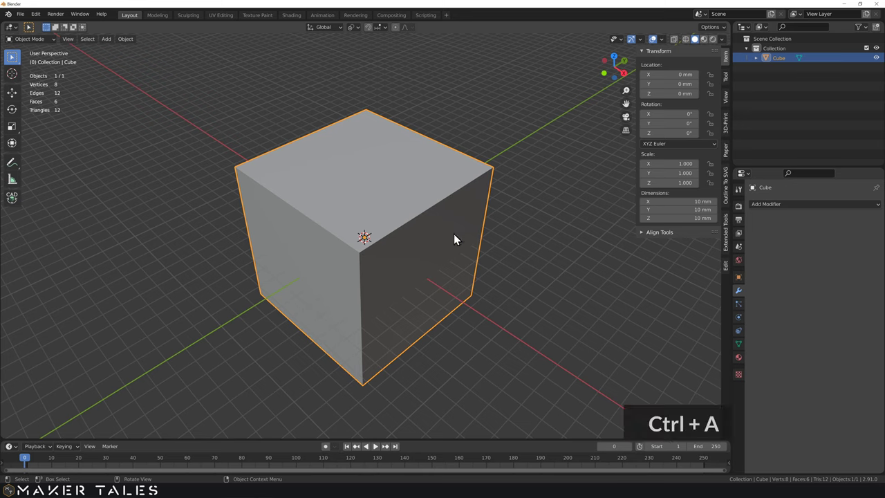
# - Add a 2.5 mm radius cylinder and boolean-subtract it to cut a hole through the cube
pyautogui.press('a')
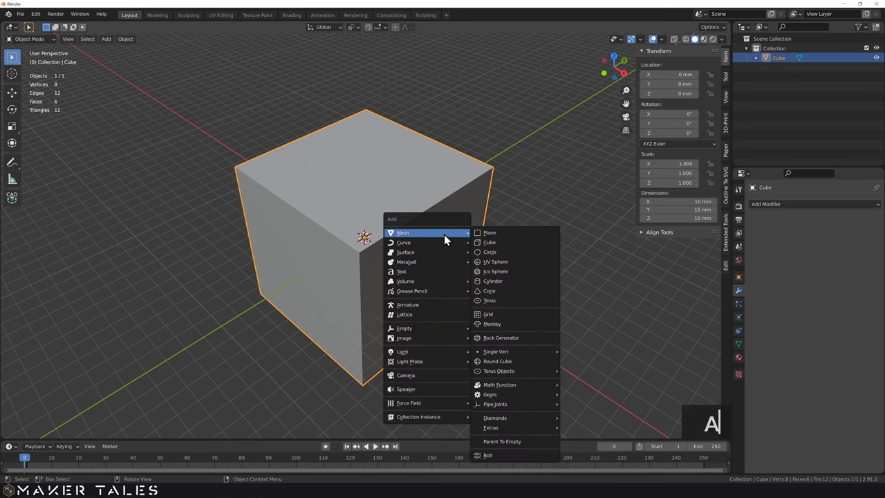
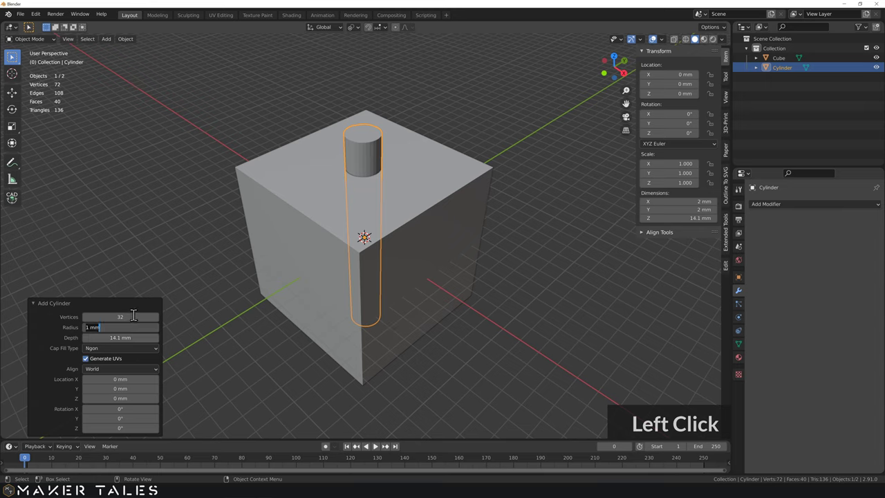
pyautogui.write('2.5')
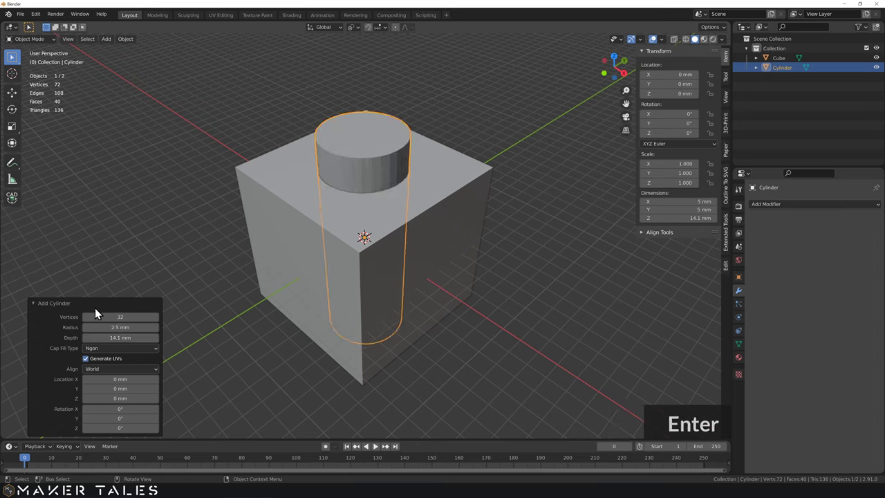
pyautogui.press('Return')
pyautogui.press('s')
pyautogui.press('ctrl+shift+-')
pyautogui.middleClick(409, 184)
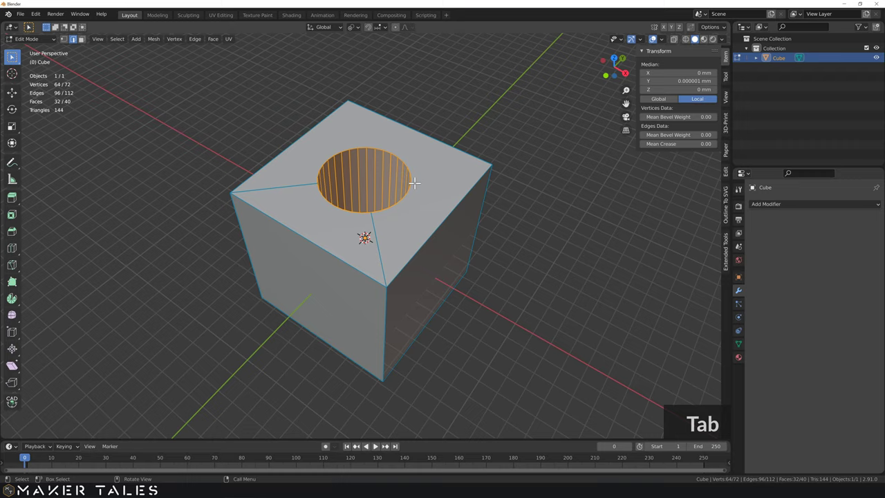
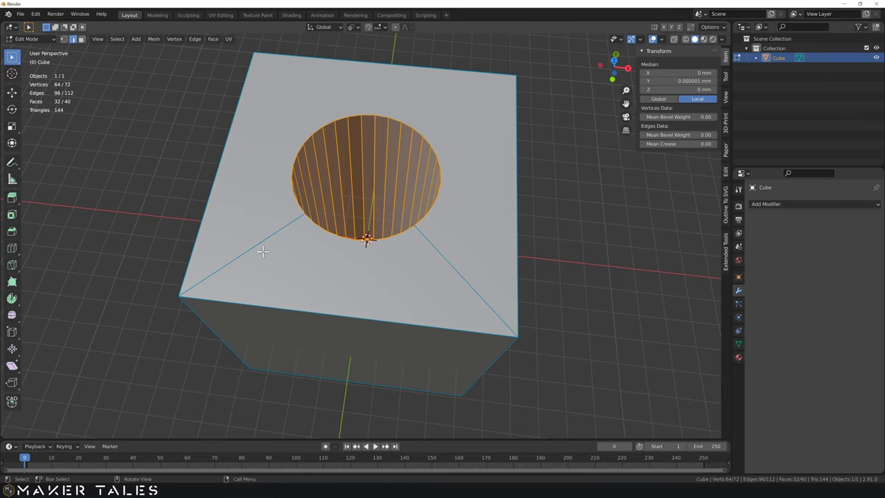
# - Subdivide the top edges and join hole vertices to the front and back edge midpoints
pyautogui.scroll(3)
pyautogui.rightClick(347, 315)
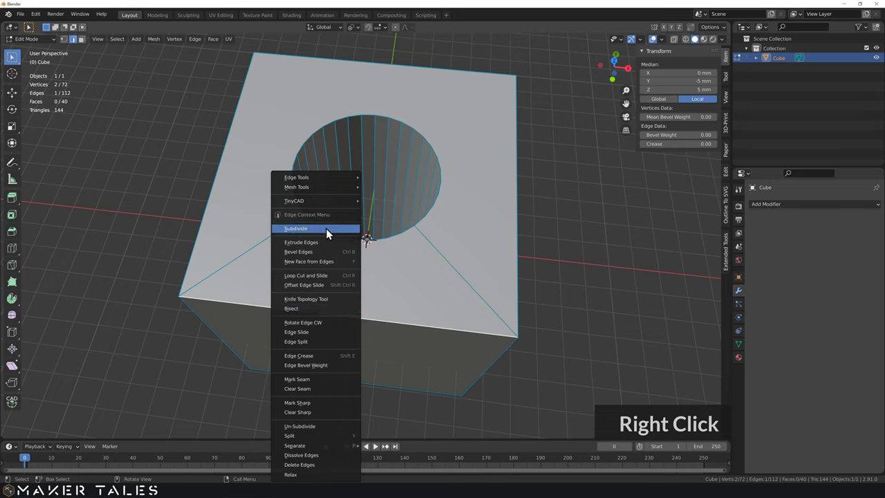
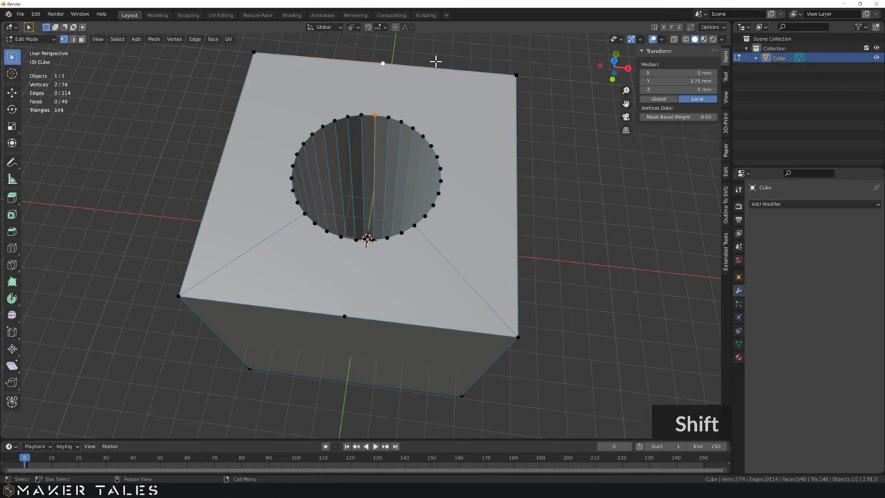
pyautogui.press('j')
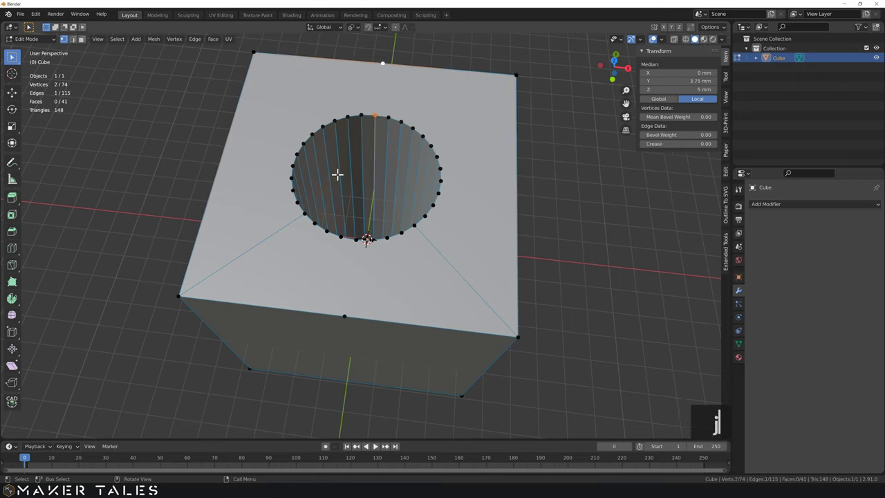
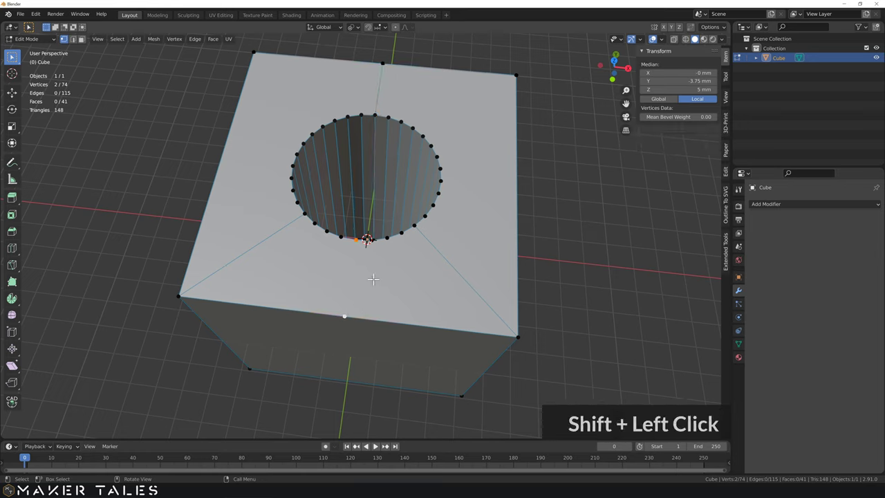
pyautogui.press('j')
pyautogui.press('j')
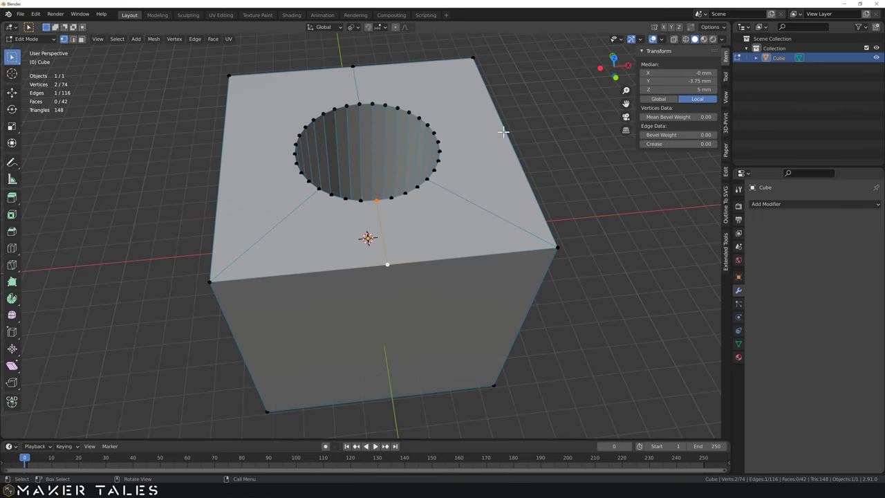
pyautogui.press('2')
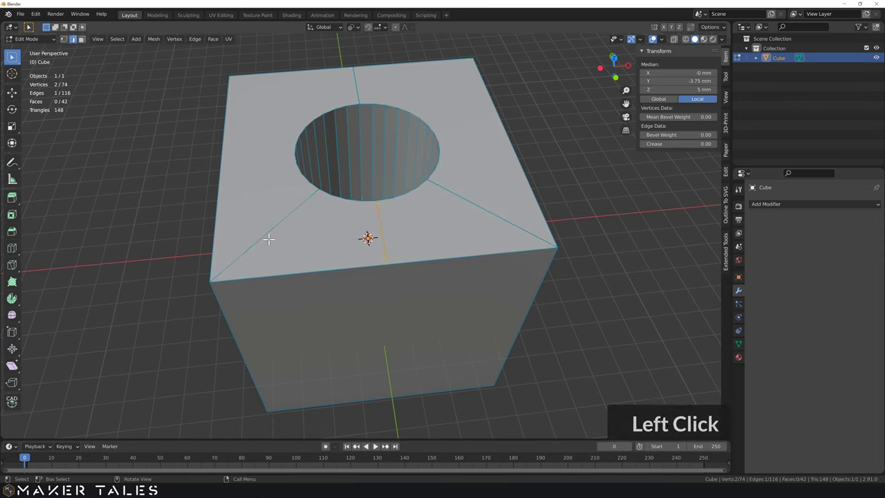
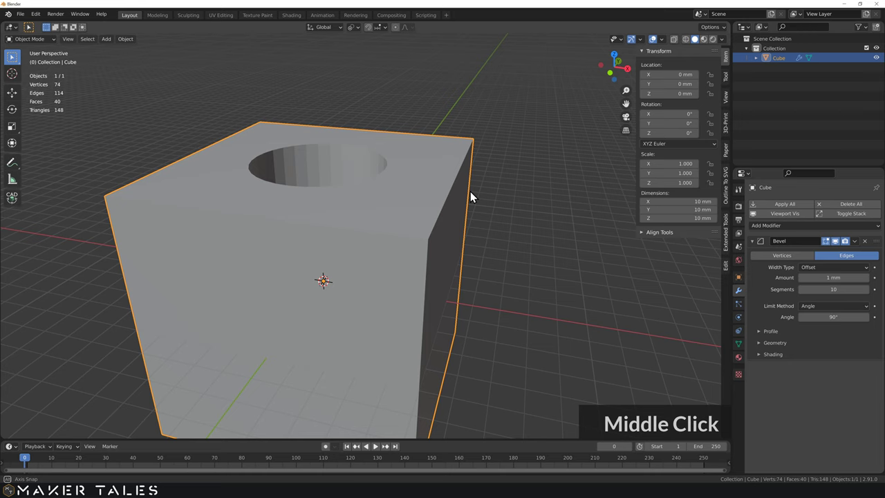
# - Orbit back to a corner view of the cube with its 1 mm, 10-segment angle-limited bevel
pyautogui.middleClick(479, 196)
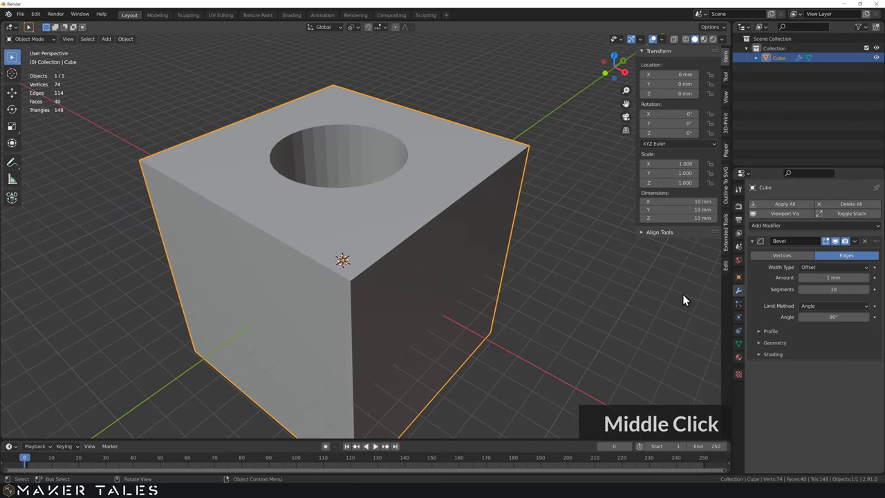
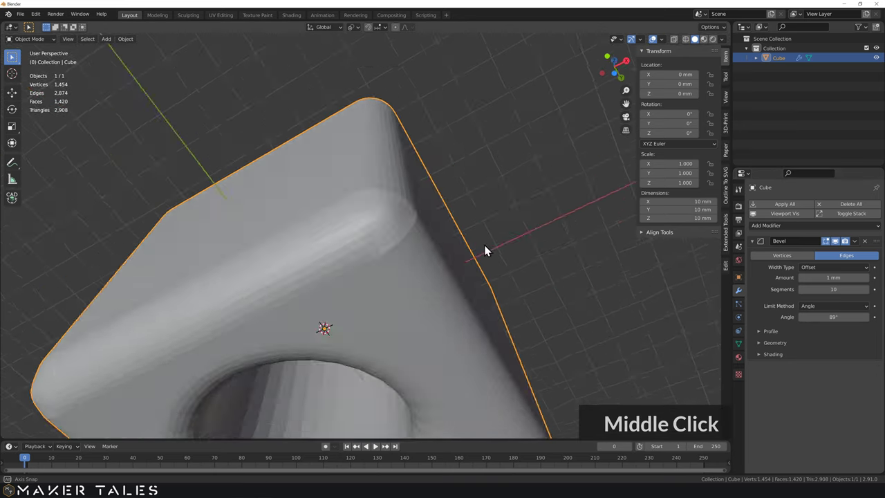
# - Narrow the hole's bottom loop in Edit Mode and inspect the 89° bevel from all sides
pyautogui.press('Tab')
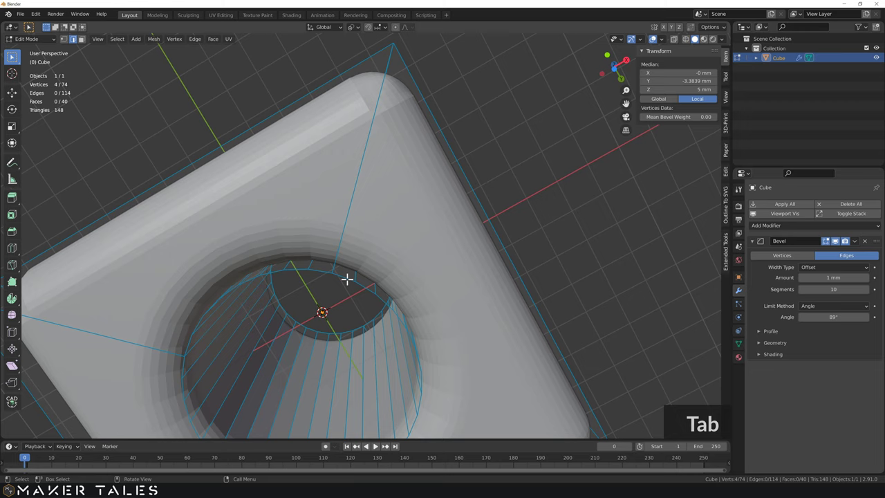
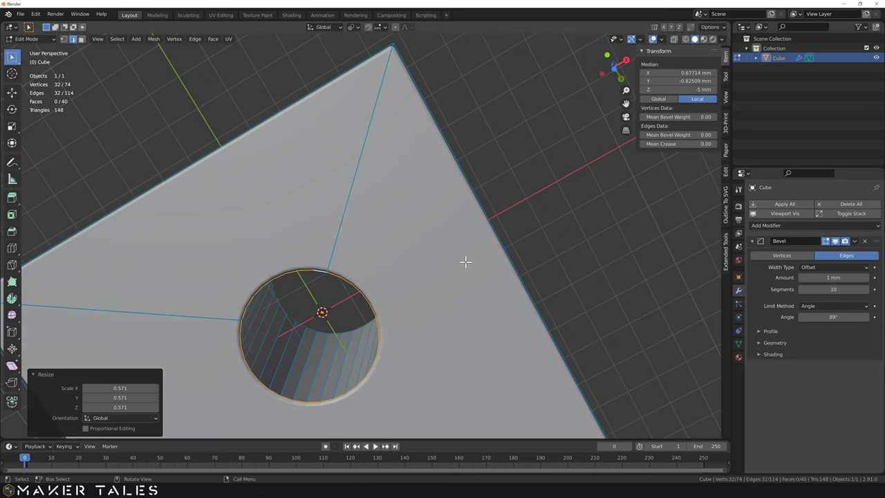
pyautogui.press('Tab')
pyautogui.middleClick(454, 257)
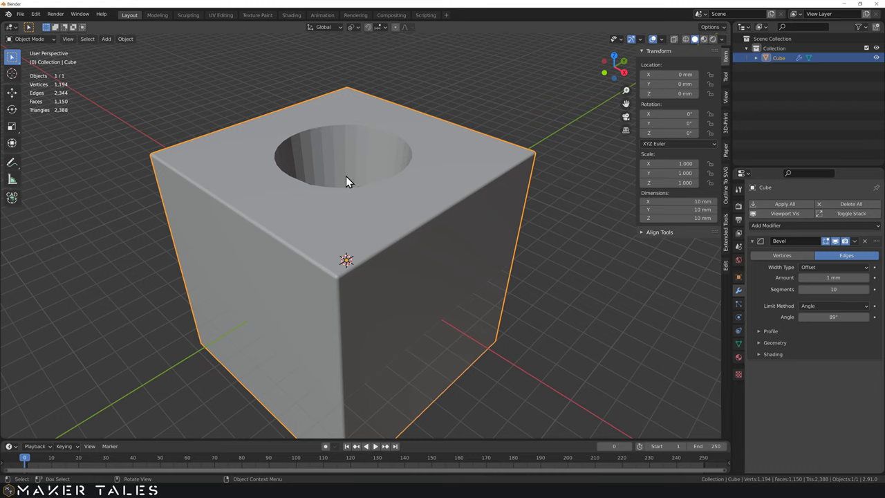
pyautogui.middleClick(500, 320)
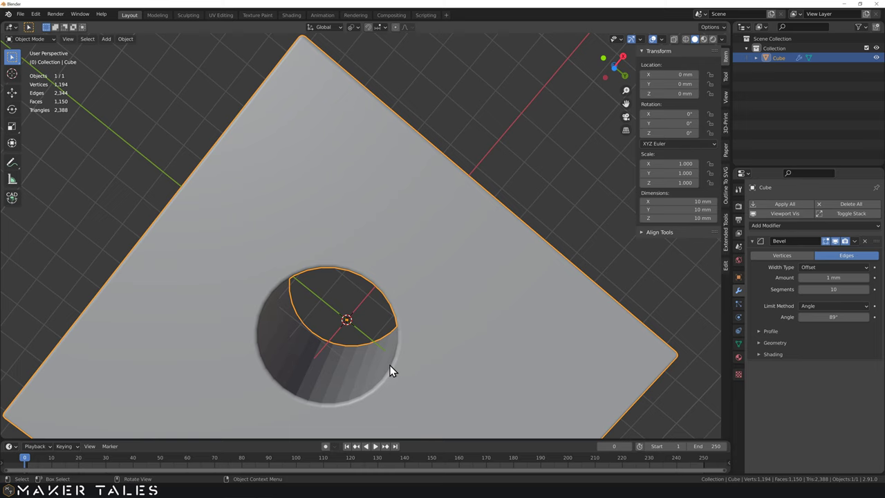
pyautogui.middleClick(414, 373)
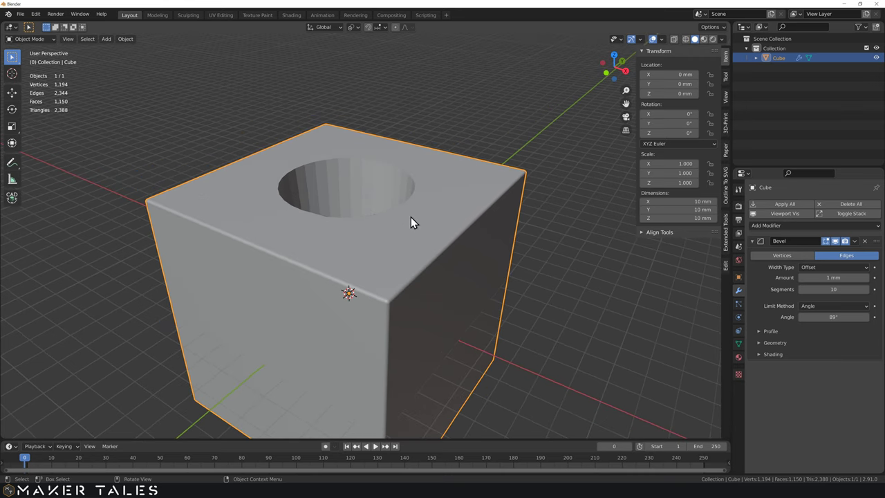
# - Limit the bevel to weighted edges and give the front vertical corner edge a 0.5 bevel weight
pyautogui.click(840, 308)
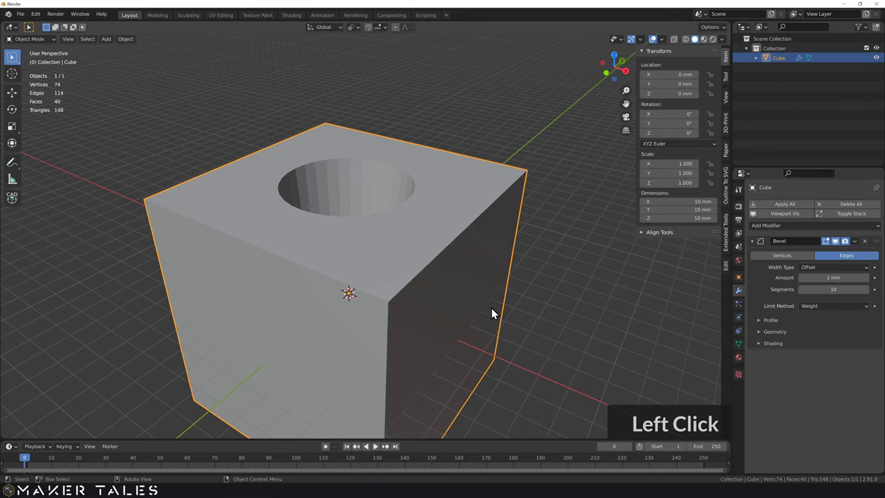
pyautogui.click(472, 309)
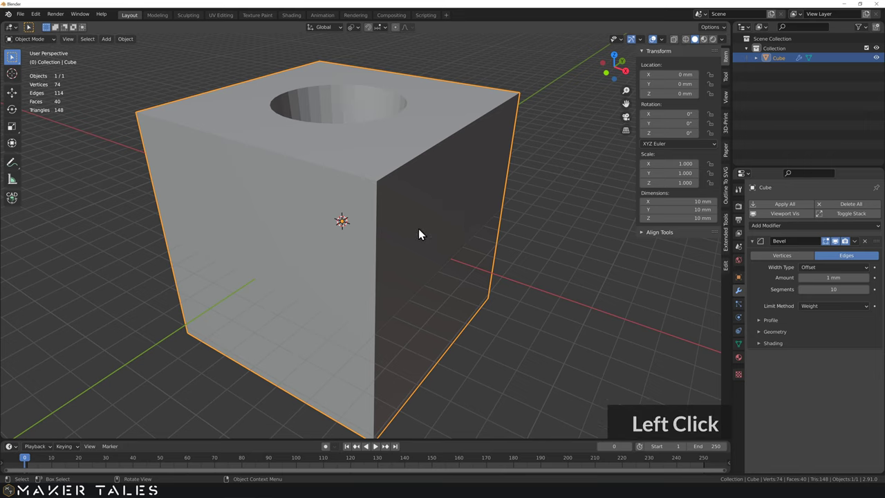
pyautogui.press('Tab')
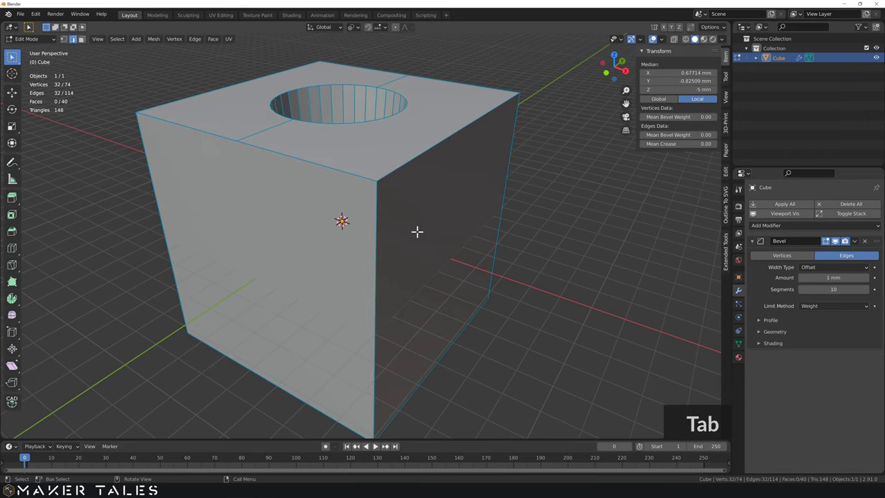
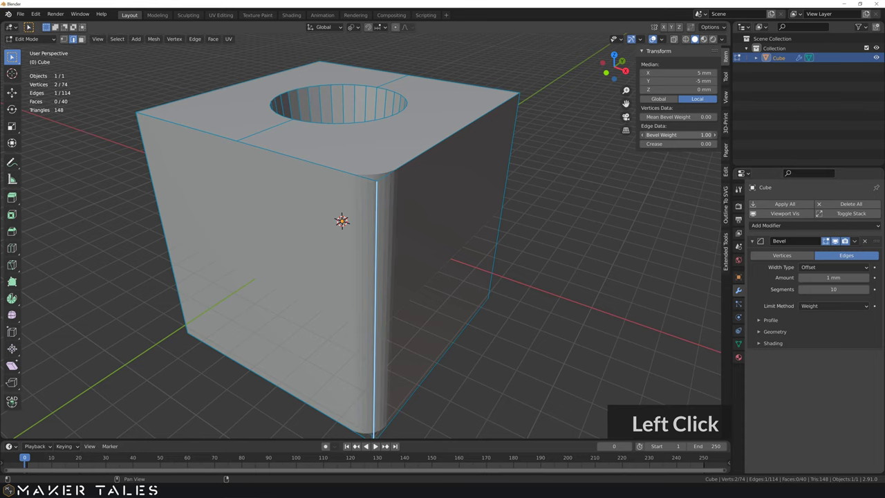
pyautogui.middleClick(381, 212)
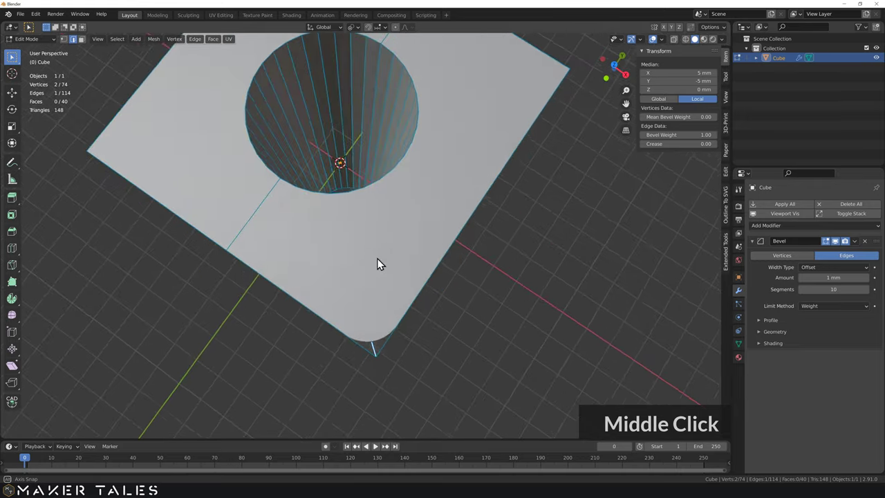
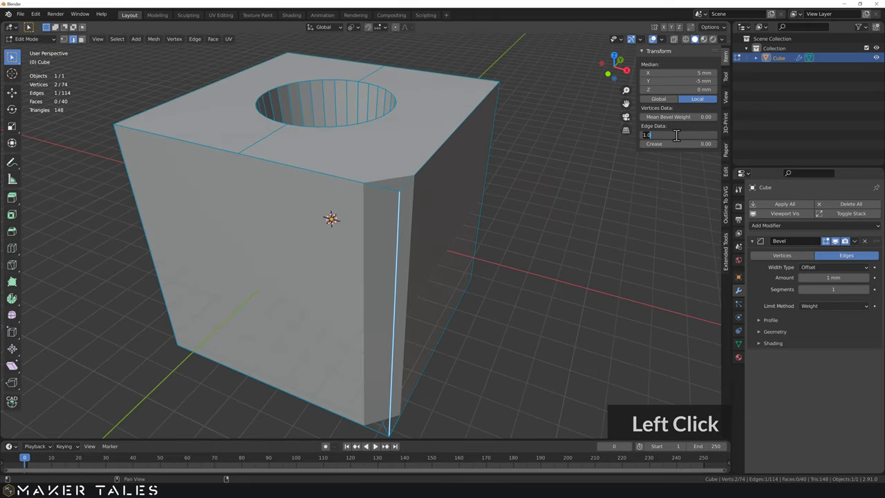
pyautogui.write('0.5')
pyautogui.press('Return')
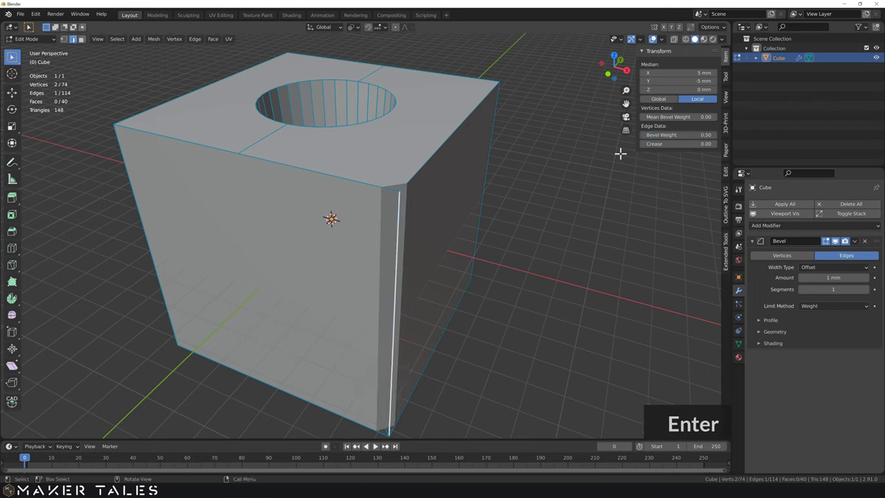
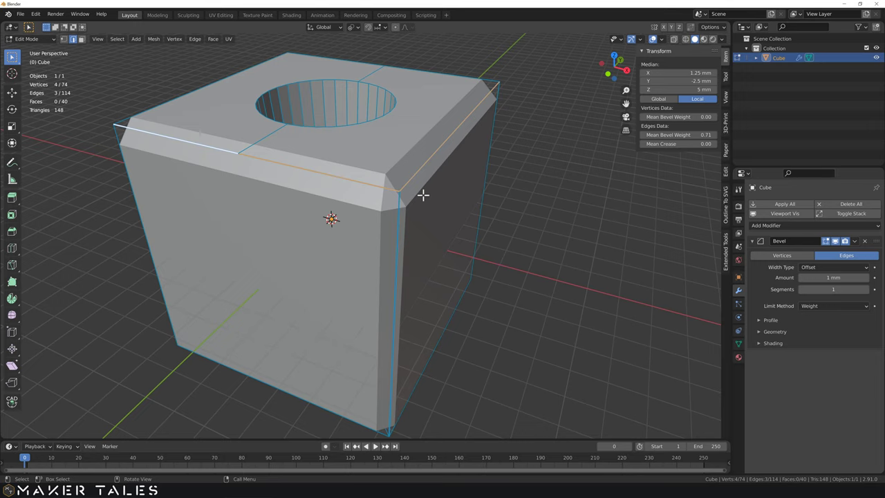
# - Clear all edges' bevel weight to 0 and set the Bevel limit method to Vertex Group
pyautogui.write('a')
pyautogui.click(685, 134)
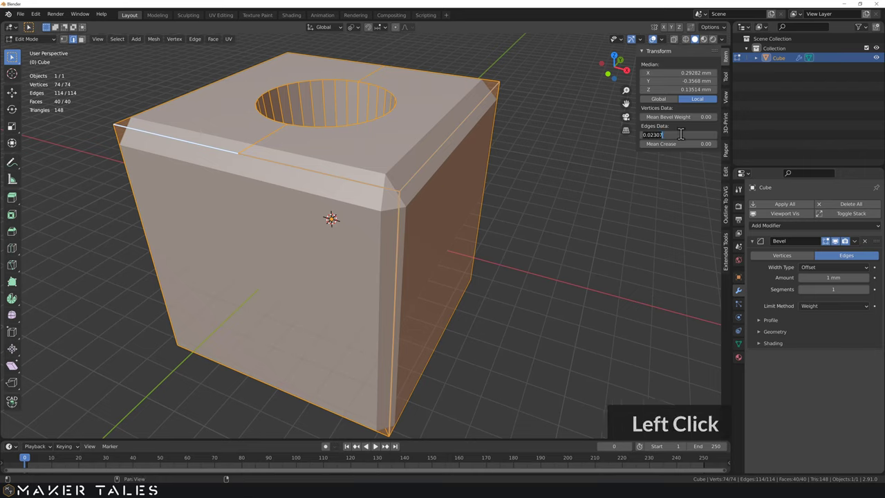
pyautogui.press('Return')
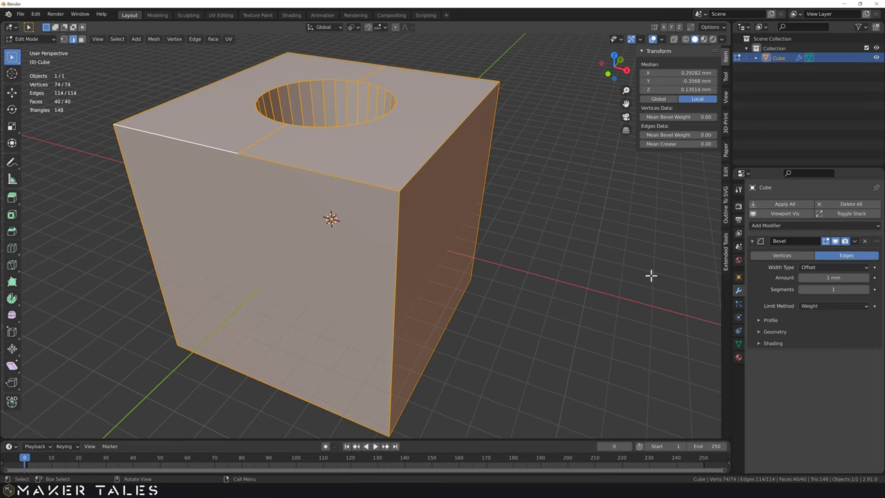
pyautogui.press('Return')
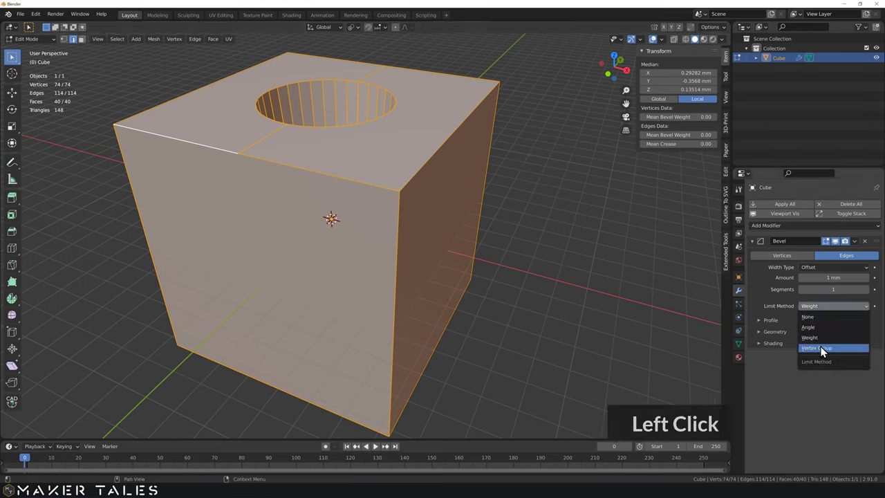
pyautogui.click(821, 358)
pyautogui.click(519, 287)
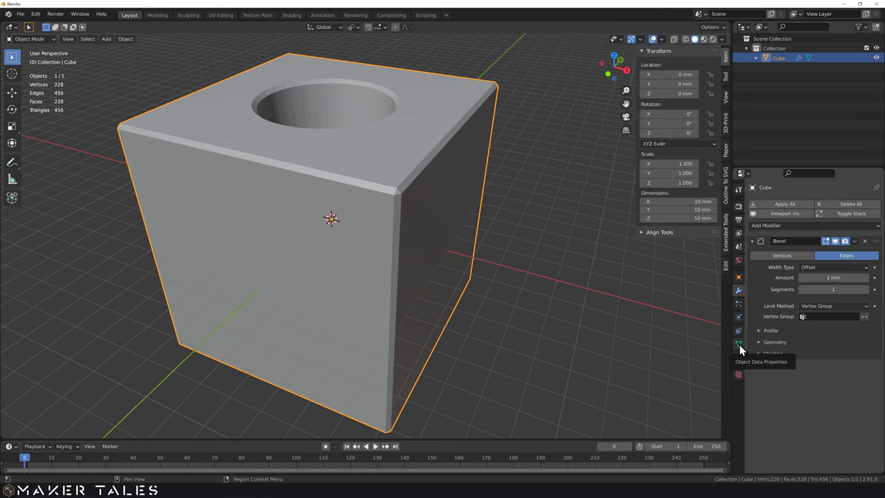
# - Create a vertex group named Vertical, assign the front vertical corner edge, and lock it
pyautogui.click(743, 351)
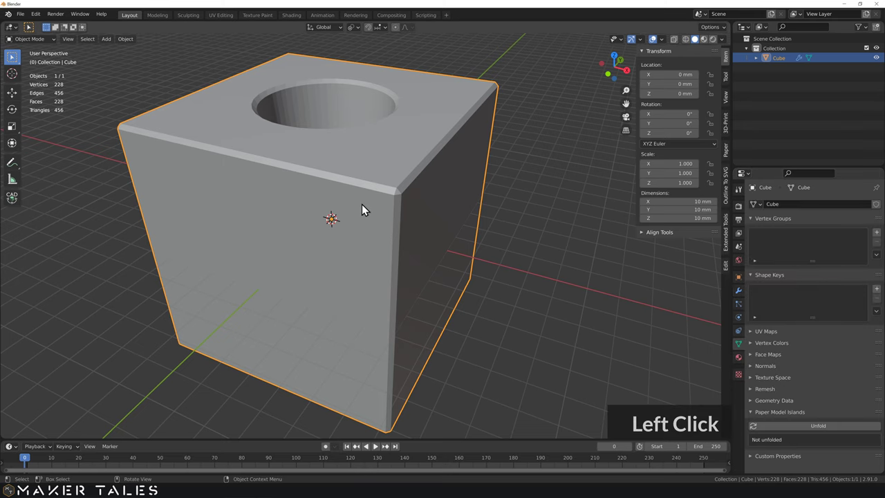
pyautogui.press('Tab')
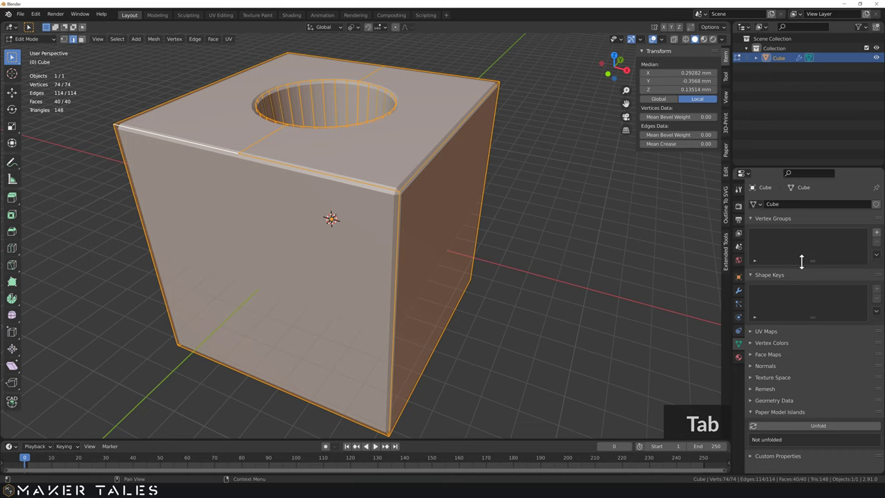
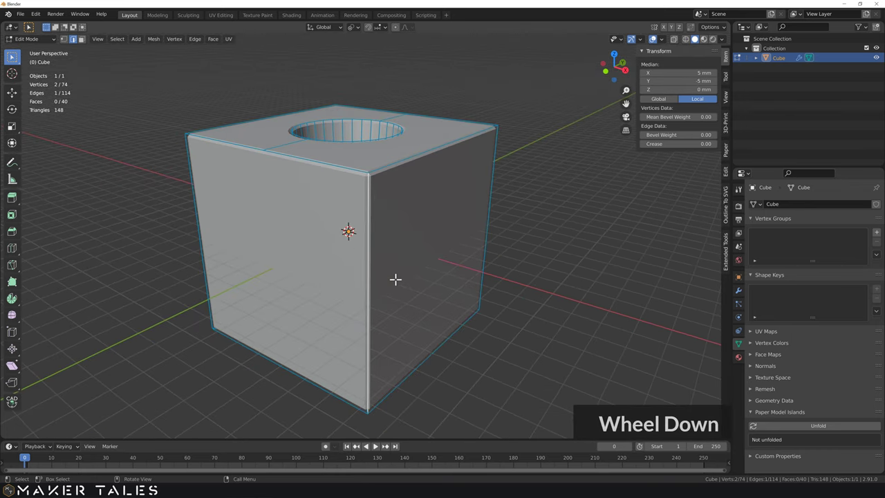
pyautogui.write('12')
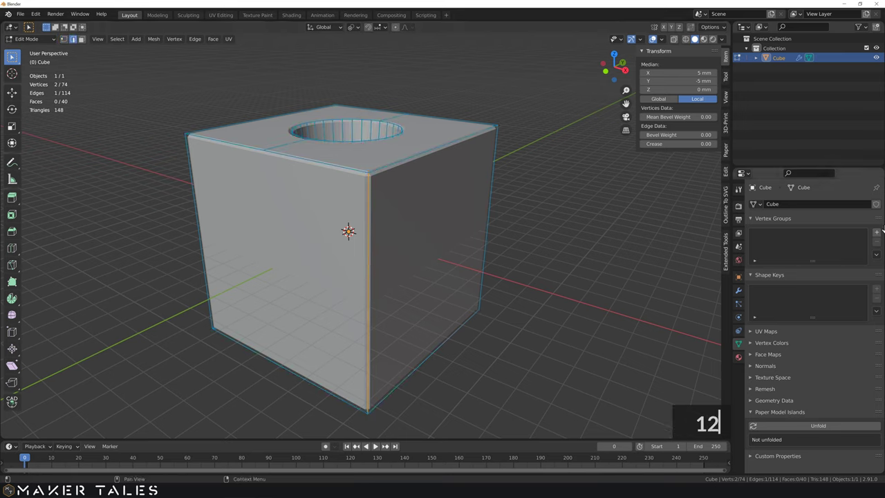
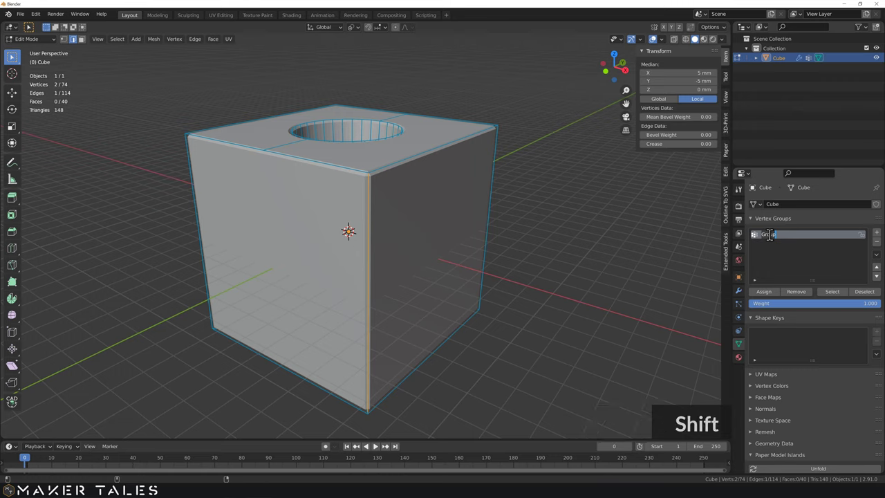
pyautogui.write('vertical')
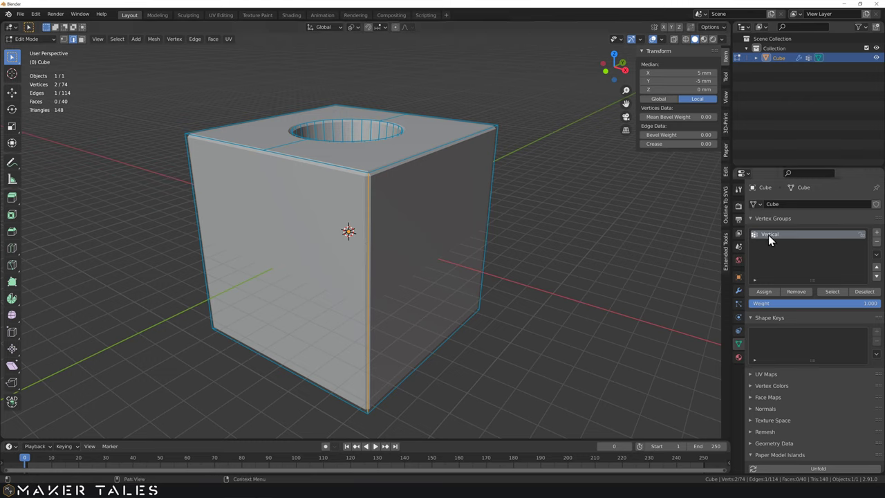
pyautogui.click(790, 240)
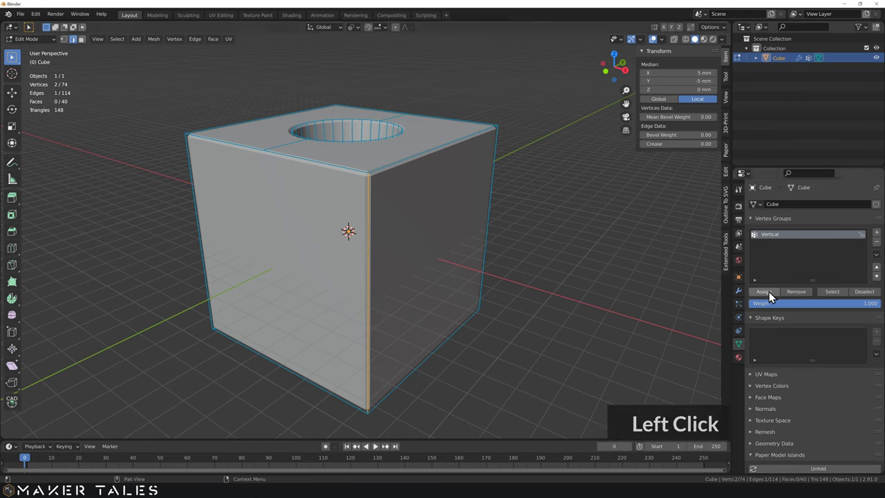
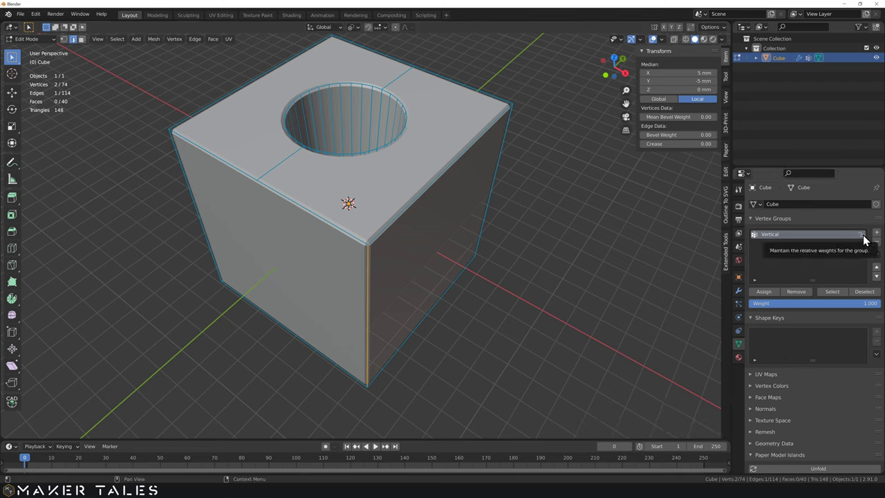
pyautogui.click(867, 240)
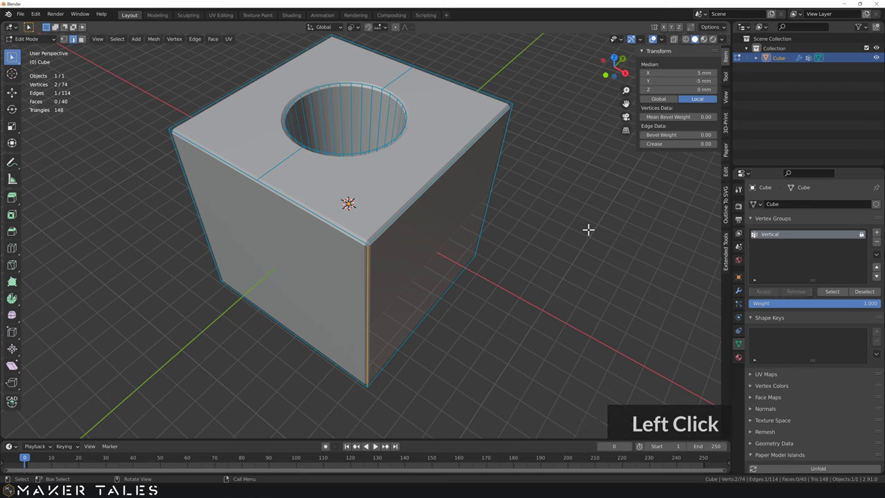
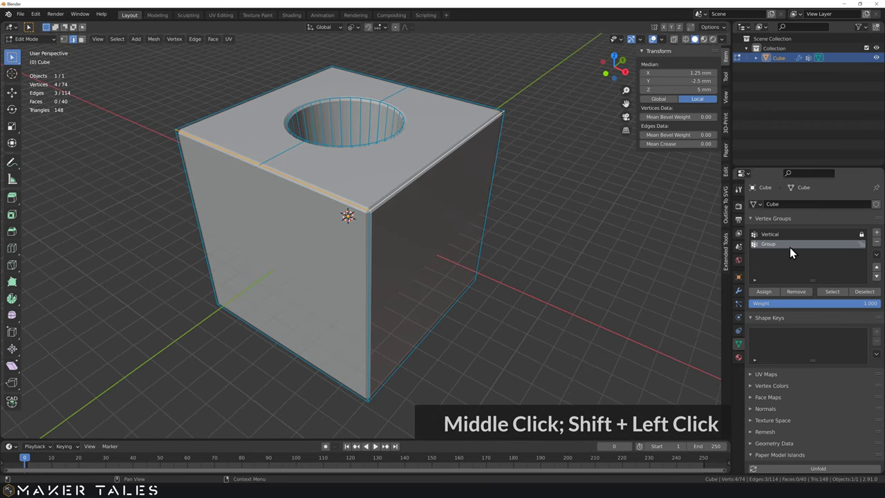
# - Rename the new vertex group to 'front' for the top front edge
pyautogui.middleClick(776, 248)
pyautogui.doubleClick(776, 247)
pyautogui.write('front')
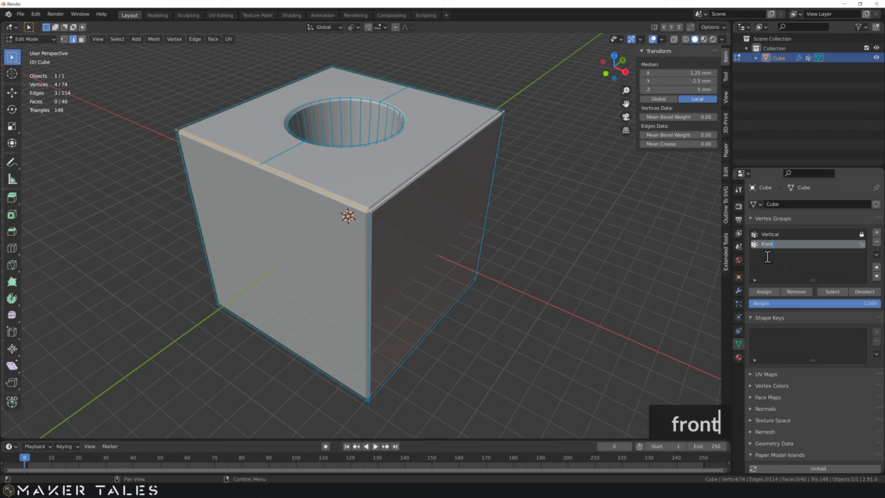
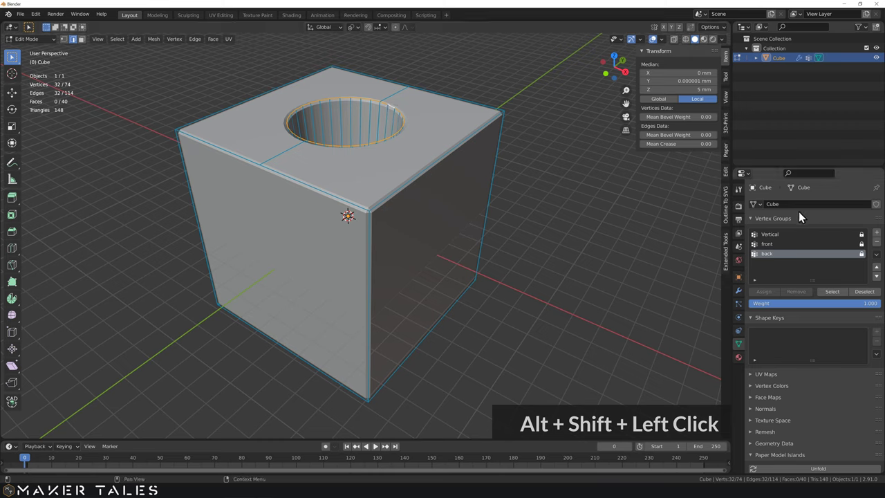
# - Add a vertex group named 'hole' for the rim edges, then select the back group's edges
pyautogui.click(878, 238)
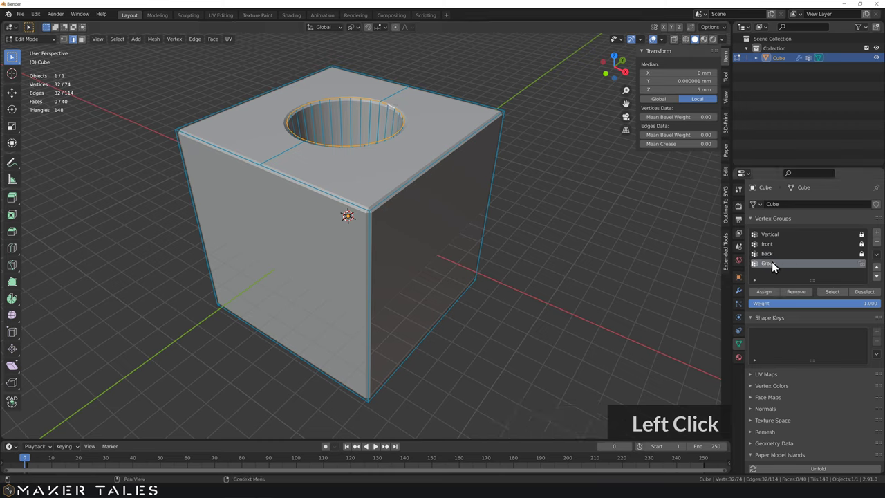
pyautogui.doubleClick(775, 267)
pyautogui.write('hole')
pyautogui.press('Return')
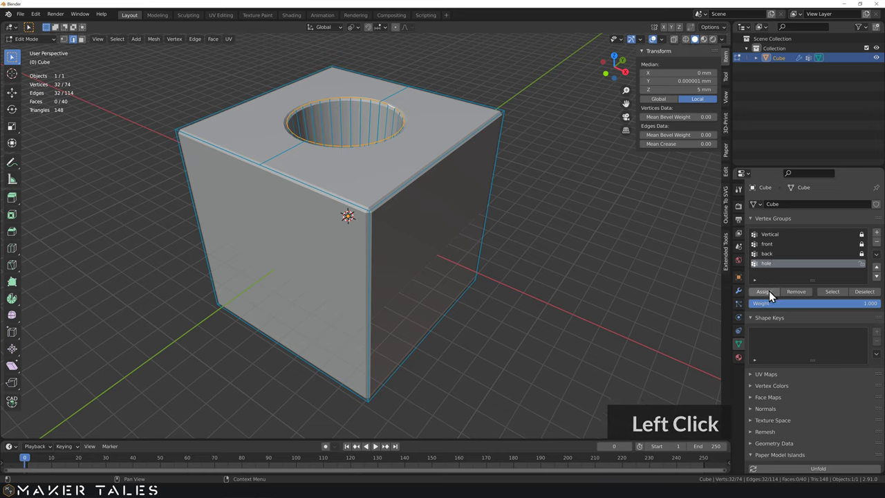
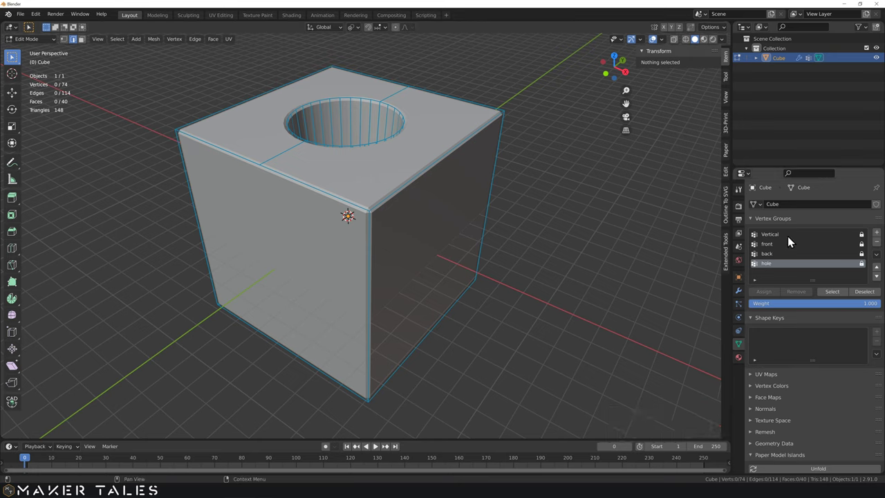
pyautogui.click(784, 258)
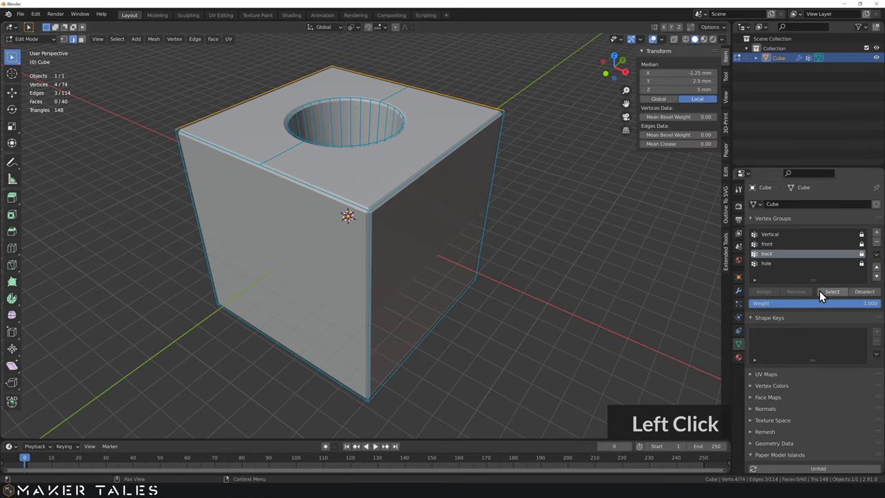
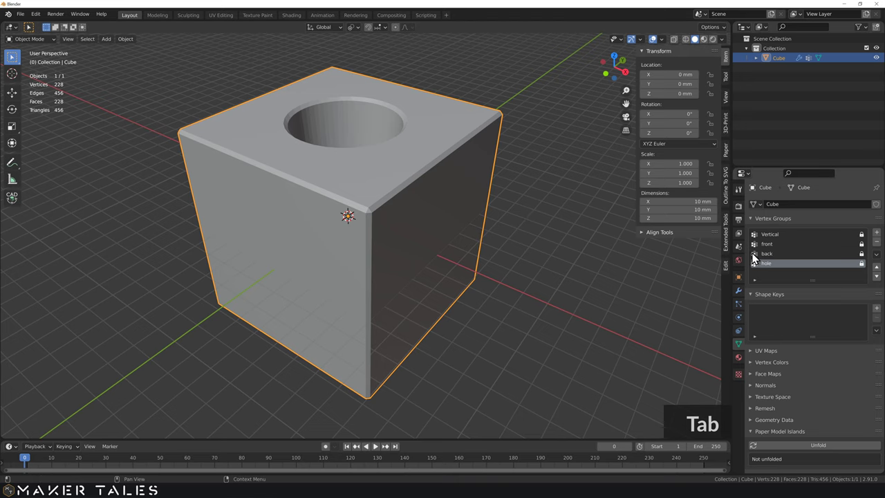
# - Return to Object Mode, check the Vertical-only chamfer and collapse the first Bevel's settings
pyautogui.press('Tab')
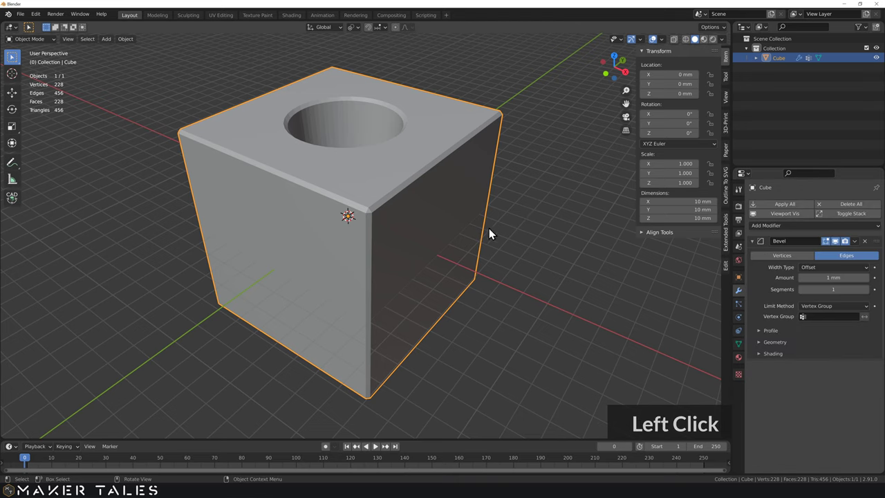
pyautogui.middleClick(495, 231)
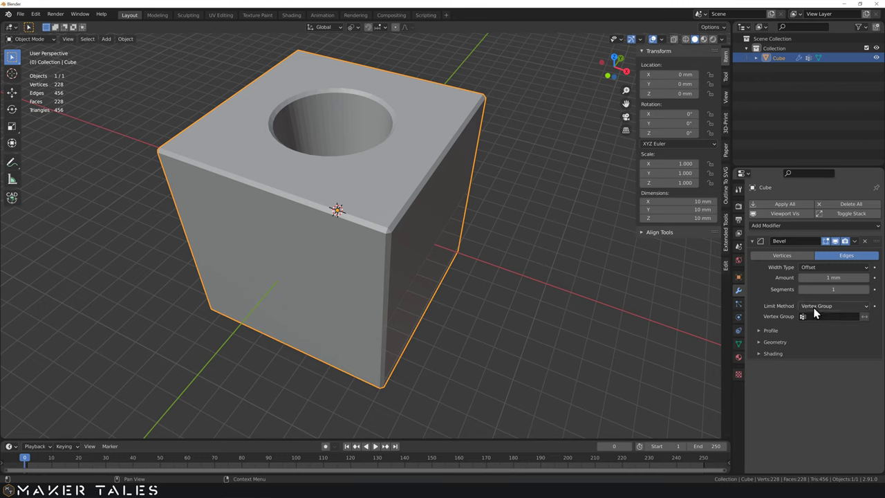
pyautogui.middleClick(821, 322)
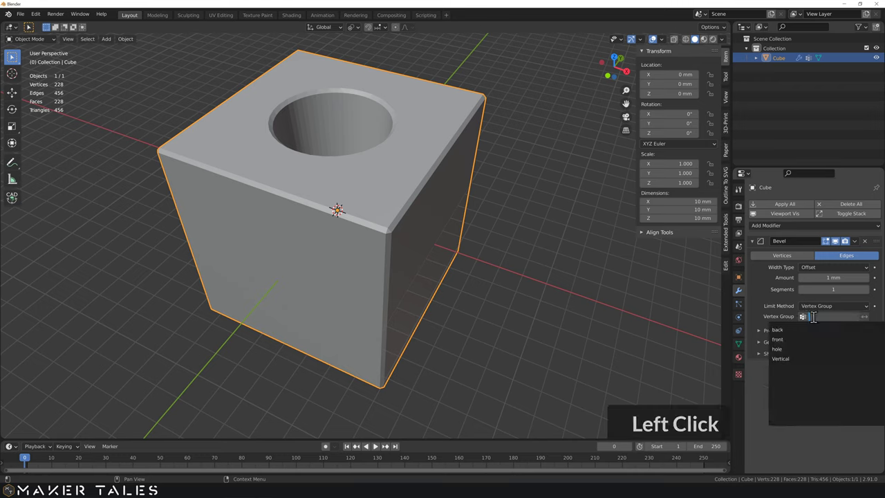
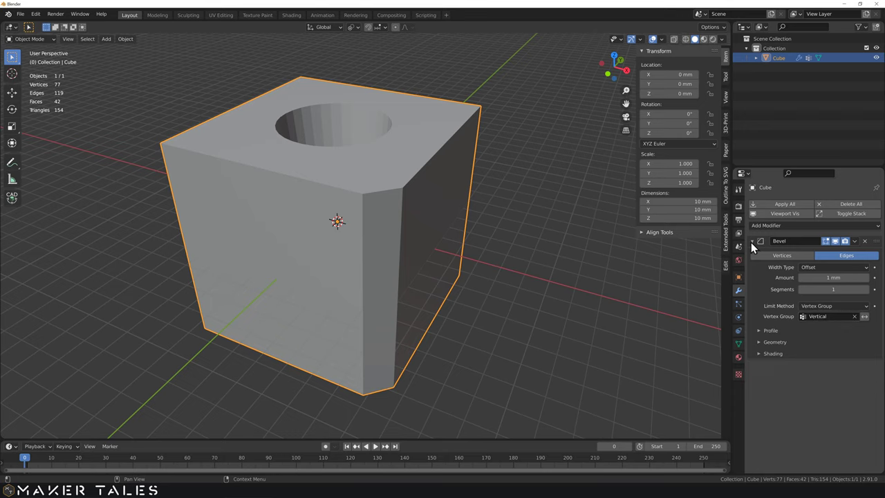
pyautogui.middleClick(755, 247)
pyautogui.click(684, 279)
pyautogui.click(567, 246)
pyautogui.middleClick(566, 248)
# - Bring up the Add Modifier list for a second Bevel
pyautogui.click(796, 228)
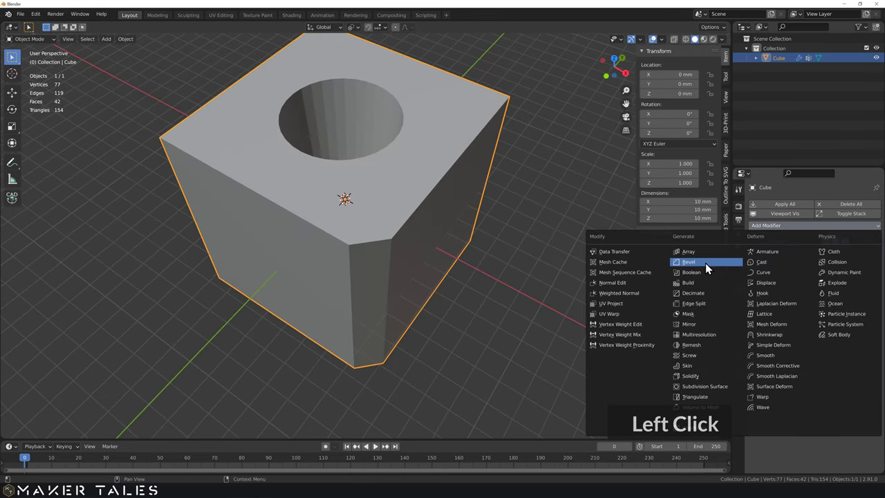
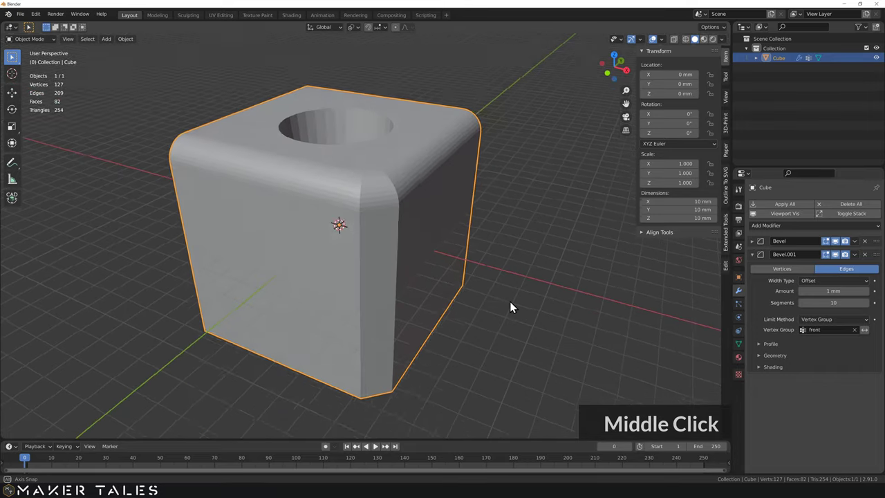
# - Set Bevel.002 to 0.5 mm limited to the back vertex group and inspect the back edges
pyautogui.click(755, 260)
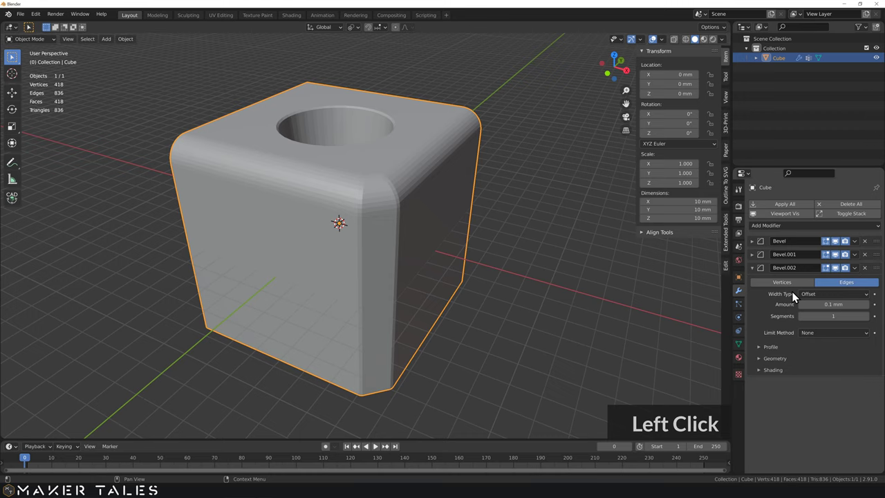
pyautogui.write('0.5')
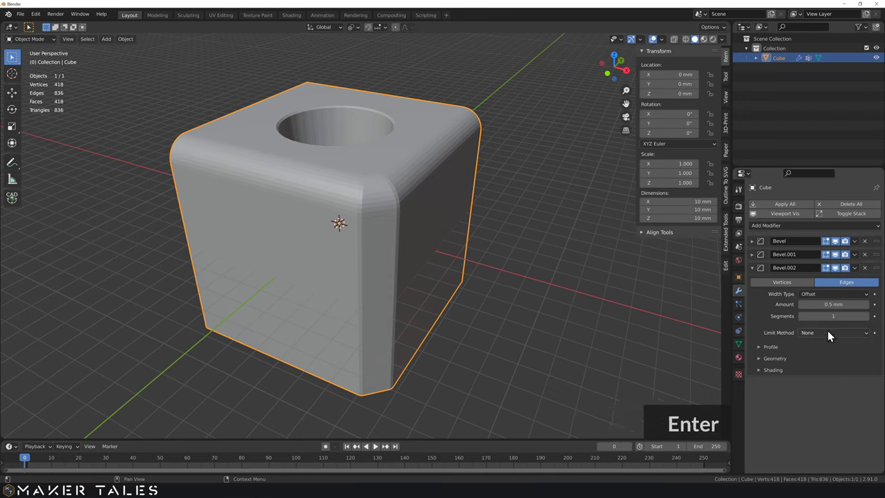
pyautogui.press('Return')
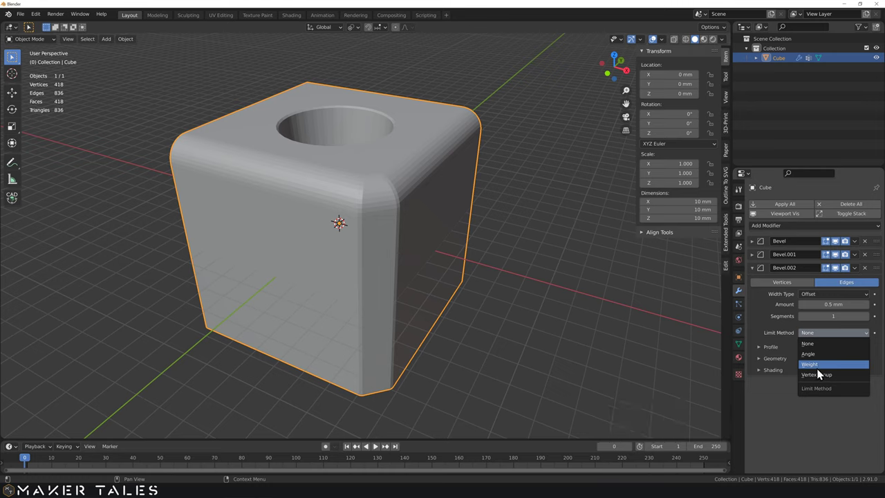
pyautogui.click(822, 380)
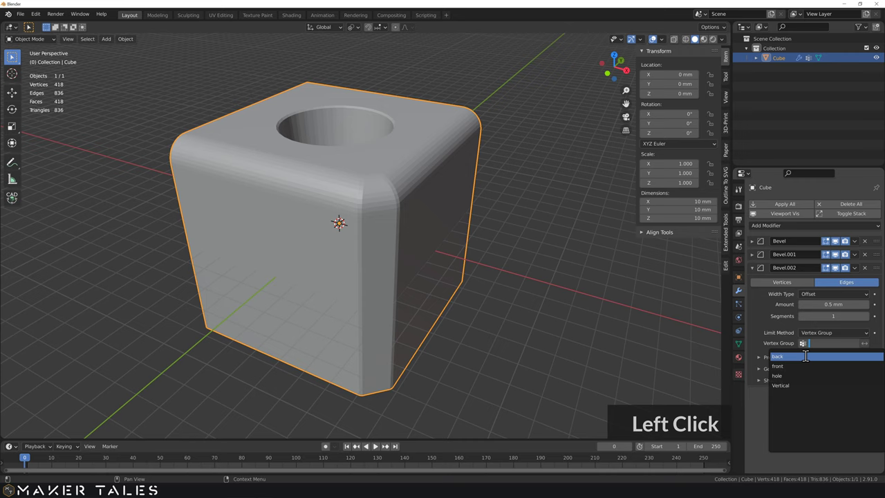
pyautogui.middleClick(552, 251)
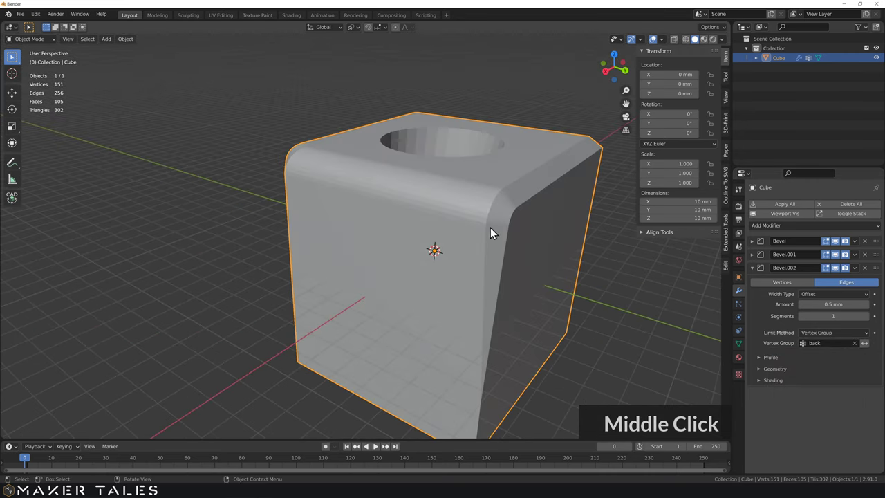
pyautogui.middleClick(454, 221)
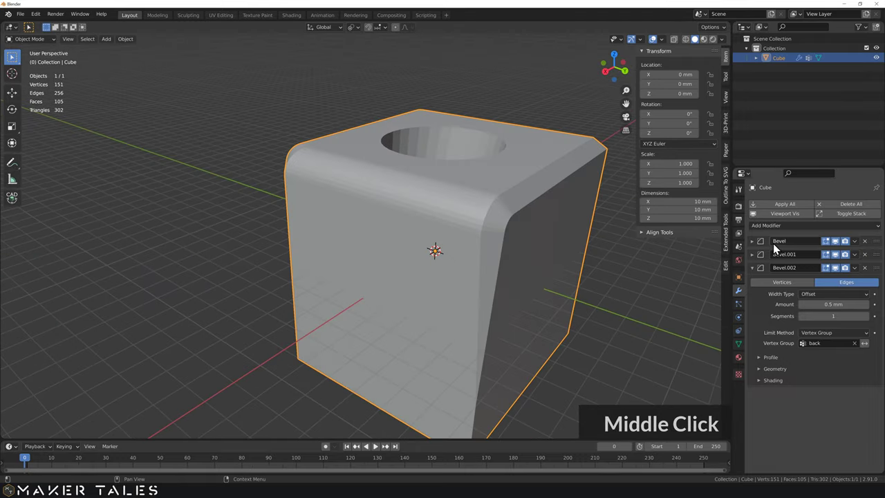
# - Move Bevel.002 above Bevel.001 in the stack and return to a front view
pyautogui.click(758, 273)
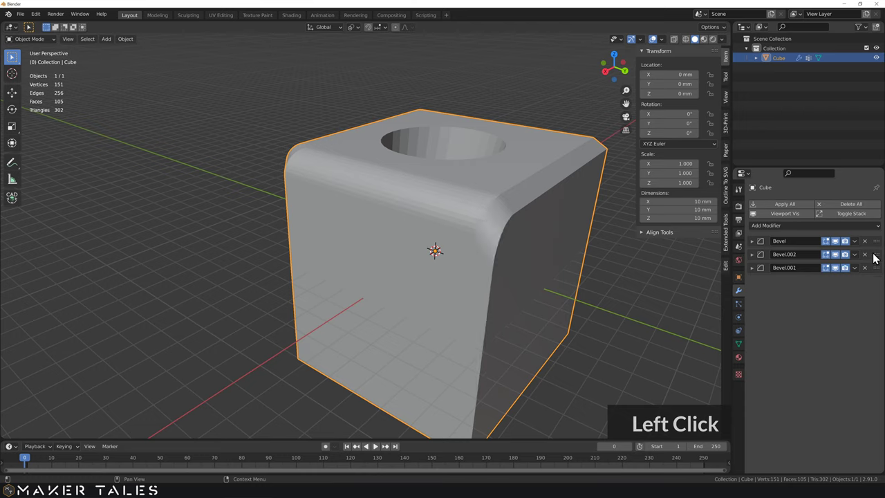
pyautogui.click(879, 259)
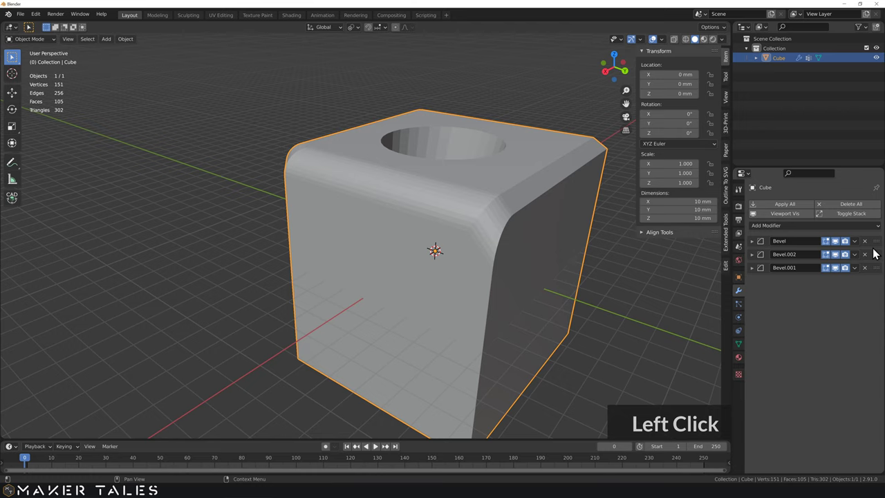
pyautogui.middleClick(456, 255)
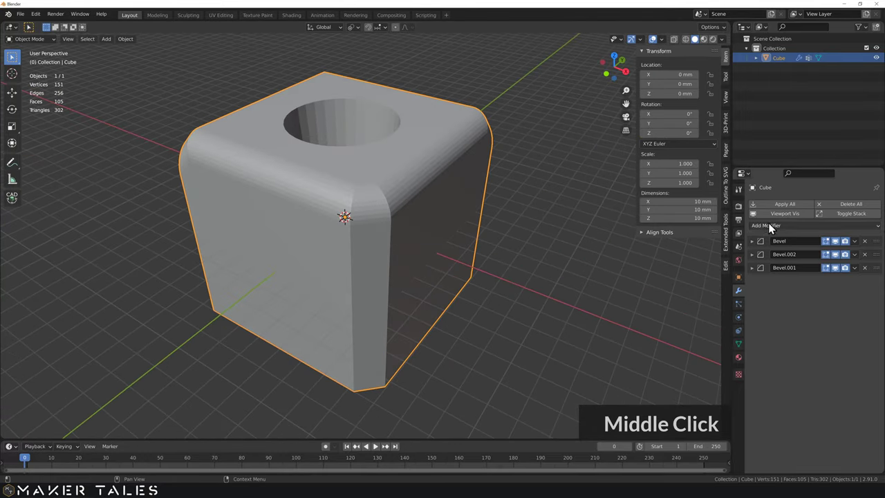
# - Add a fourth Bevel for the hole group with a 1.5 mm amount
pyautogui.click(775, 229)
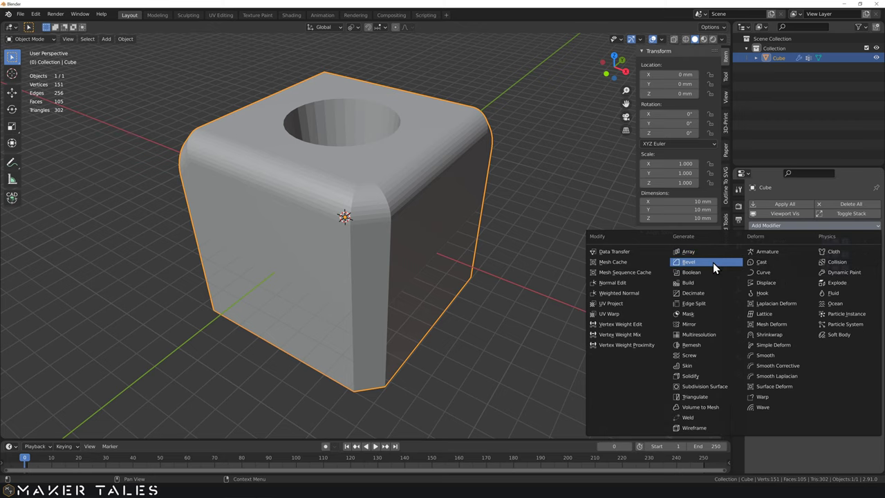
pyautogui.click(716, 267)
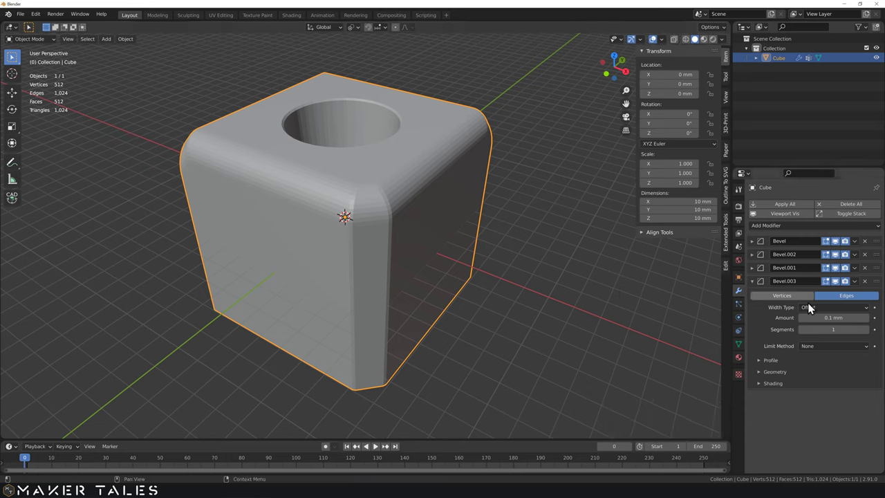
pyautogui.click(829, 350)
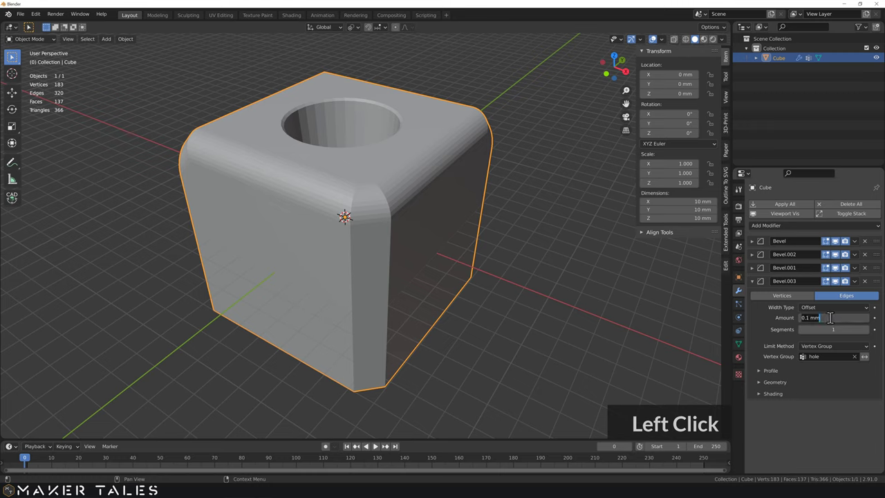
pyautogui.write('1.5')
pyautogui.press('Return')
# - Deselect the cabinet and orbit to inspect the chamfered hole rim from several sides
pyautogui.click(580, 264)
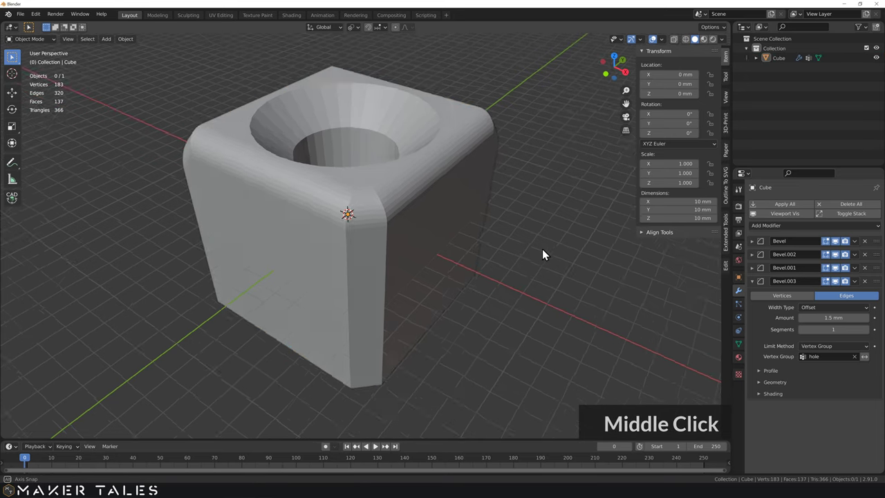
pyautogui.middleClick(549, 302)
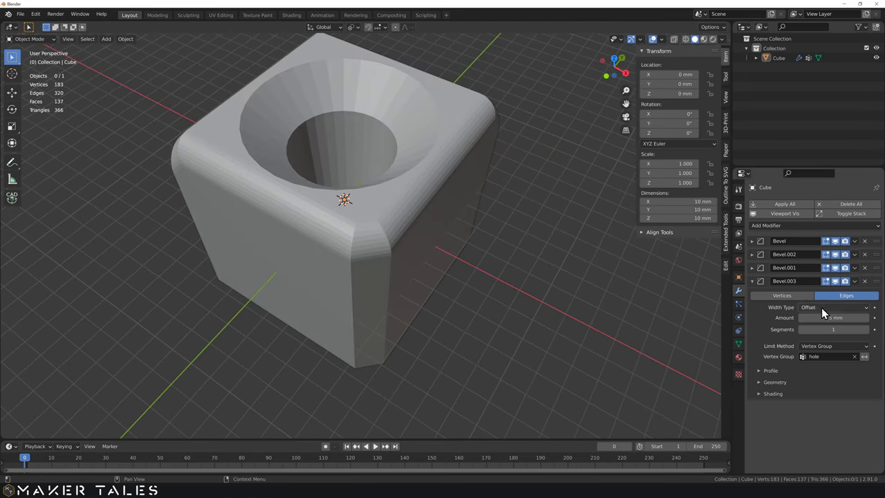
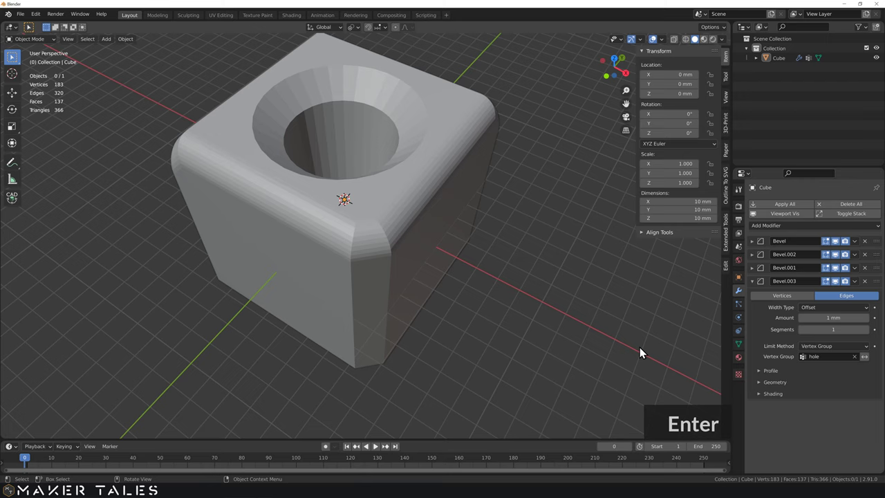
pyautogui.middleClick(472, 264)
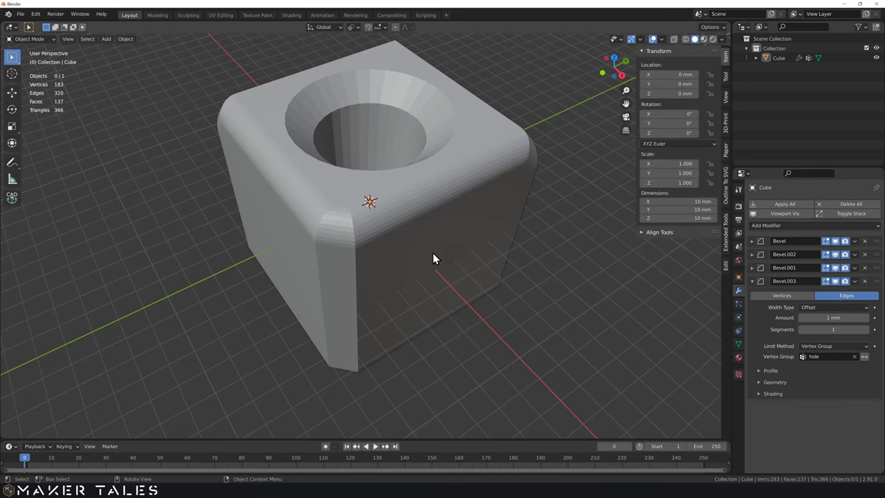
pyautogui.middleClick(433, 255)
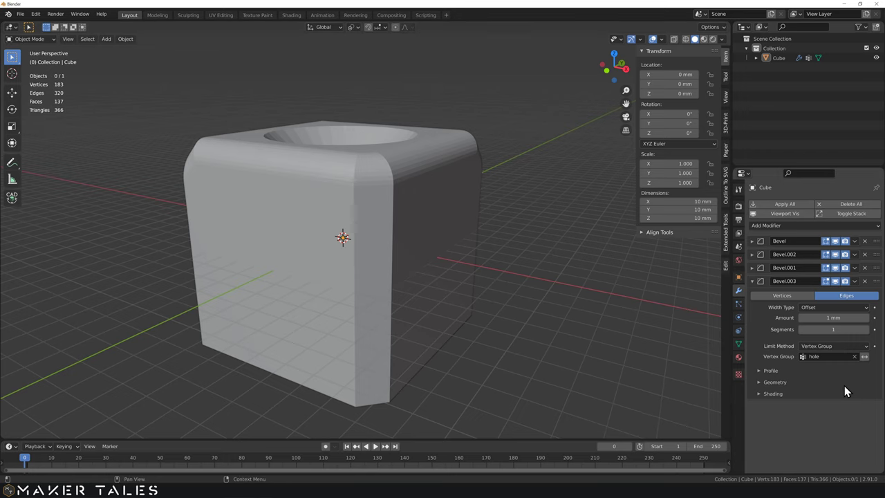
pyautogui.middleClick(426, 258)
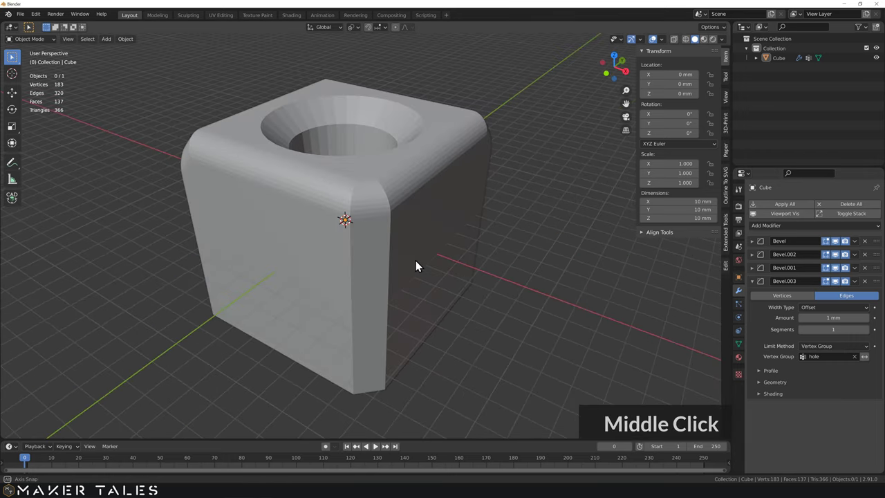
pyautogui.press('Tab')
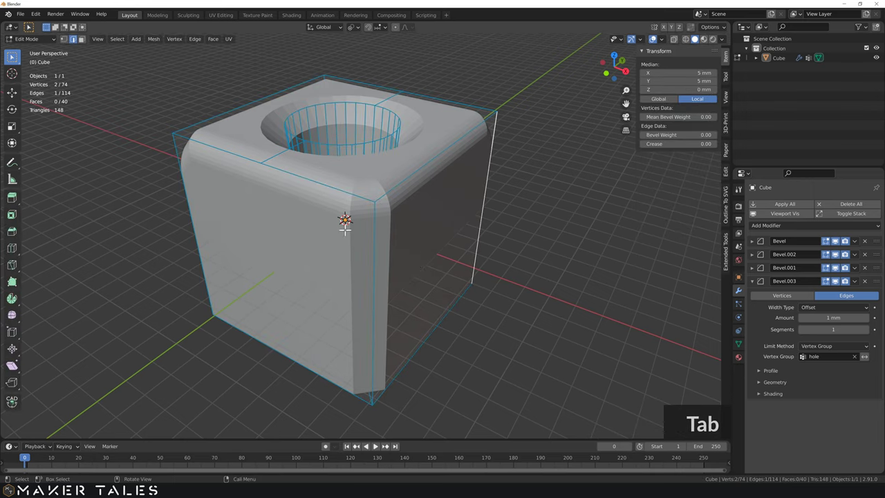
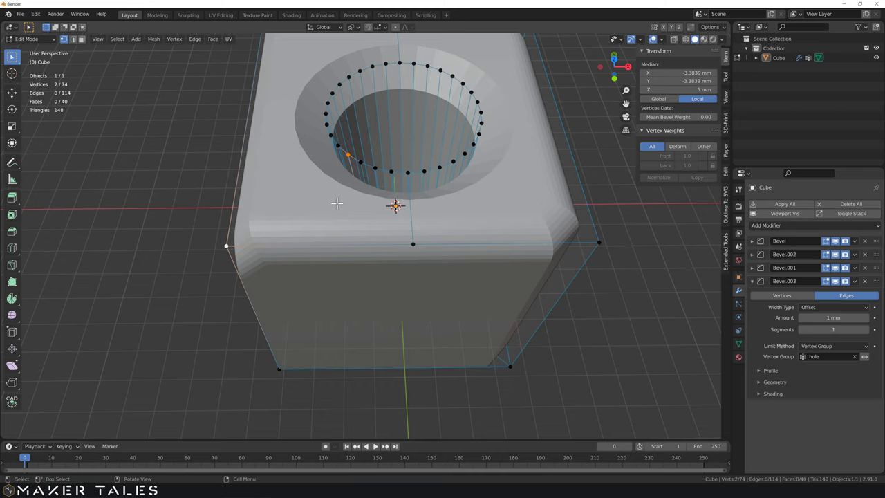
pyautogui.scroll(-3)
pyautogui.middleClick(425, 193)
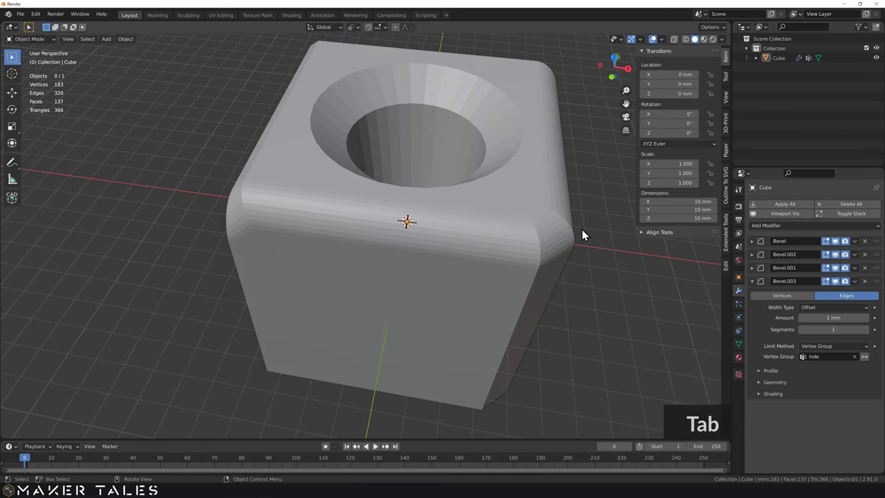
pyautogui.press('Tab')
pyautogui.middleClick(578, 227)
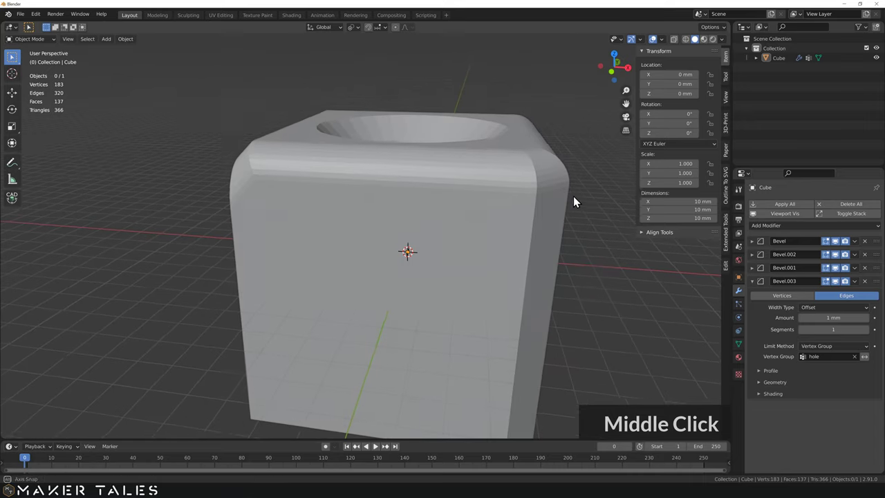
pyautogui.middleClick(595, 199)
pyautogui.middleClick(452, 229)
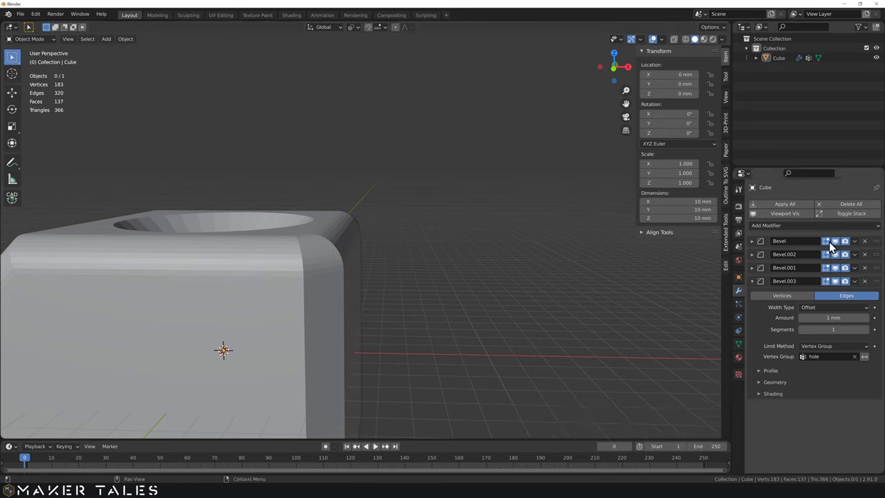
pyautogui.middleClick(838, 248)
pyautogui.doubleClick(839, 248)
pyautogui.click(843, 259)
pyautogui.doubleClick(840, 270)
pyautogui.click(840, 270)
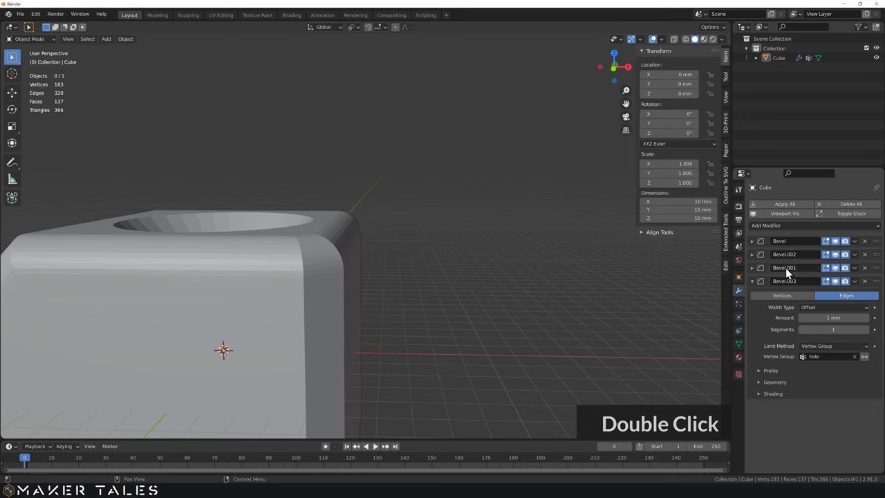
# - Expand Bevel.001's Profile, set Superellipse shape to 0.5, then switch to a Custom profile
pyautogui.click(757, 285)
pyautogui.scroll(3)
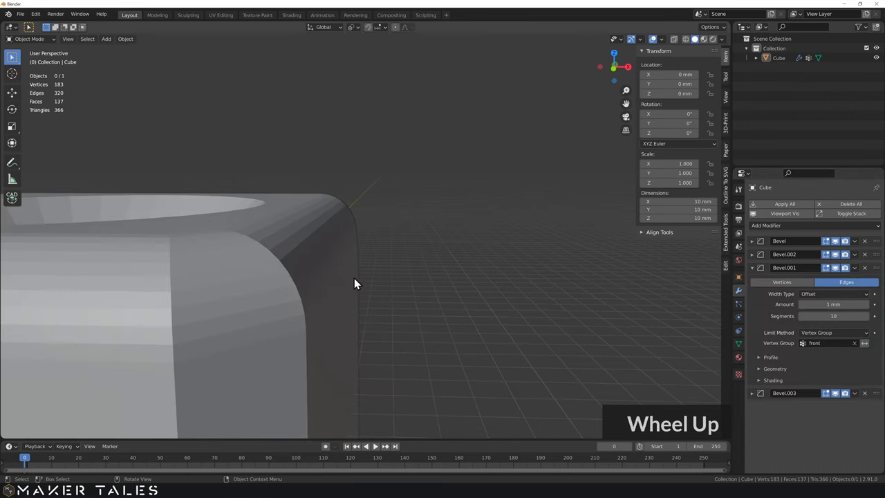
pyautogui.middleClick(361, 292)
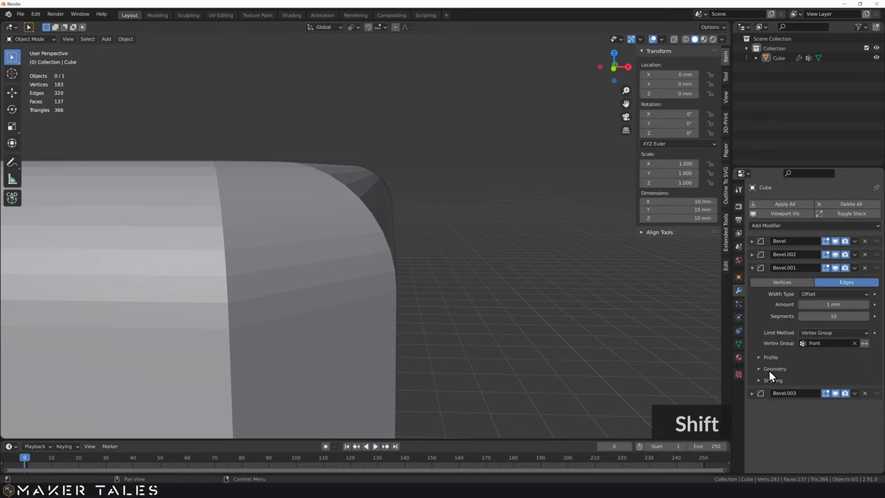
pyautogui.click(764, 363)
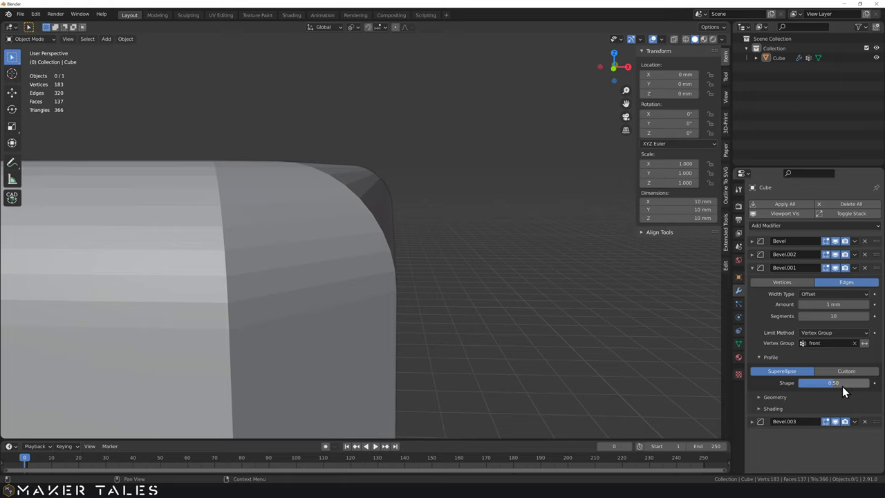
pyautogui.click(847, 391)
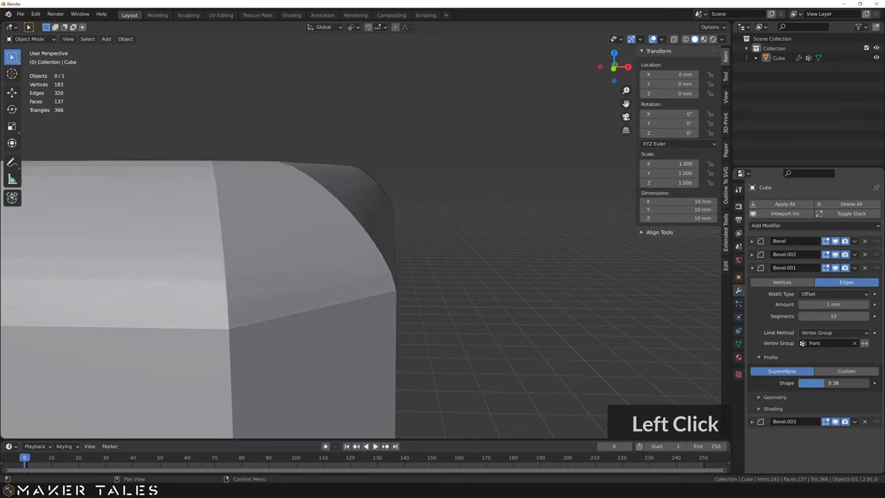
pyautogui.write('0.5')
pyautogui.press('Return')
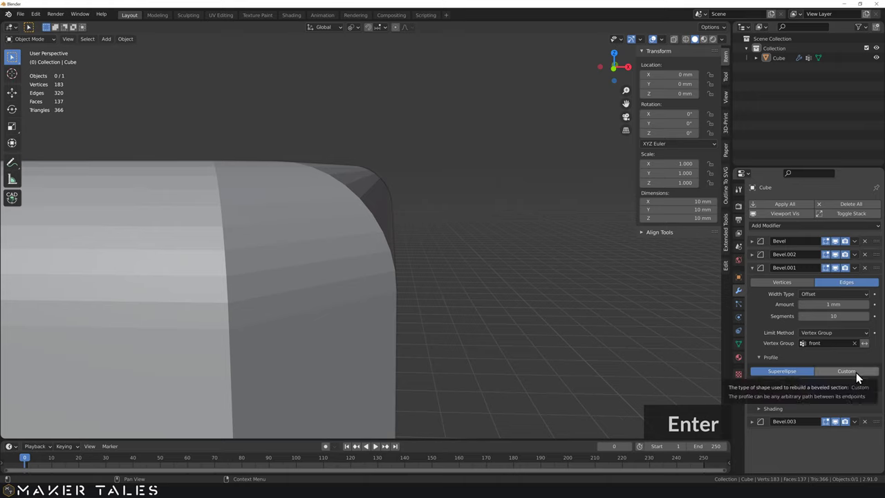
pyautogui.press('Return')
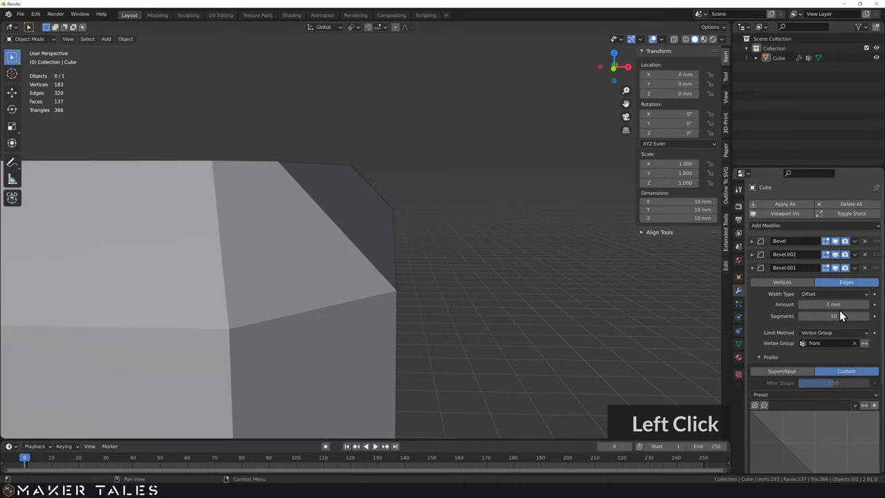
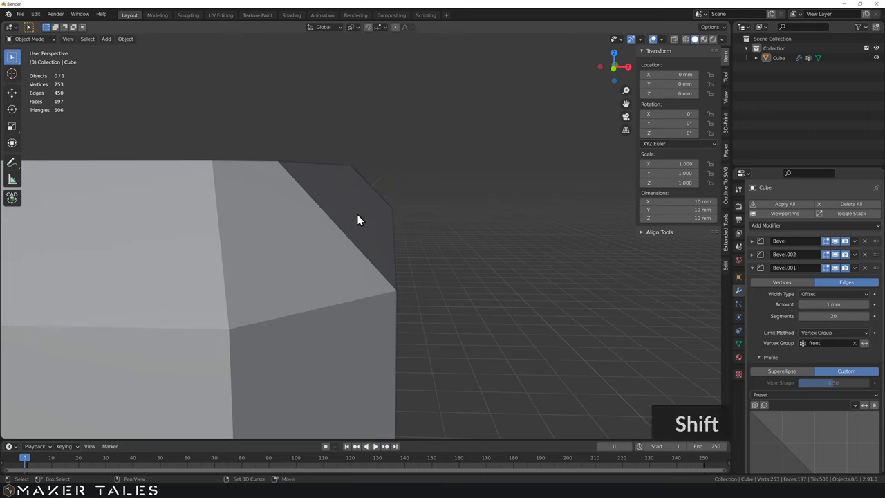
# - Set the front bevel to 20 segments and scroll to its custom profile graph
pyautogui.write('zz')
pyautogui.scroll(-3)
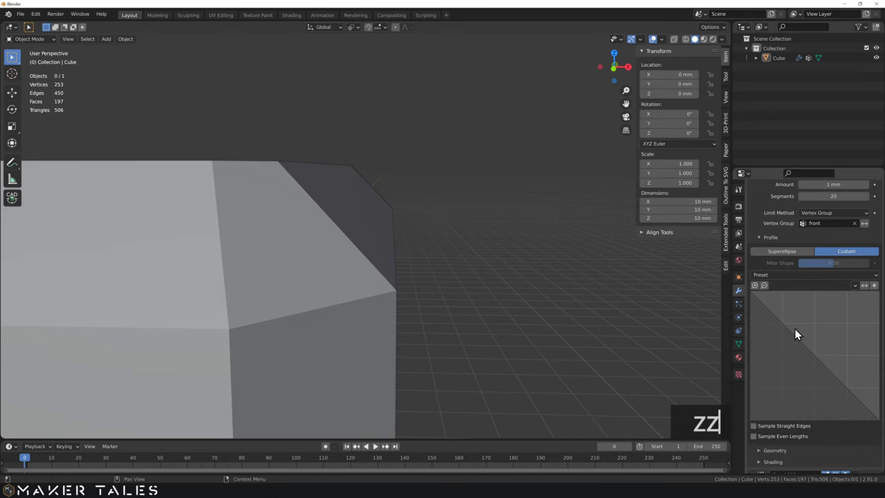
# - Drag and add points on the custom profile curve to form a stepped moulding shape
pyautogui.click(791, 332)
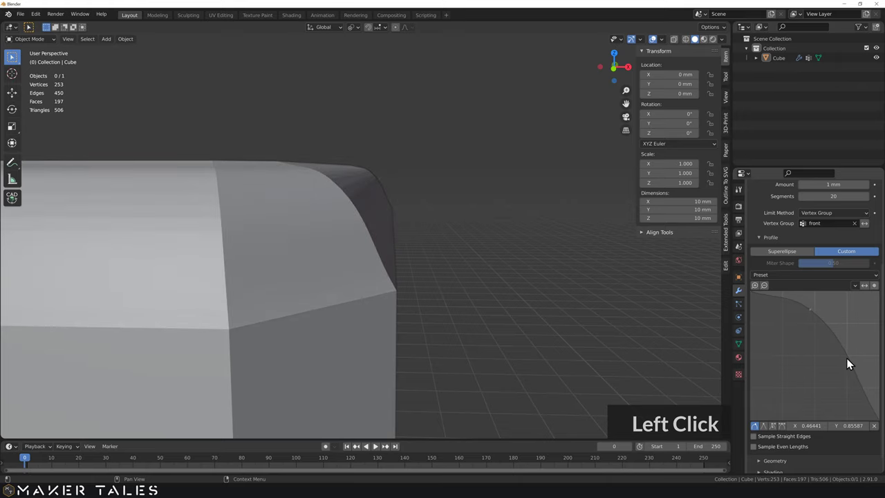
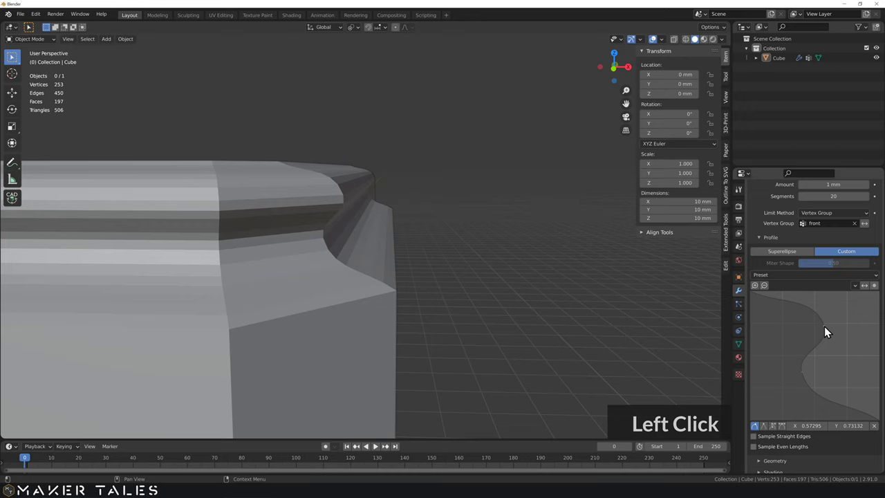
pyautogui.middleClick(278, 172)
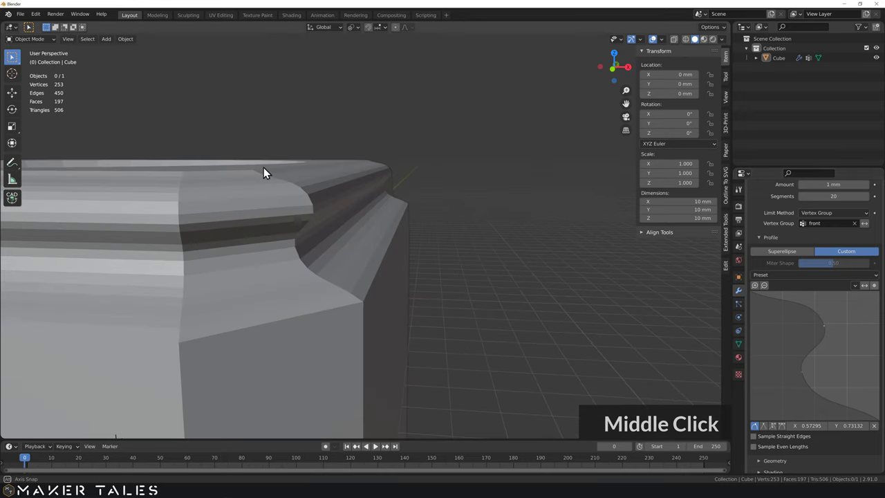
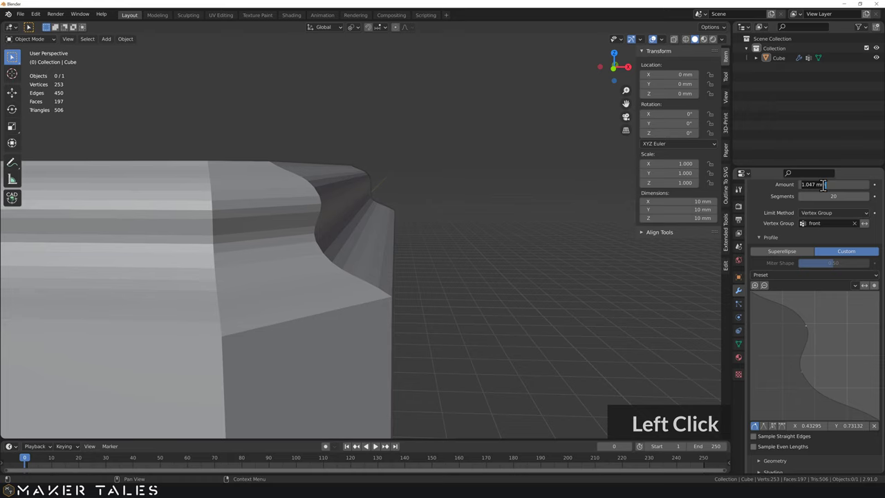
pyautogui.press('Return')
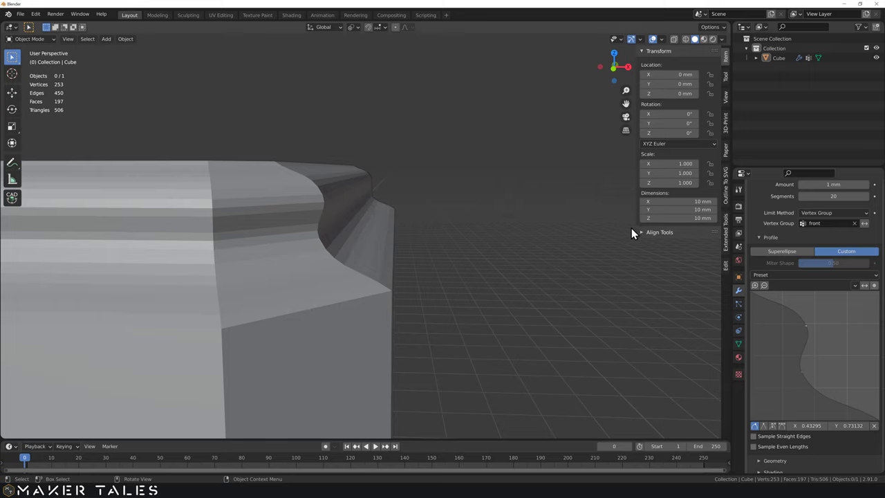
pyautogui.click(815, 281)
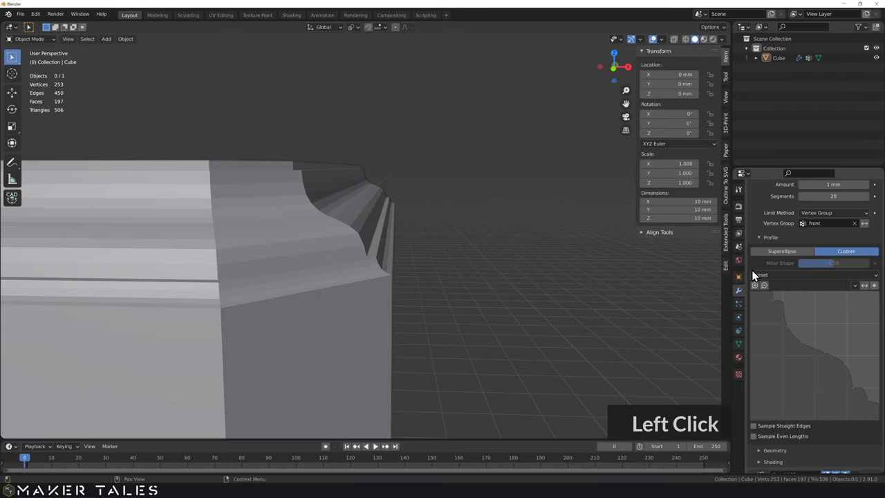
pyautogui.click(404, 242)
# - Orbit around the cabinet to inspect the moulded top edge, hole and overall shape
pyautogui.middleClick(358, 246)
pyautogui.middleClick(333, 259)
pyautogui.middleClick(418, 271)
pyautogui.scroll(-3)
pyautogui.middleClick(366, 265)
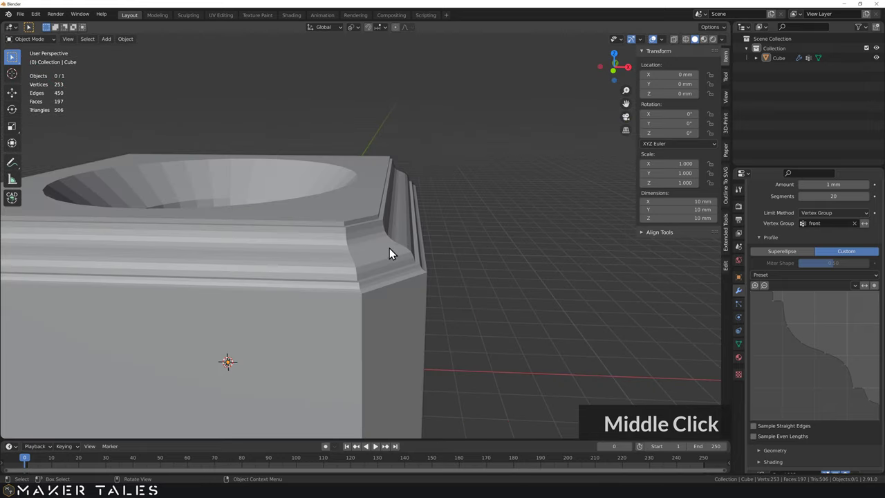
pyautogui.scroll(-3)
pyautogui.middleClick(395, 258)
pyautogui.middleClick(374, 274)
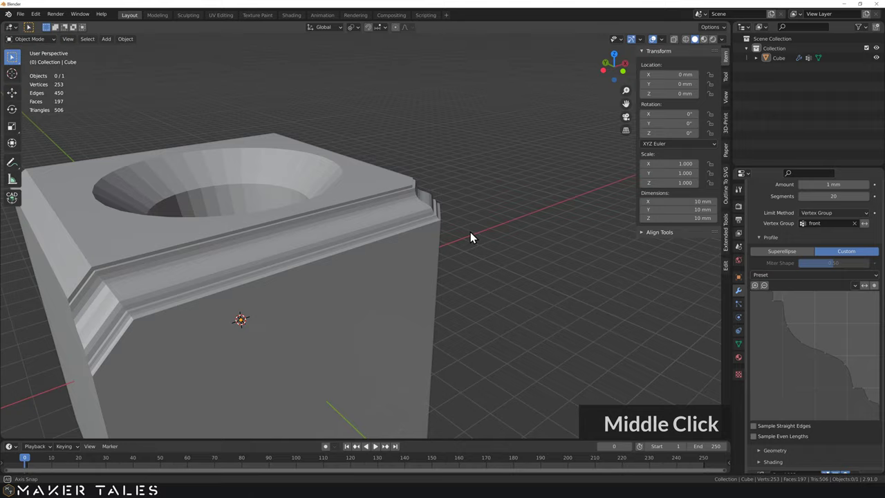
pyautogui.middleClick(480, 231)
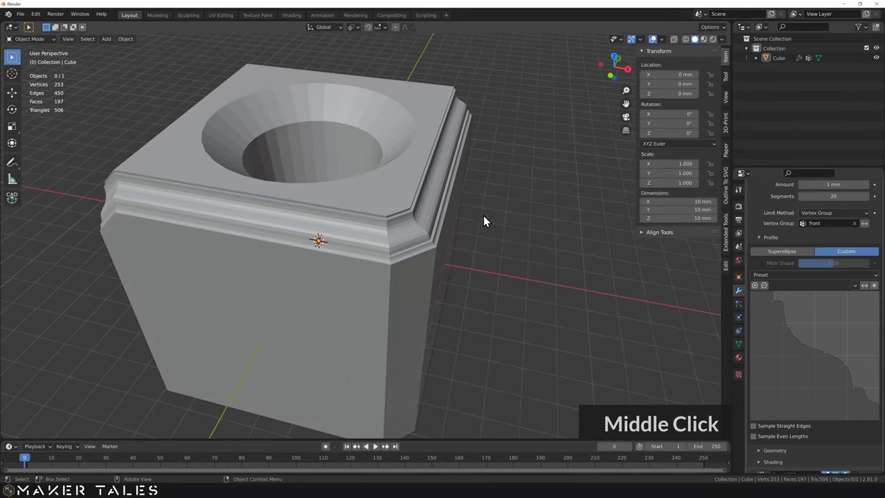
pyautogui.middleClick(829, 282)
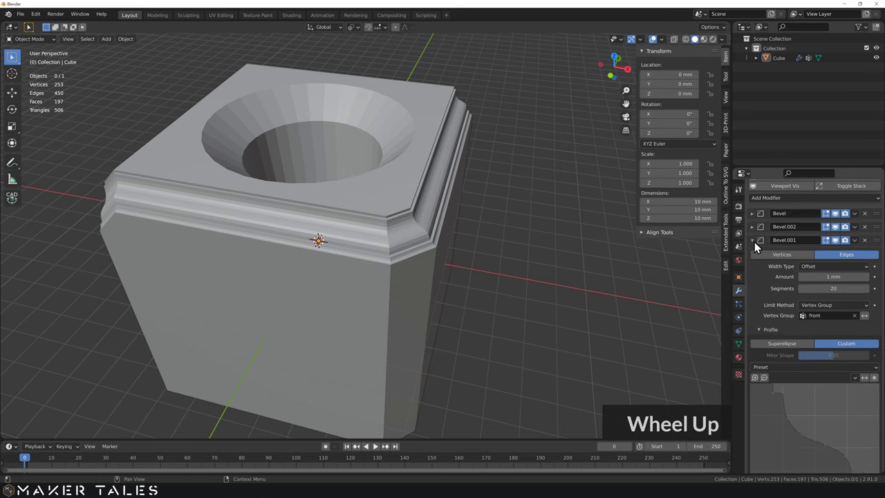
# - Expand the Vertical-group Bevel (2.841 mm, 1 segment) and orbit to check the chamfered corners
pyautogui.scroll(3)
pyautogui.click(756, 246)
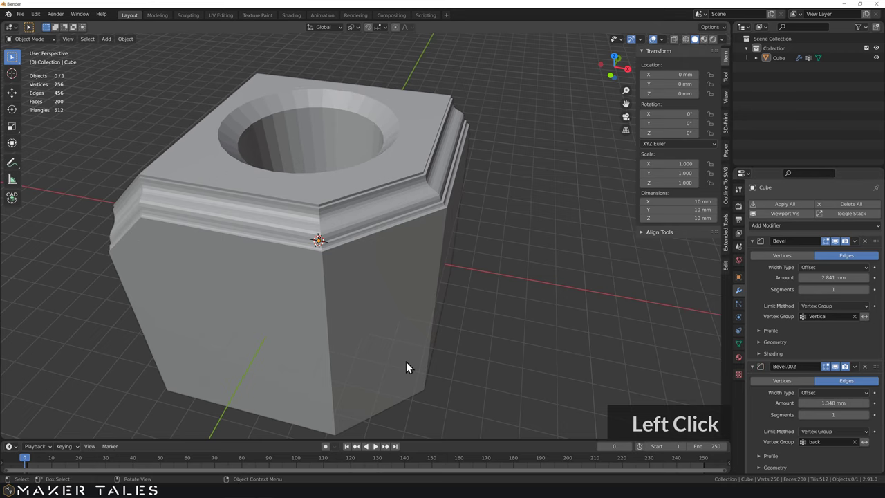
pyautogui.click(400, 330)
pyautogui.middleClick(389, 319)
pyautogui.middleClick(477, 302)
pyautogui.scroll(-3)
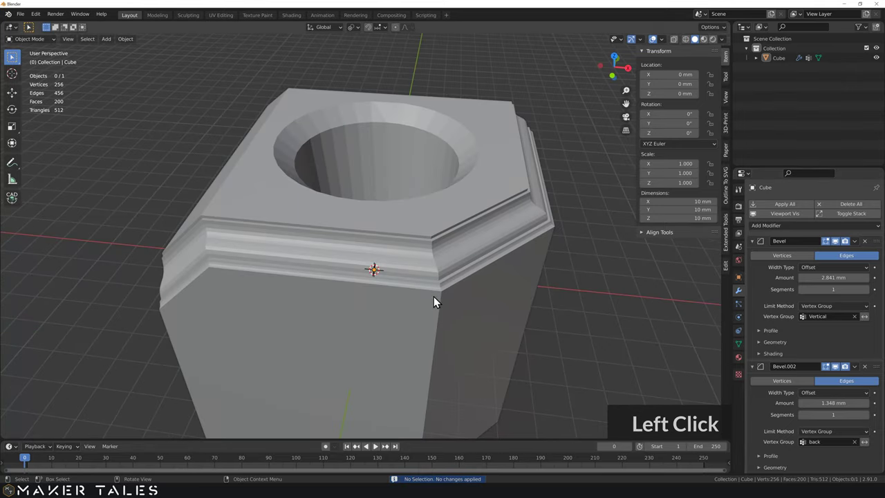
# - Apply every Bevel modifier on the cabinet so the rounded geometry becomes real mesh
pyautogui.click(773, 211)
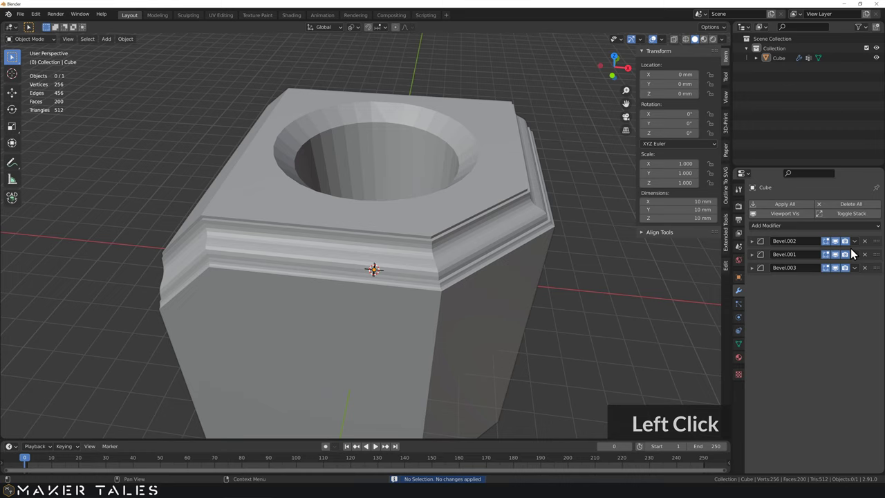
pyautogui.click(864, 247)
pyautogui.doubleClick(852, 256)
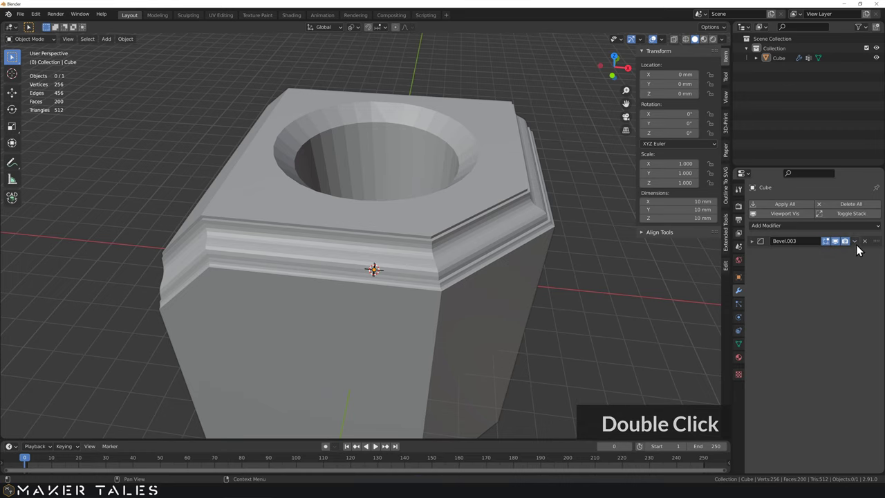
pyautogui.click(861, 245)
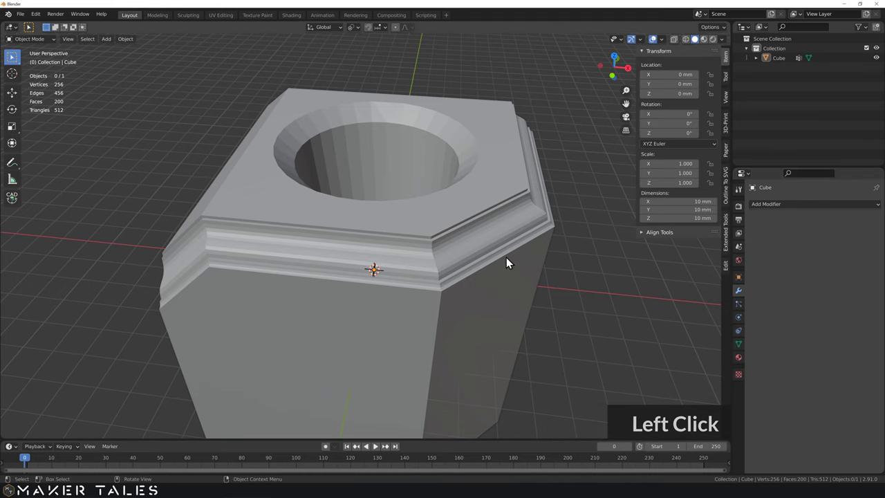
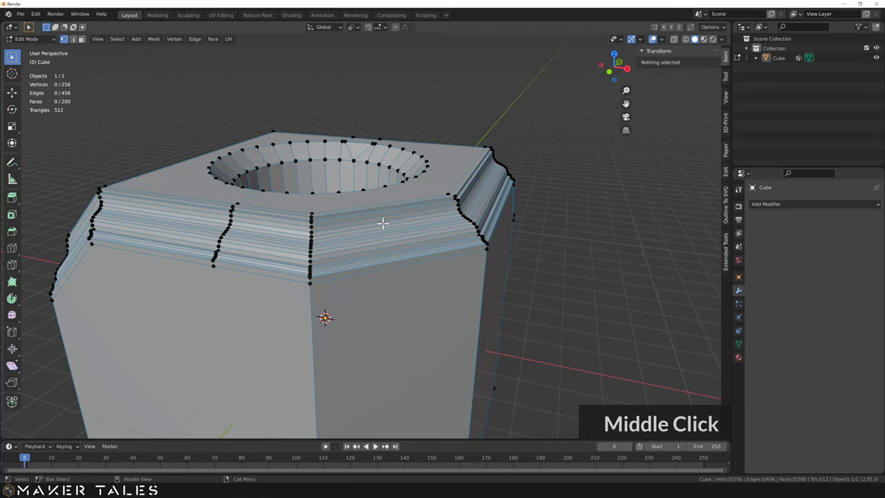
# - Select all vertices, merge by distance, and return to Object Mode to view the finished cabinet
pyautogui.write('am')
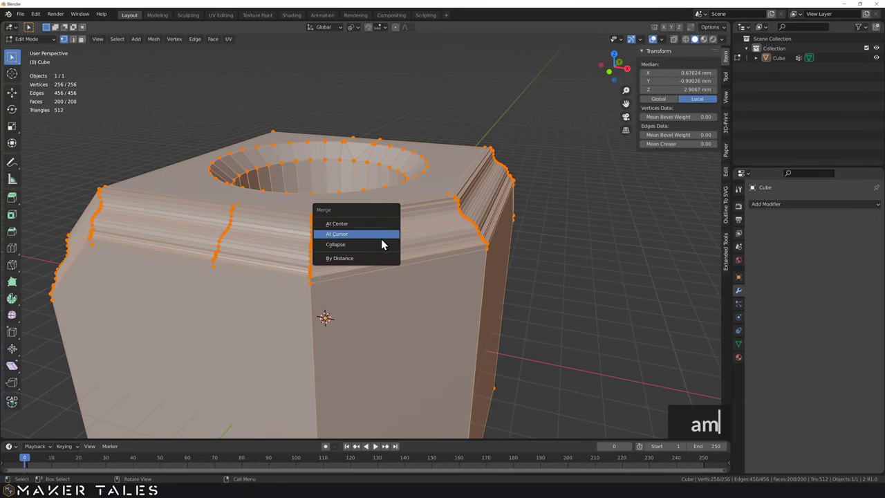
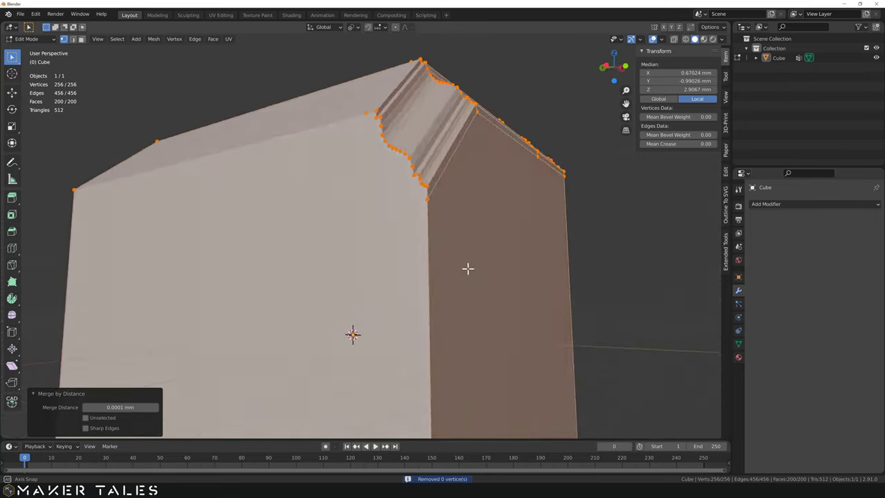
pyautogui.press('Tab')
pyautogui.middleClick(423, 296)
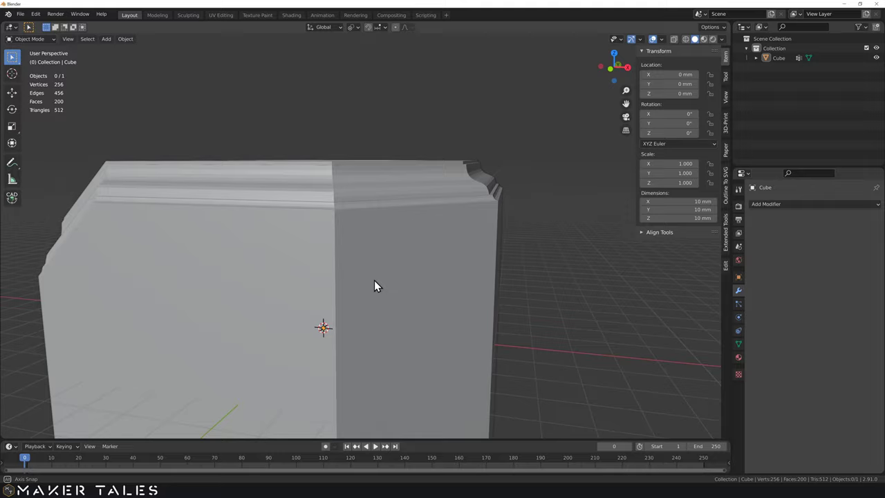
# - Orbit around the two boolean-cut cabinets, viewing the rounded and square shells inside and out
pyautogui.scroll(-3)
pyautogui.middleClick(359, 323)
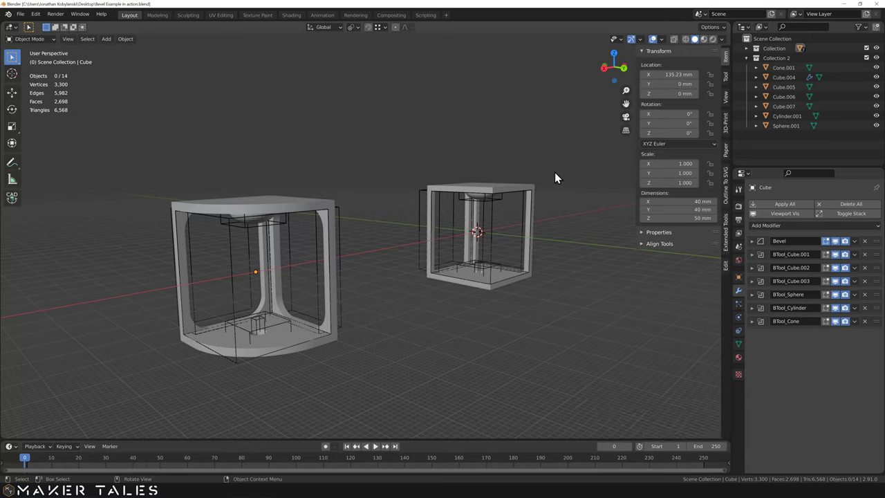
pyautogui.click(550, 168)
pyautogui.middleClick(360, 327)
pyautogui.scroll(-3)
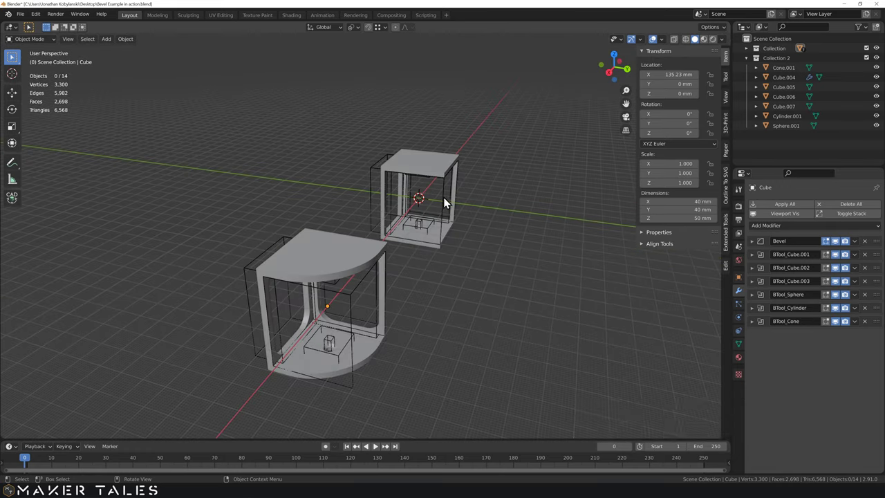
pyautogui.middleClick(467, 246)
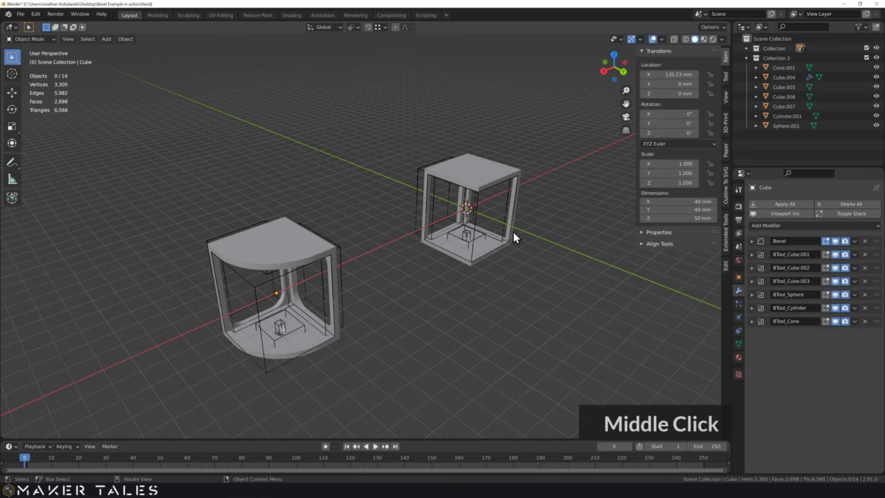
pyautogui.middleClick(550, 223)
pyautogui.scroll(3)
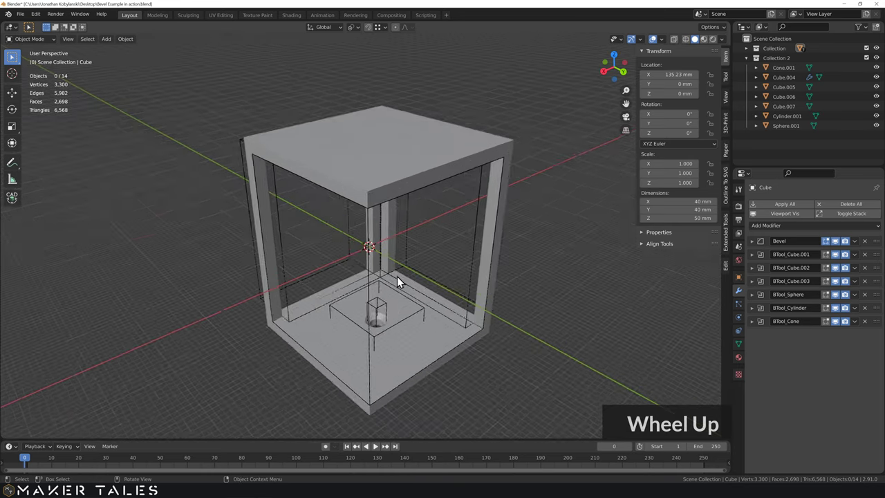
pyautogui.middleClick(401, 279)
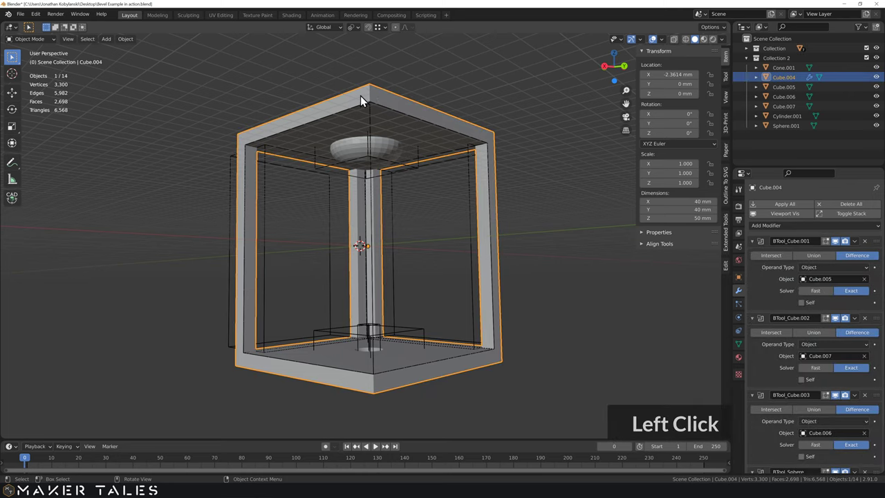
# - Select the square cabinet body Cube.004 and view its interior cutter shapes
pyautogui.click(497, 184)
pyautogui.middleClick(466, 194)
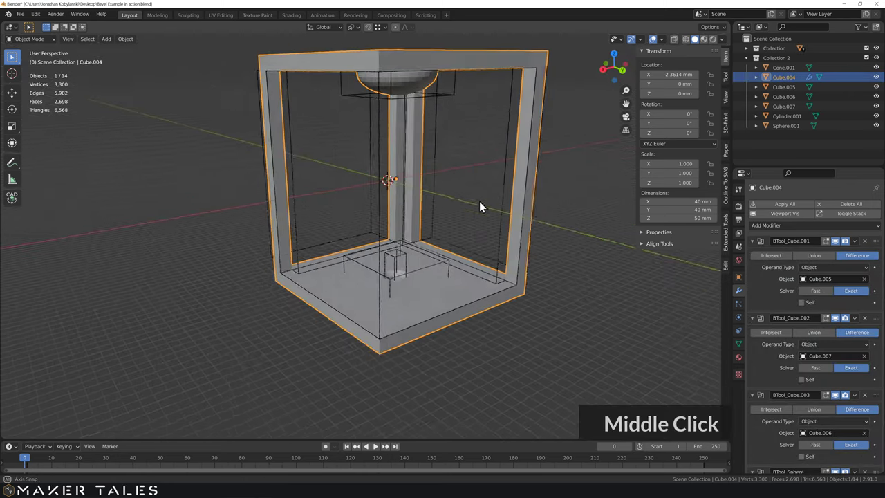
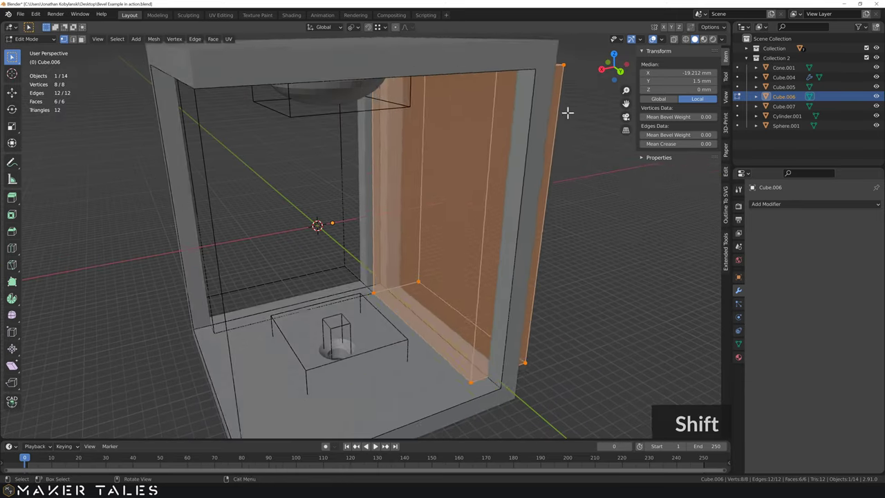
# - Give the side-hole cutter Cube.006 a Bevel modifier with a 7.5 mm amount
pyautogui.press('Tab')
pyautogui.scroll(-3)
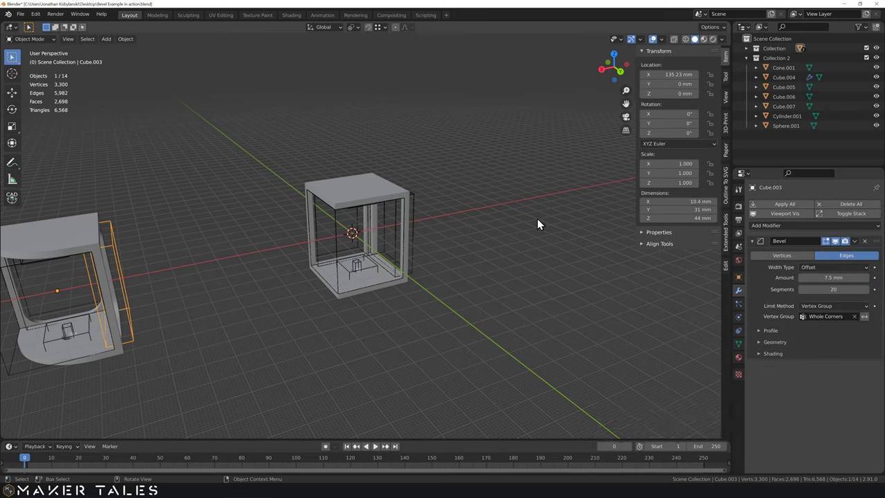
pyautogui.click(420, 208)
pyautogui.scroll(3)
pyautogui.middleClick(521, 232)
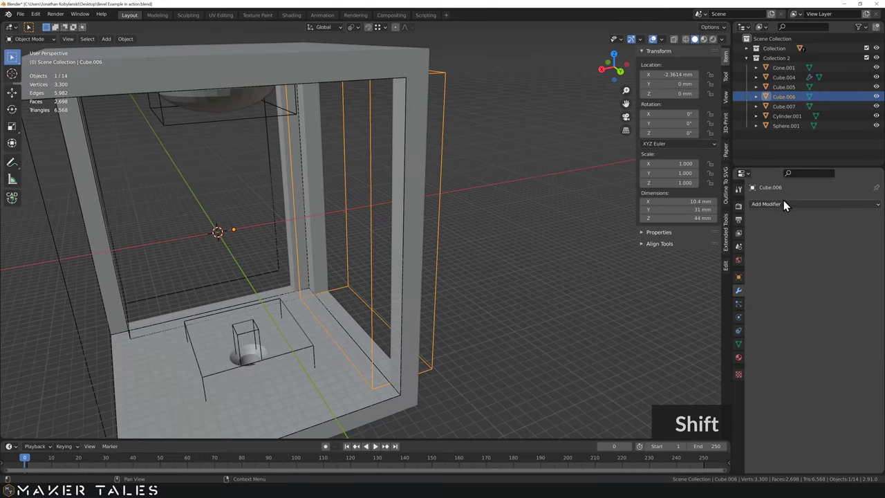
pyautogui.click(820, 255)
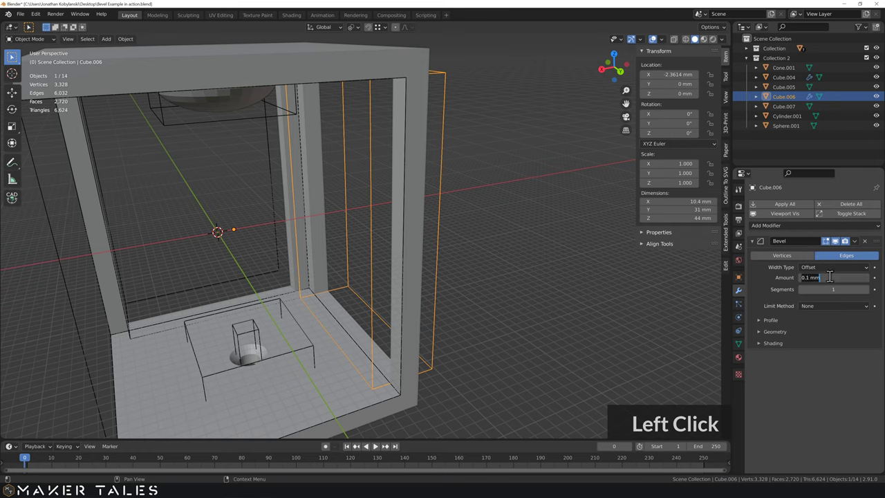
pyautogui.write('7.5')
pyautogui.press('Return')
# - Raise the cutter's bevel to 20 segments, smoothly rounding the hole corners
pyautogui.middleClick(362, 355)
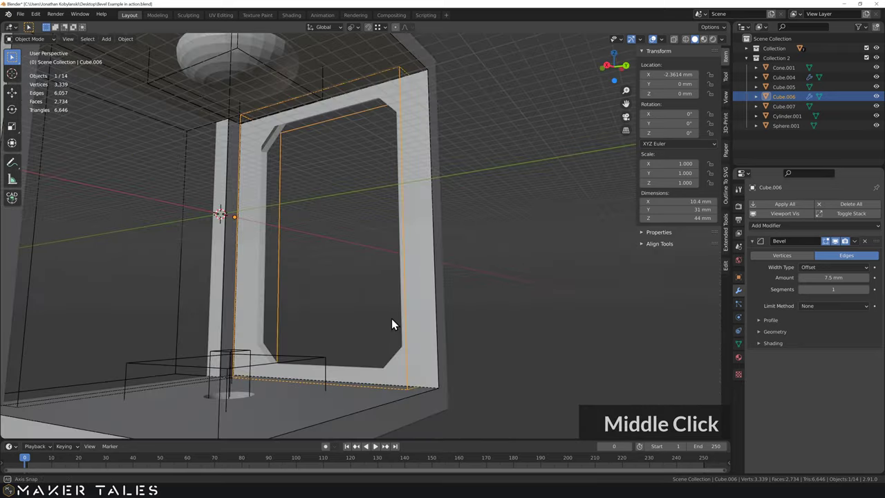
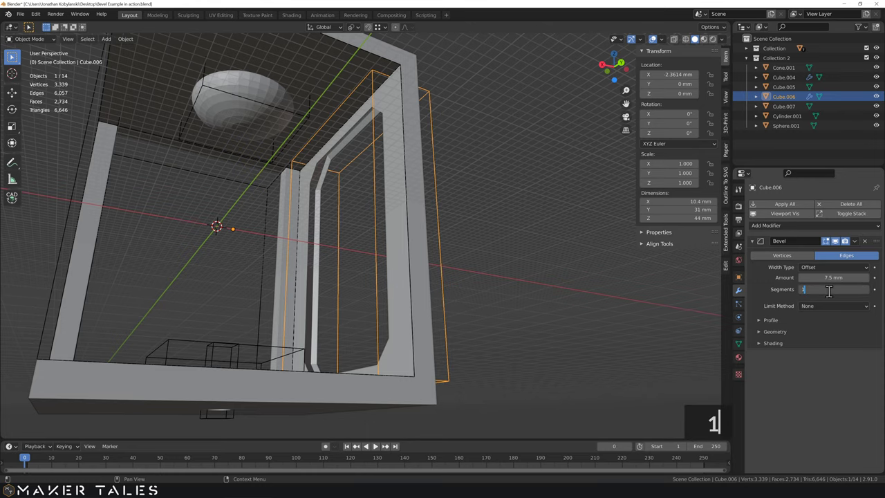
pyautogui.write('20')
pyautogui.press('Return')
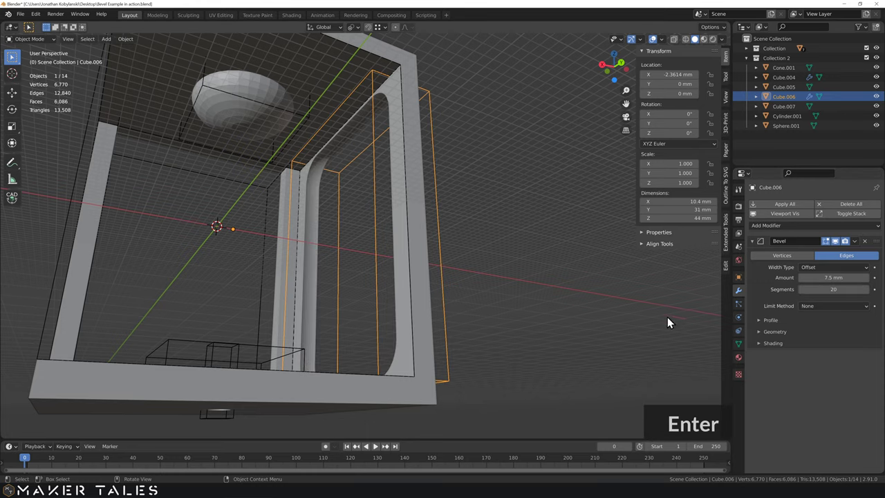
pyautogui.press('Return')
pyautogui.middleClick(374, 233)
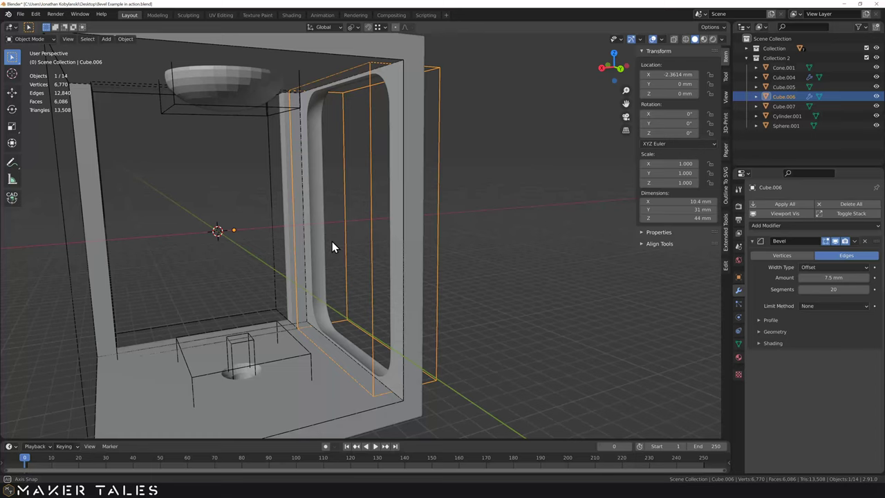
# - Subdivide Cube.006's cutter mesh once in Edit Mode, growing it to 26 vertices
pyautogui.press('Tab')
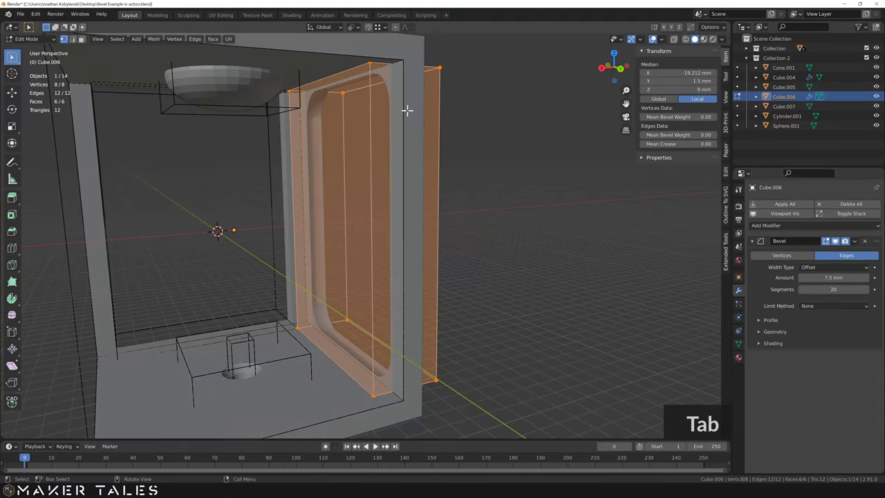
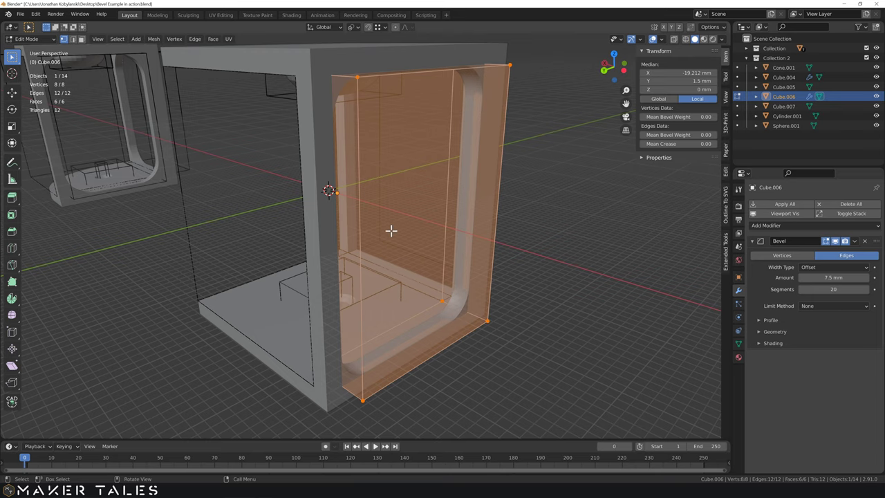
pyautogui.rightClick(396, 237)
pyautogui.click(396, 237)
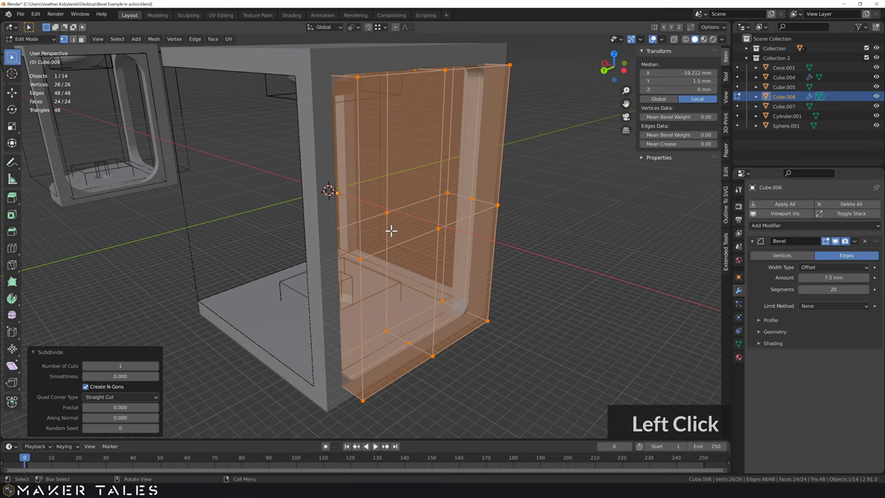
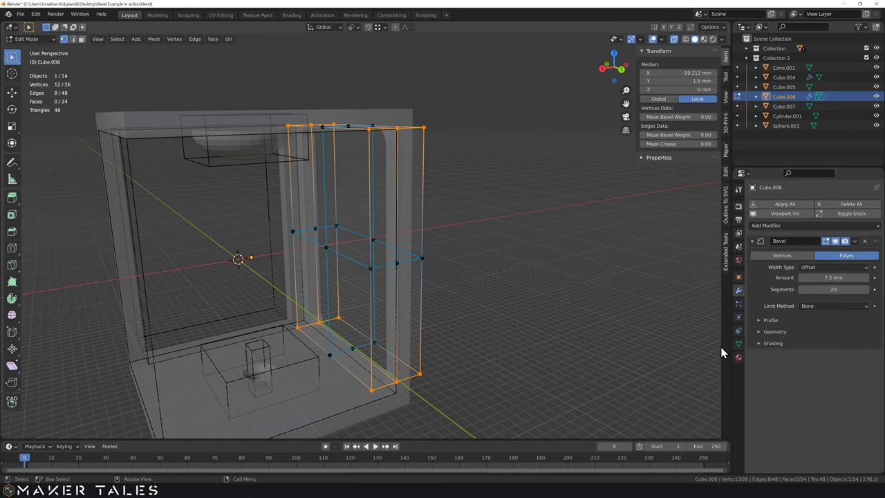
# - Create a vertex group named 'hole corner' on Cube.006 and assign the twelve corner vertices to it
pyautogui.click(742, 349)
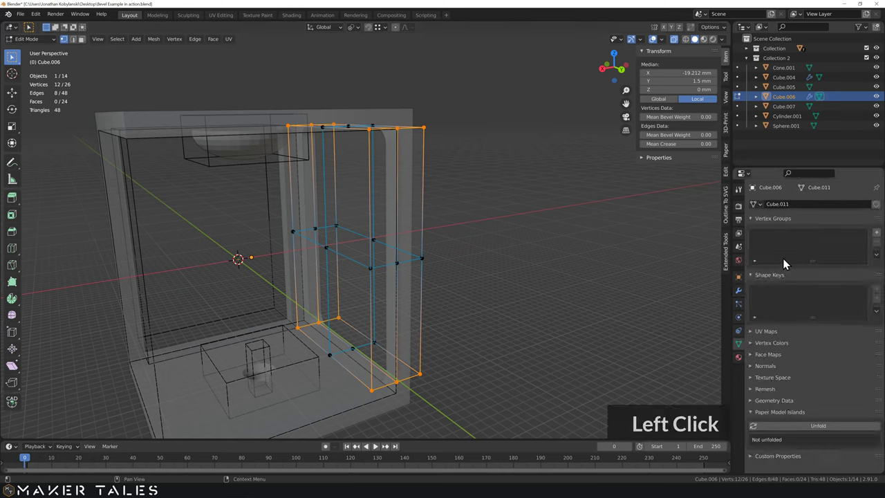
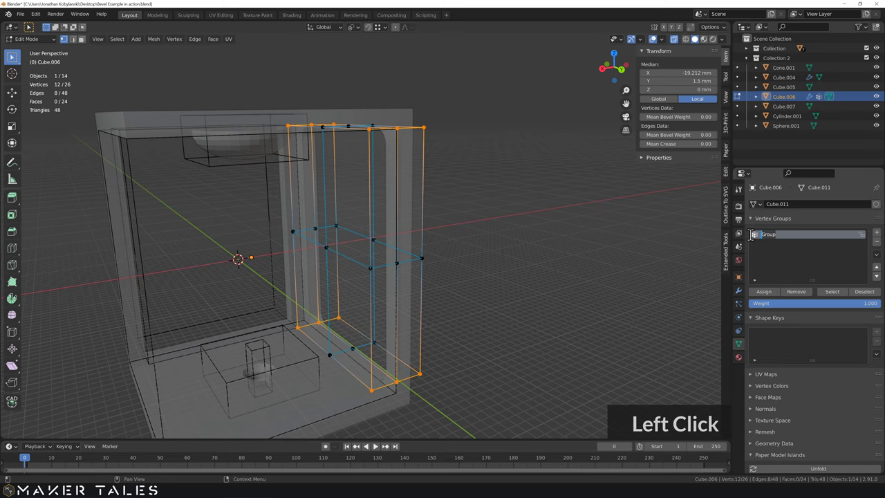
pyautogui.write('|le')
pyautogui.write('corner')
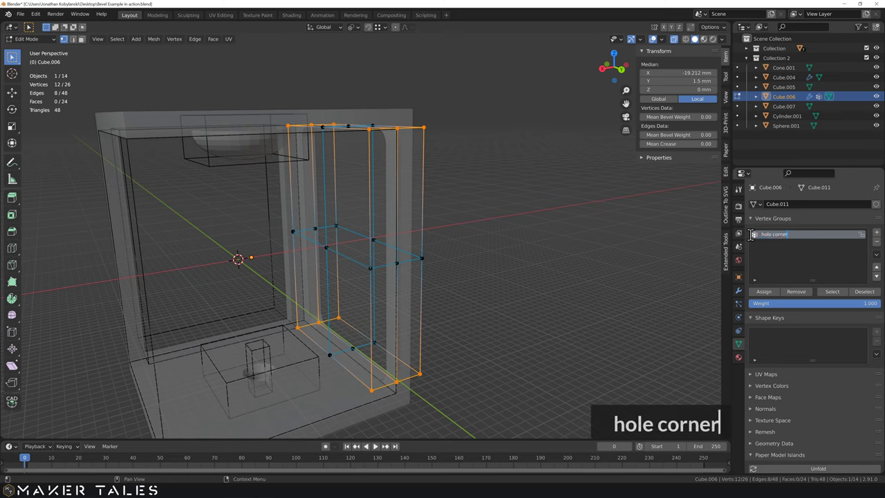
pyautogui.click(795, 260)
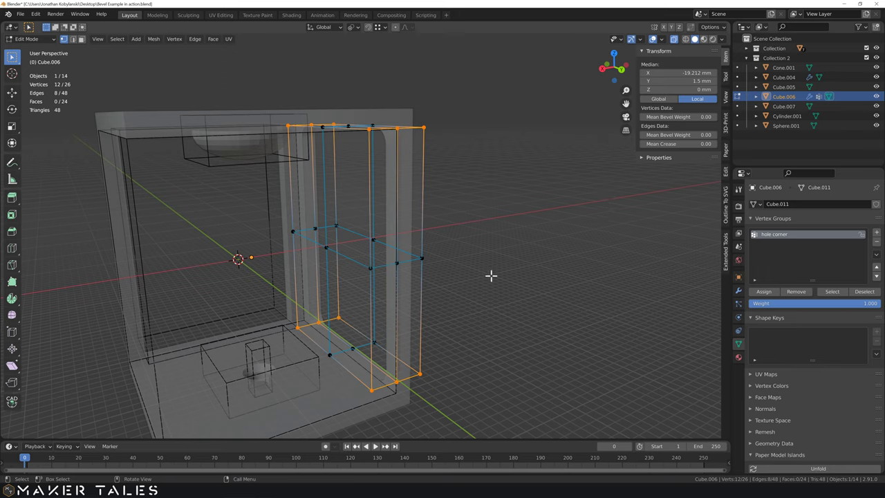
# - Set the cutter's bevel Limit Method toward the vertex group option
pyautogui.click(746, 298)
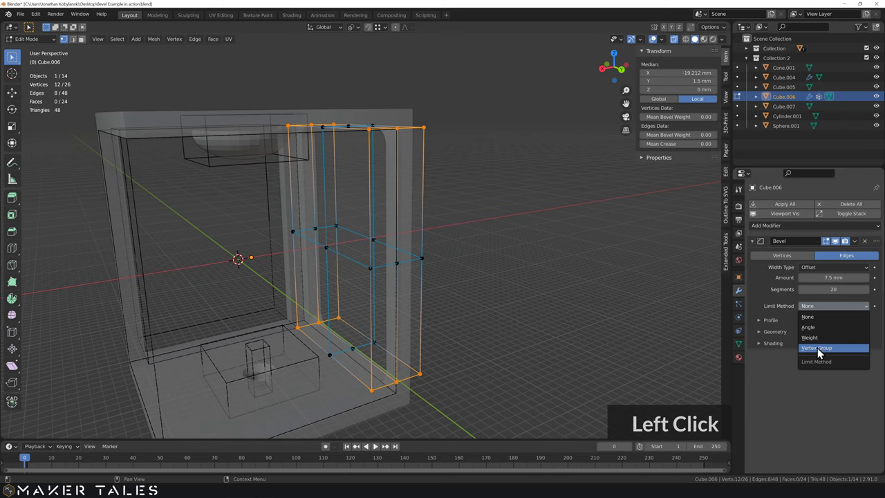
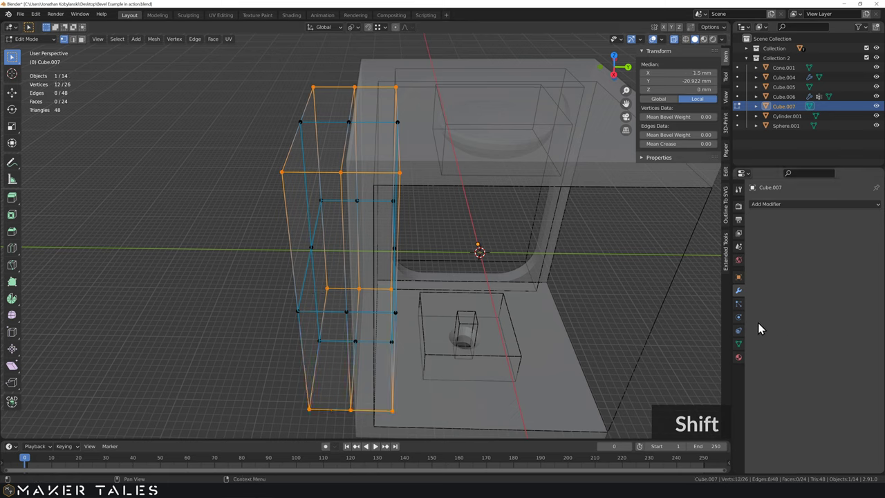
# - Create a 'hole corner' vertex group on Cube.007 and assign its twelve corner vertices
pyautogui.click(748, 350)
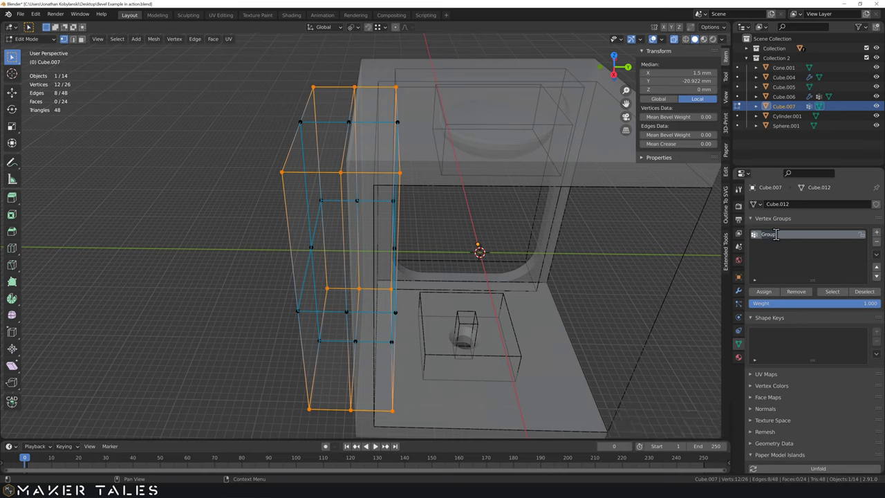
pyautogui.write('hole')
pyautogui.write('corner')
pyautogui.press('Return')
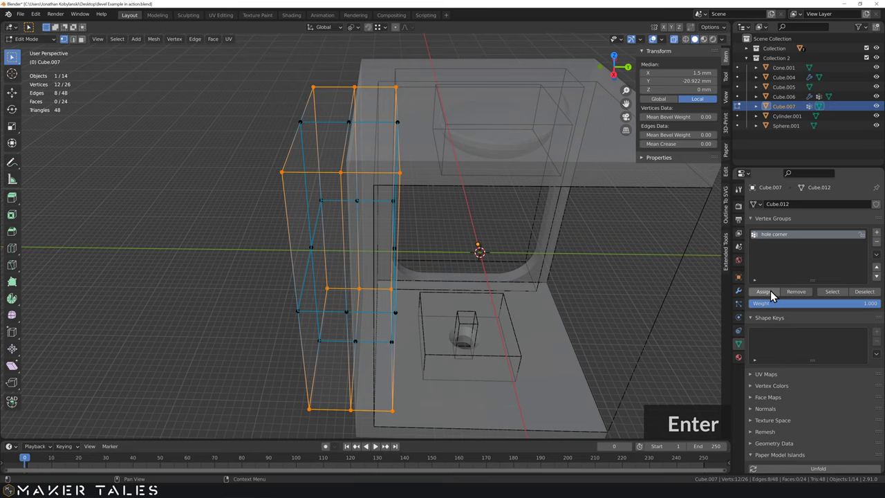
pyautogui.click(774, 296)
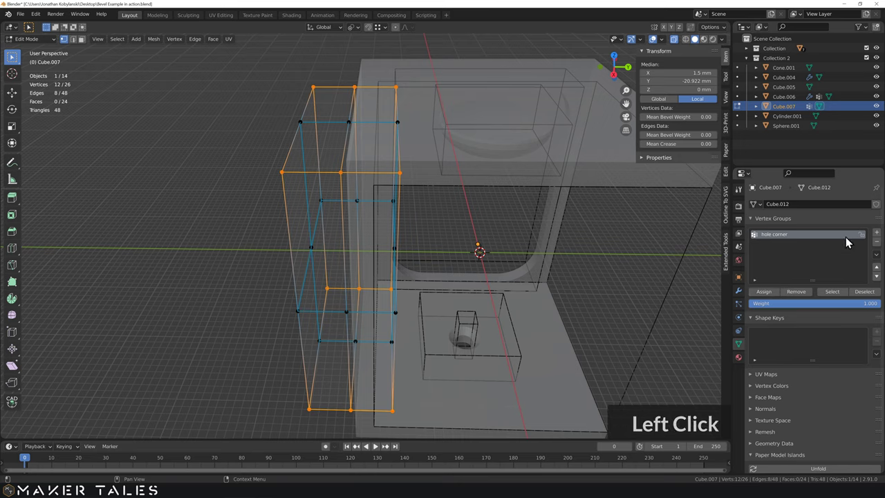
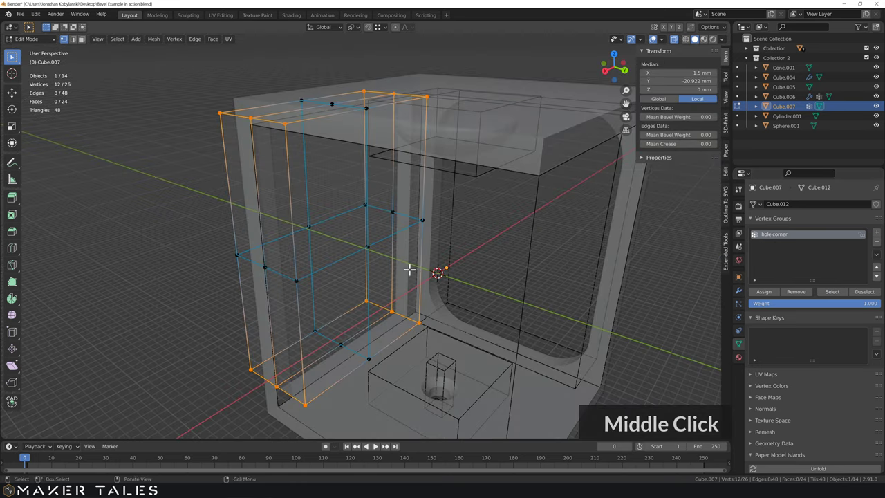
# - Give Cube.007 a 7.5 mm bevel limited to 'hole corner' with 20 segments
pyautogui.click(743, 293)
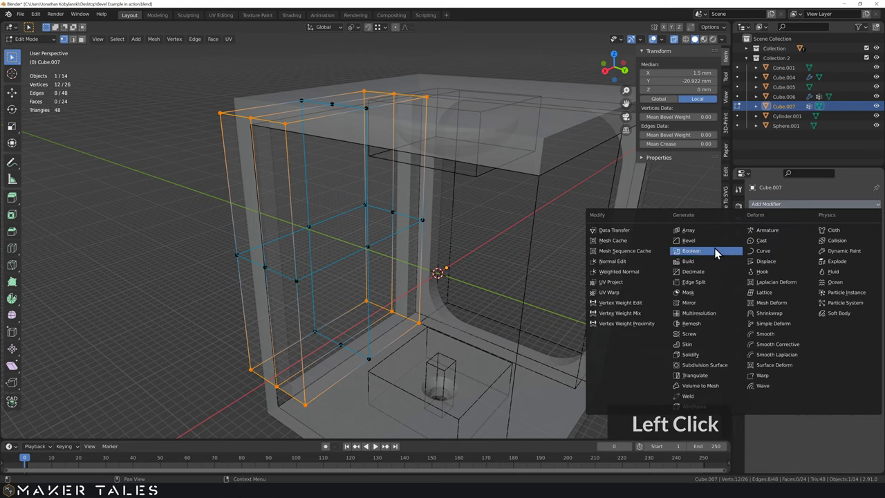
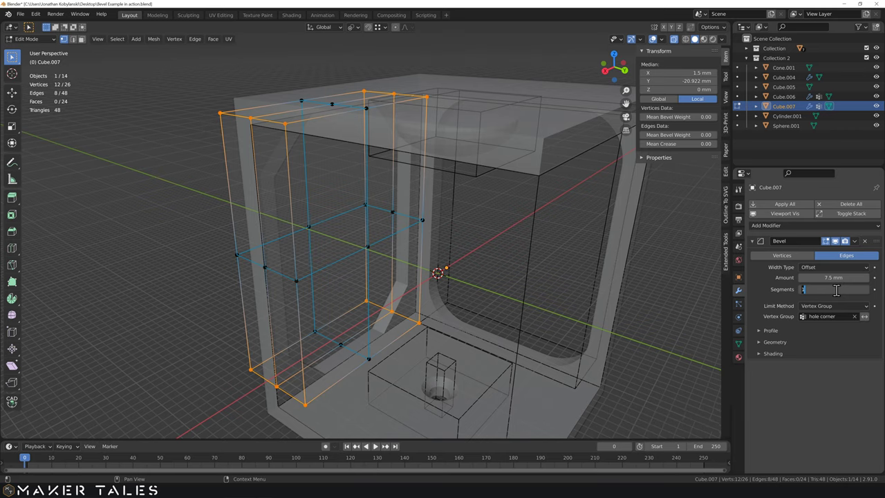
pyautogui.write('20')
pyautogui.press('Return')
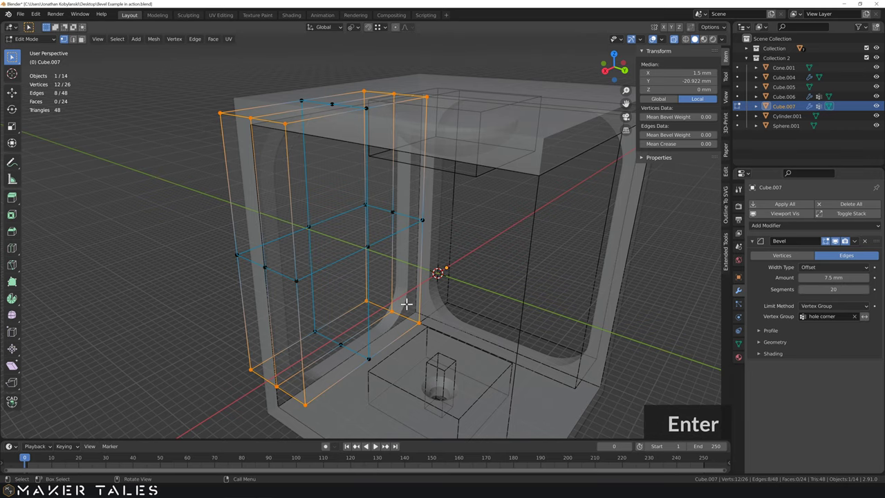
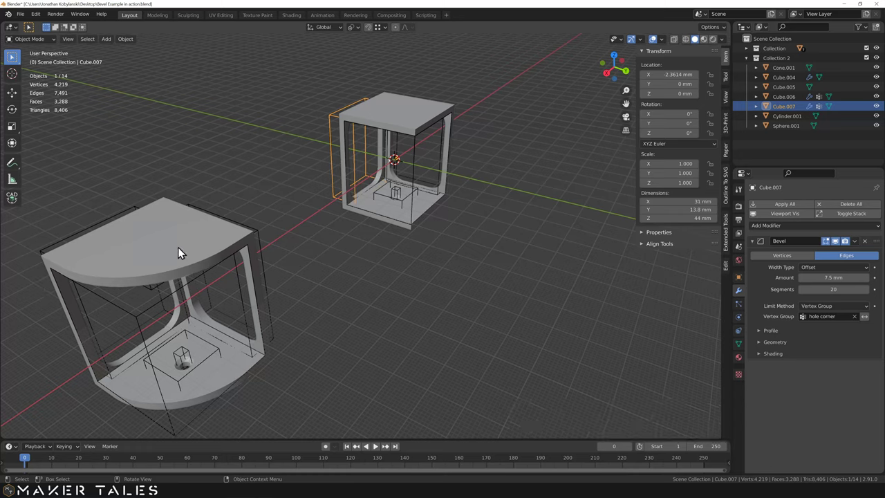
# - Select the square cabinet Cube.004, review its modifiers, and collapse all six boolean panels
pyautogui.click(189, 253)
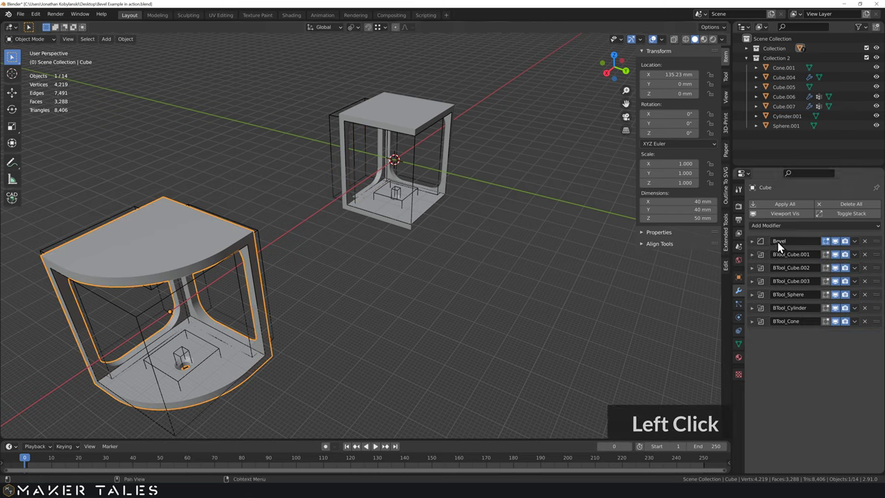
pyautogui.click(755, 245)
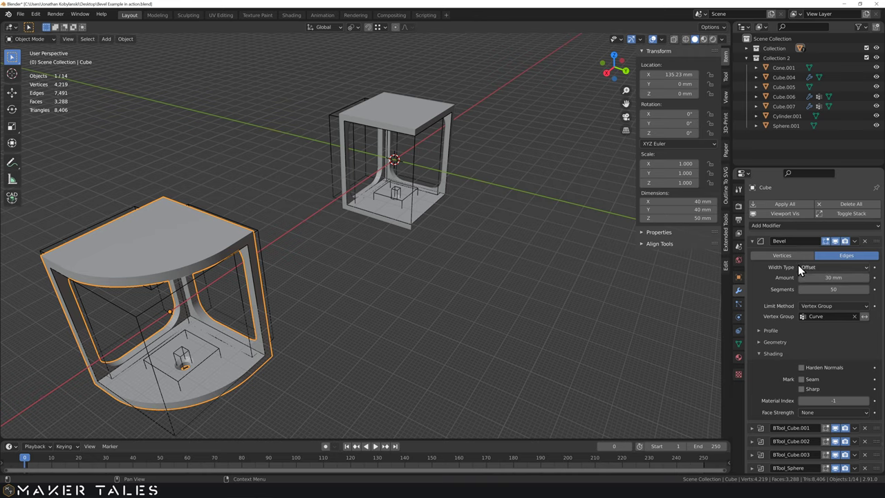
pyautogui.click(760, 248)
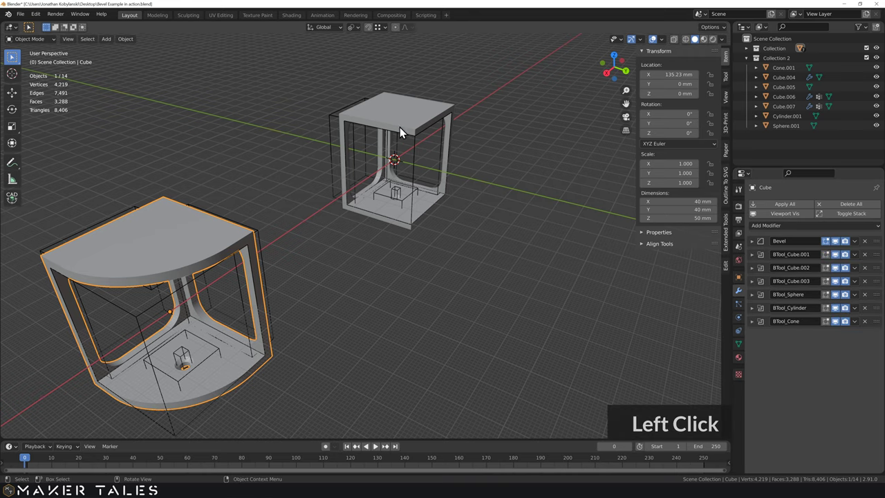
pyautogui.scroll(3)
pyautogui.middleClick(490, 112)
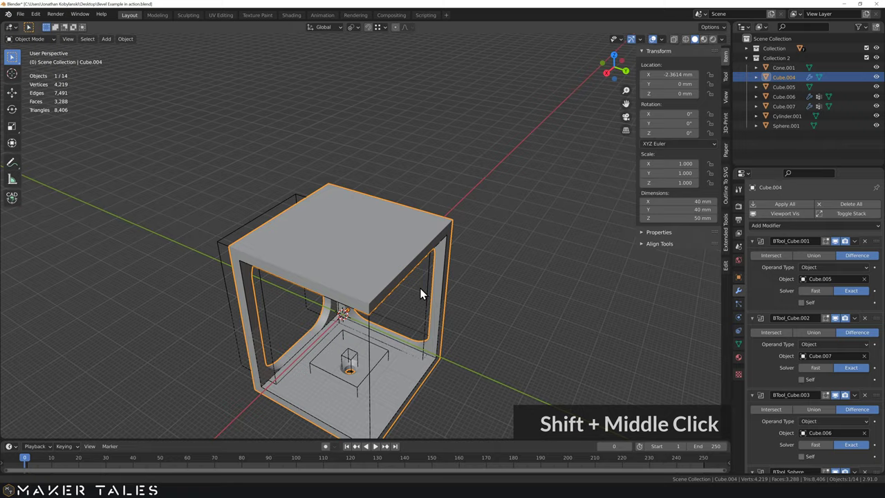
pyautogui.middleClick(445, 270)
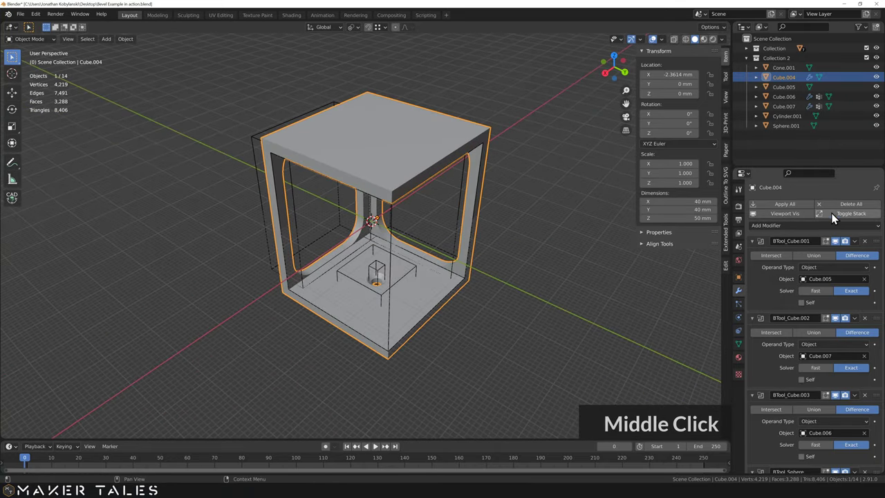
pyautogui.middleClick(839, 220)
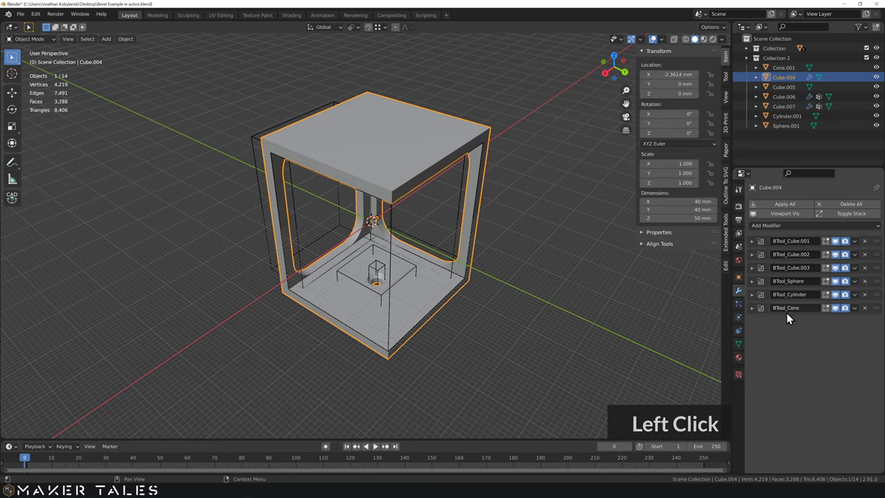
# - Add a 30 mm, 50-segment Bevel to Cube.004 and hide its heavy result in the viewport
pyautogui.click(780, 230)
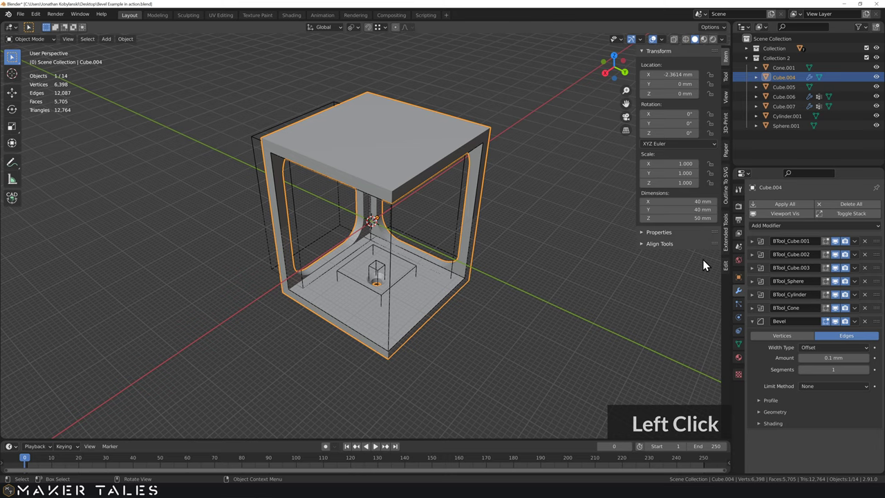
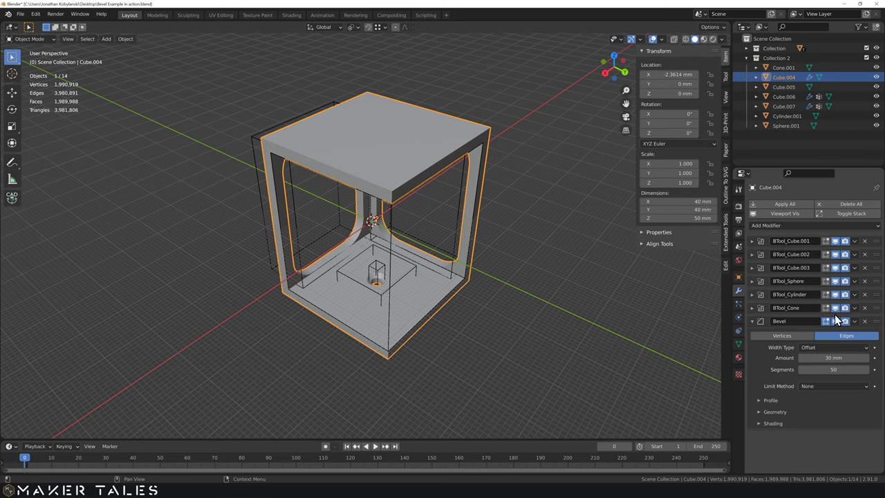
pyautogui.click(844, 329)
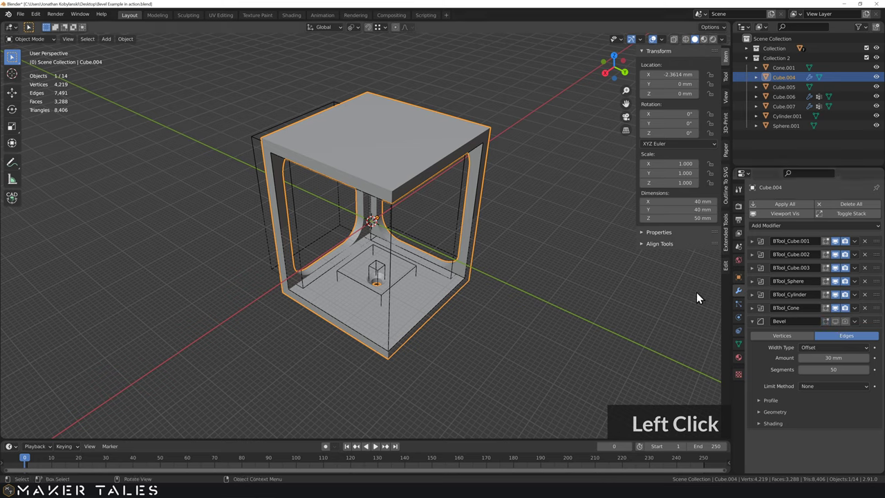
# - Put the two front vertical corner vertices into a new vertex group named 'curve'
pyautogui.click(422, 184)
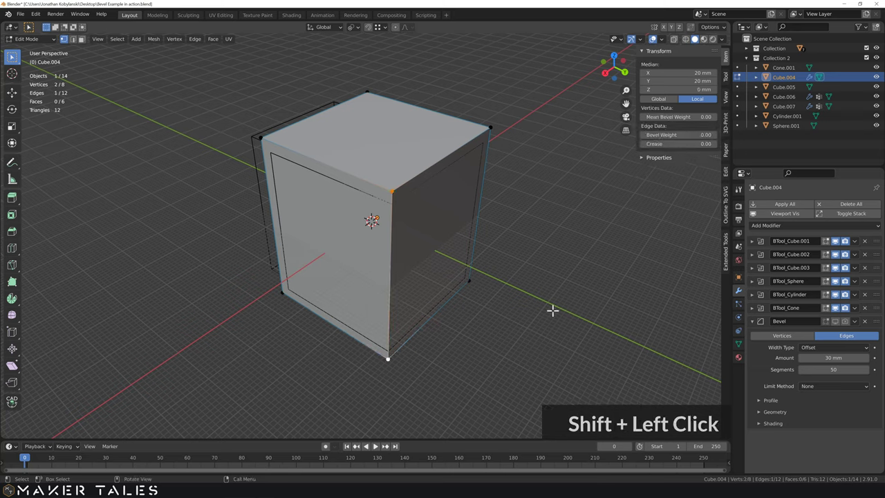
pyautogui.click(747, 352)
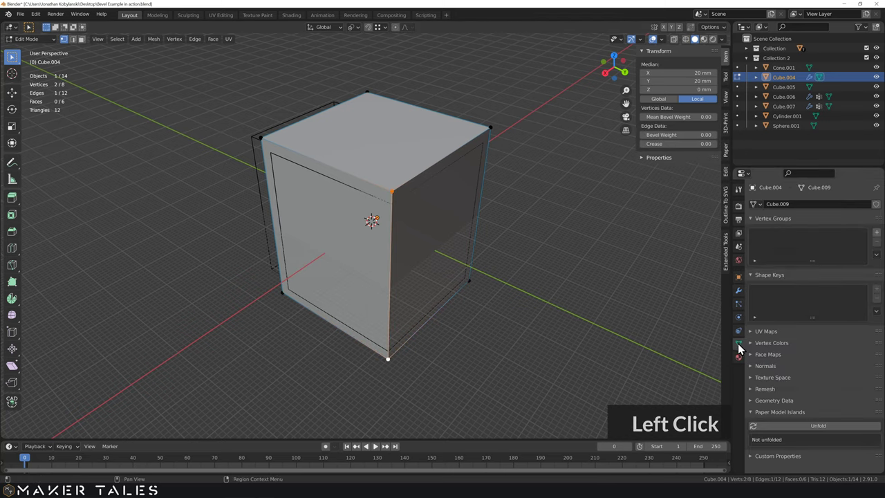
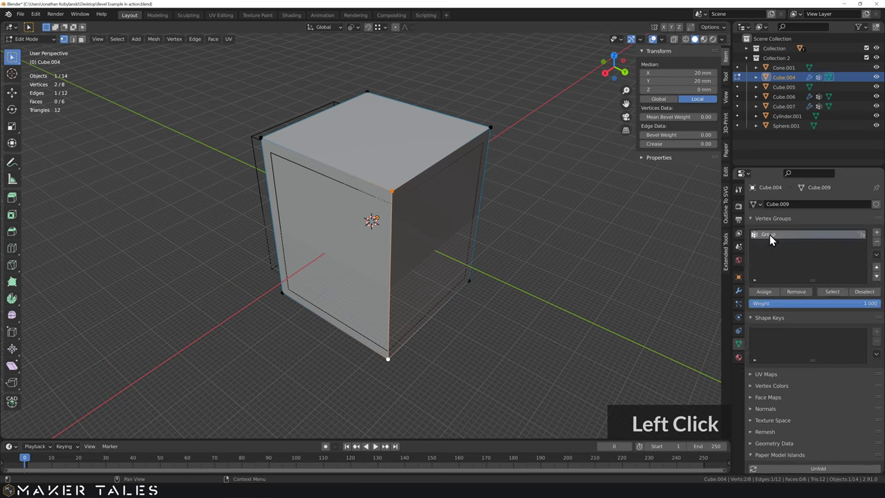
pyautogui.doubleClick(773, 240)
pyautogui.write('|rve')
pyautogui.press('Return')
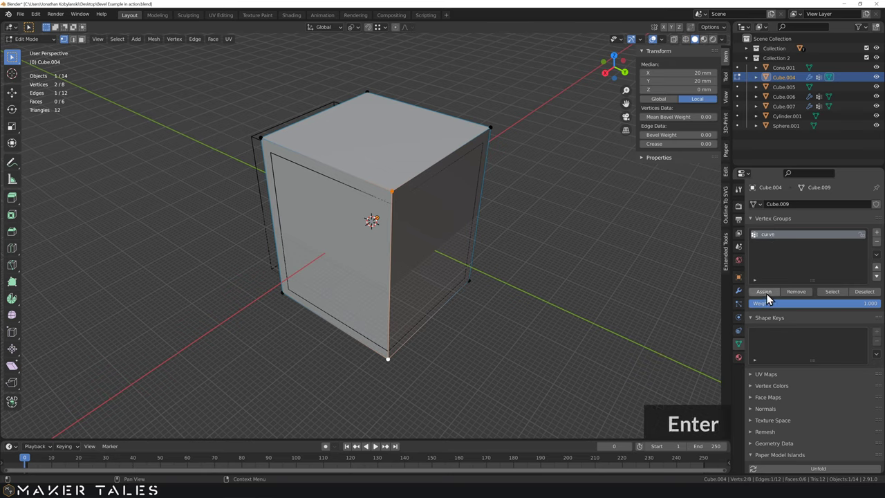
# - Verify the 'curve' group by deselecting and reselecting its vertices, then return to Modifiers
pyautogui.press('Return')
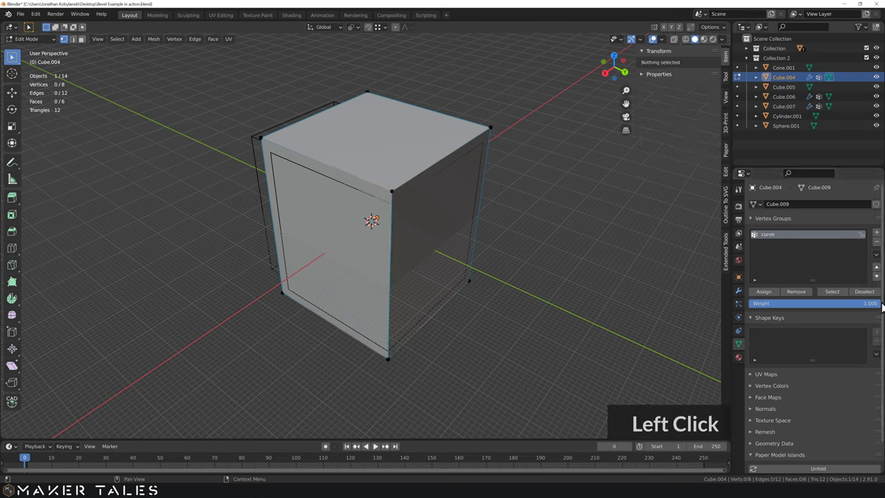
pyautogui.click(837, 297)
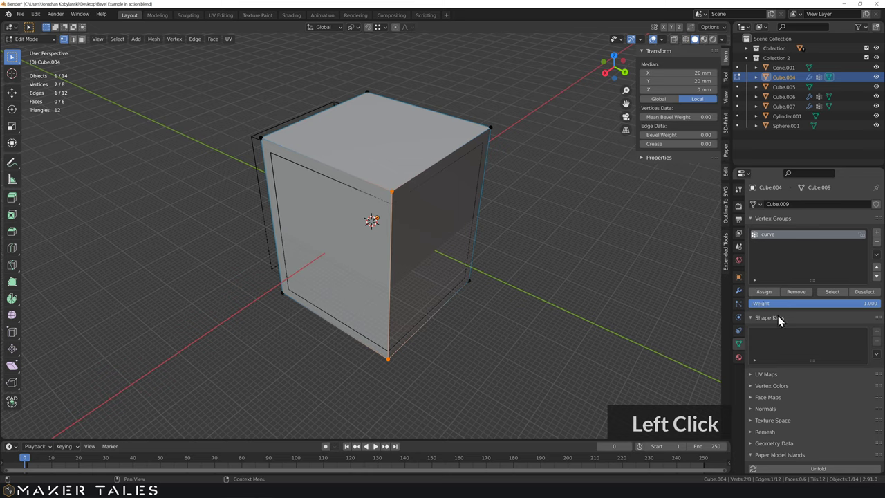
pyautogui.click(741, 294)
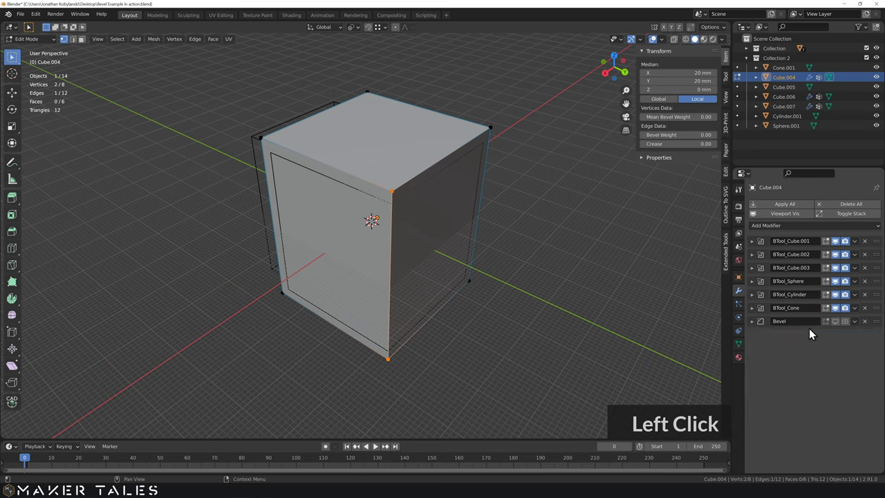
# - Return to Object Mode and show Cube.004's Bevel in the viewport, inspecting the cabinet from several angles
pyautogui.press('Tab')
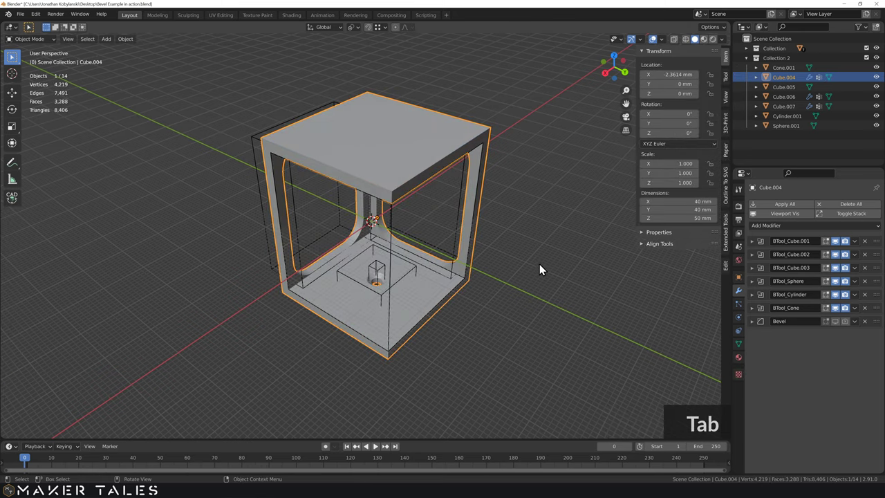
pyautogui.press('Tab')
pyautogui.click(498, 262)
pyautogui.click(389, 361)
pyautogui.scroll(3)
pyautogui.scroll(-3)
pyautogui.middleClick(423, 210)
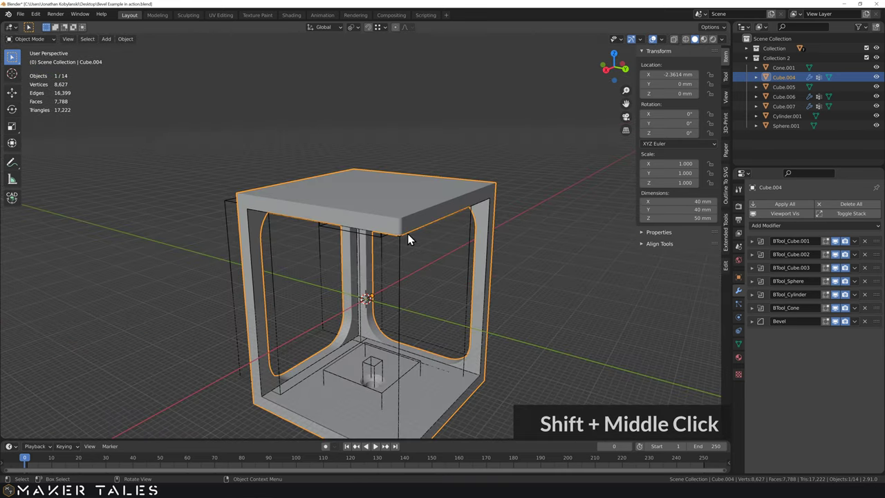
pyautogui.middleClick(405, 229)
pyautogui.middleClick(417, 293)
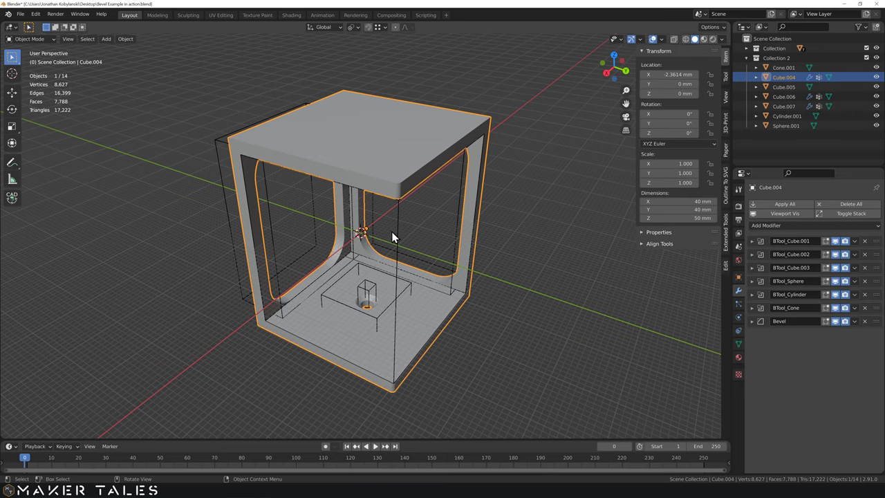
pyautogui.middleClick(396, 234)
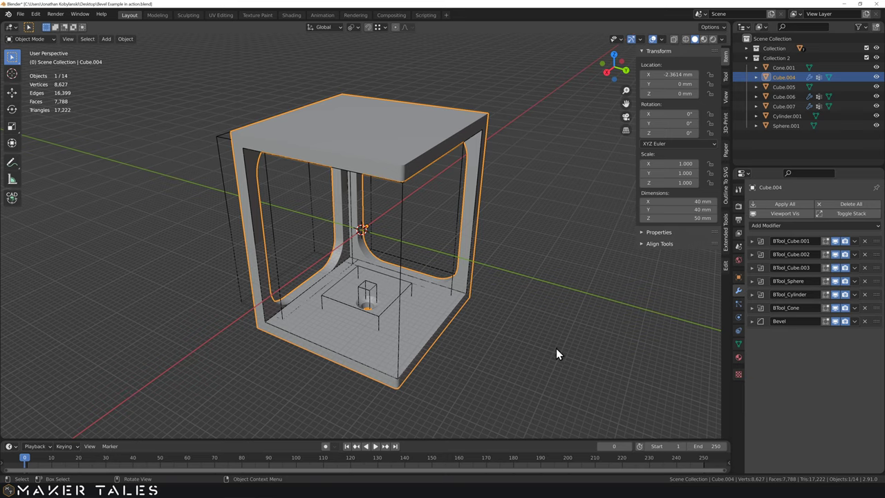
# - Move the Bevel modifier to first so it runs before the boolean cuts, rounding the front corner
pyautogui.click(880, 325)
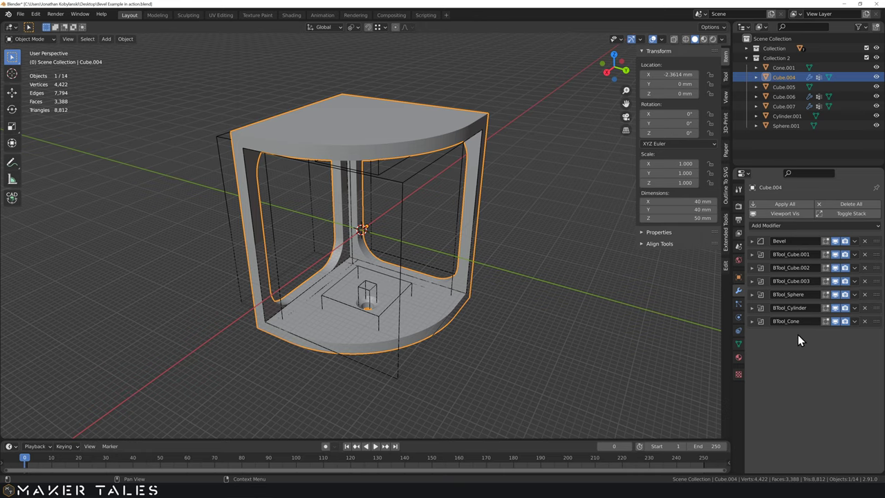
pyautogui.middleClick(538, 317)
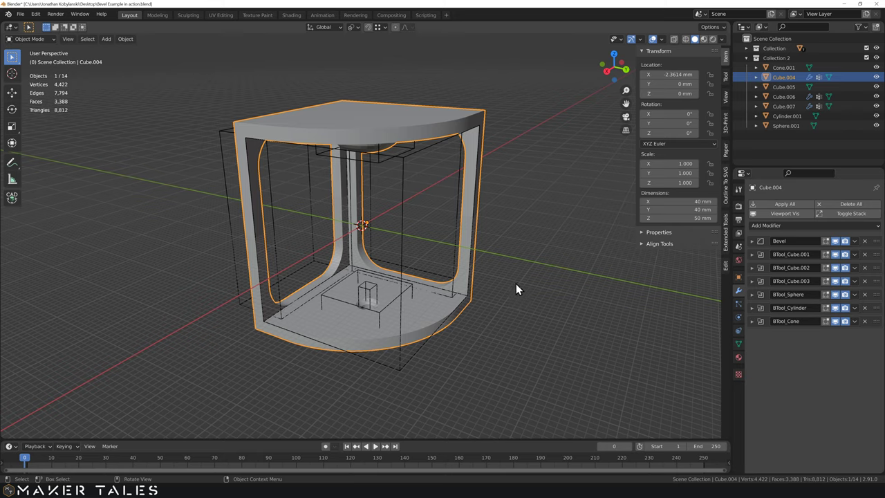
# - Set Cube.004's Bevel amount to 25 mm for a narrower front-corner curve
pyautogui.click(526, 292)
pyautogui.middleClick(556, 286)
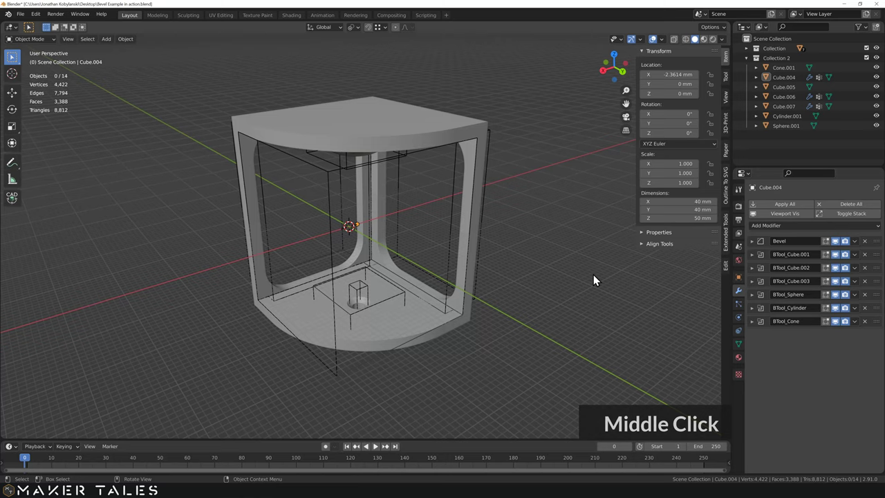
pyautogui.middleClick(759, 248)
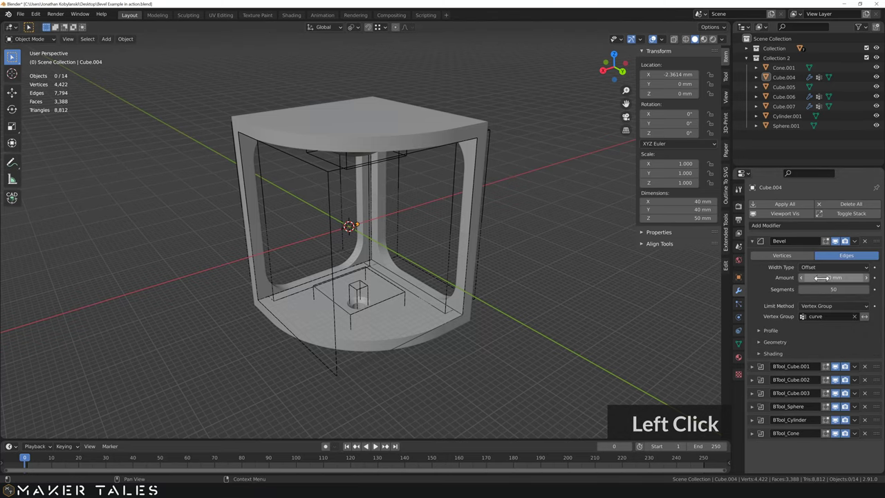
pyautogui.write('25')
pyautogui.press('Return')
pyautogui.middleClick(380, 279)
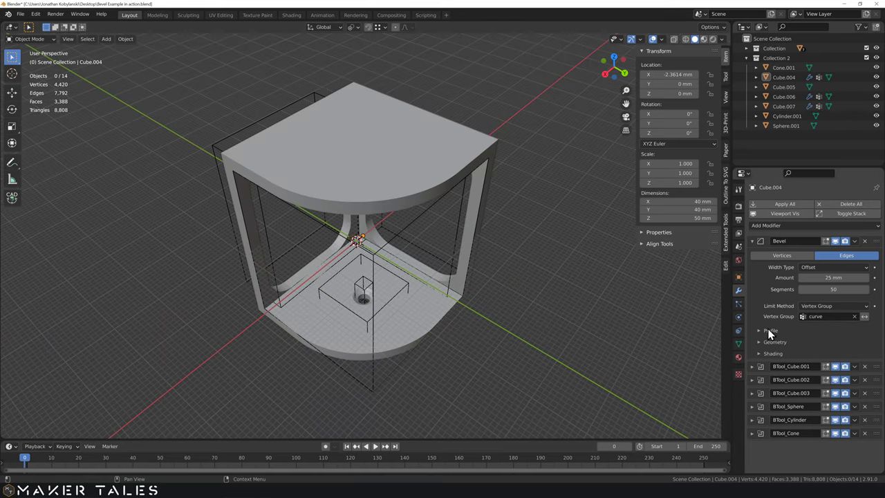
# - Switch the Bevel to a Custom profile and shape its curve so the corner bends inward
pyautogui.click(766, 337)
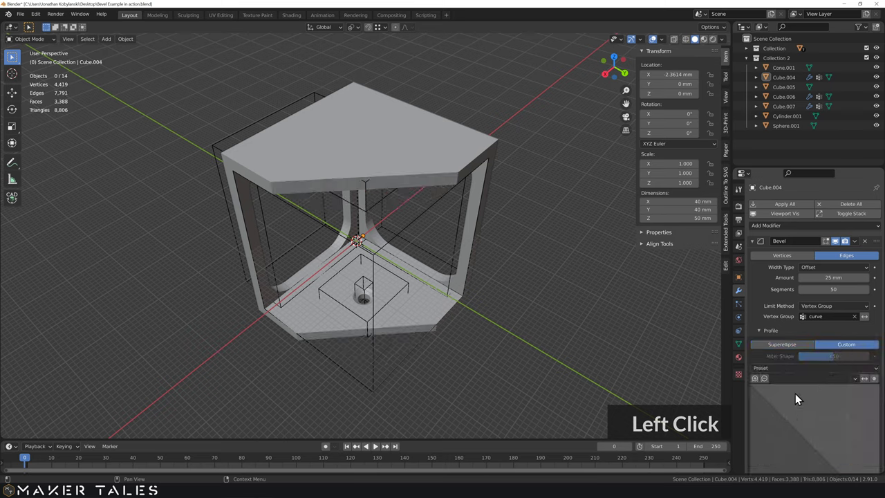
pyautogui.scroll(-3)
pyautogui.click(796, 352)
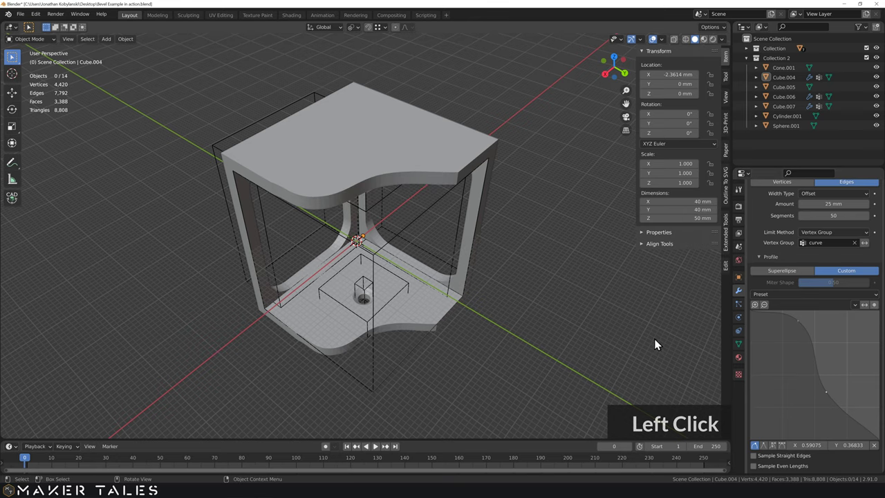
# - View both cabinets together and select Cube.007, the second cabinet's hole cutter
pyautogui.middleClick(489, 321)
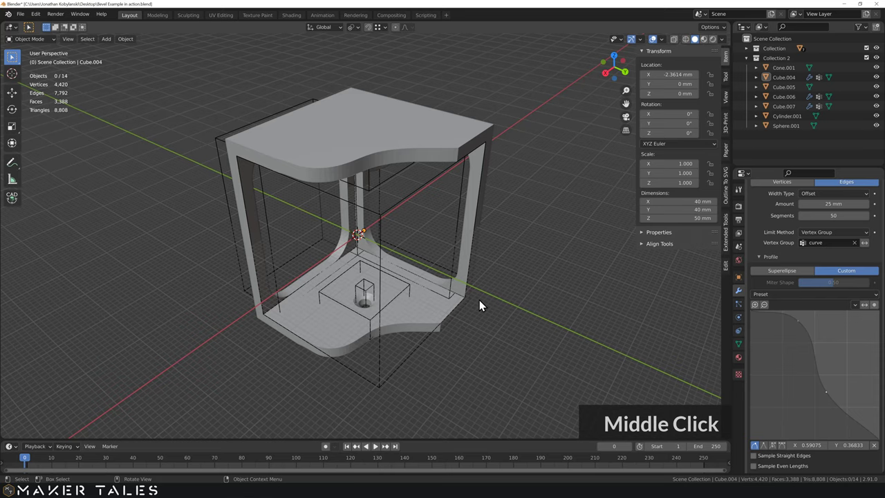
pyautogui.middleClick(467, 317)
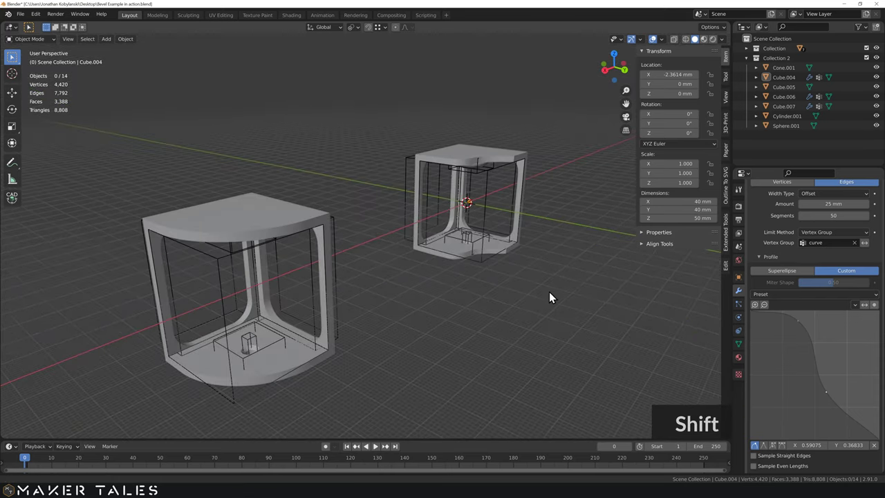
pyautogui.middleClick(568, 281)
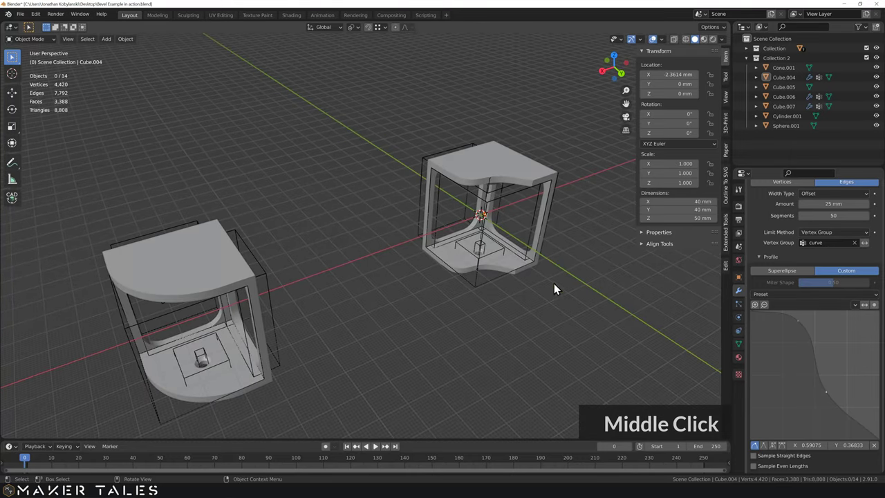
pyautogui.click(427, 166)
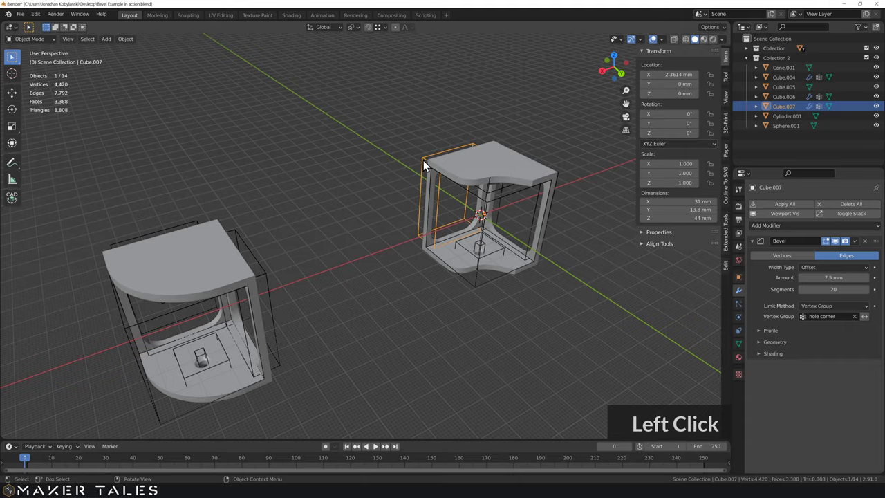